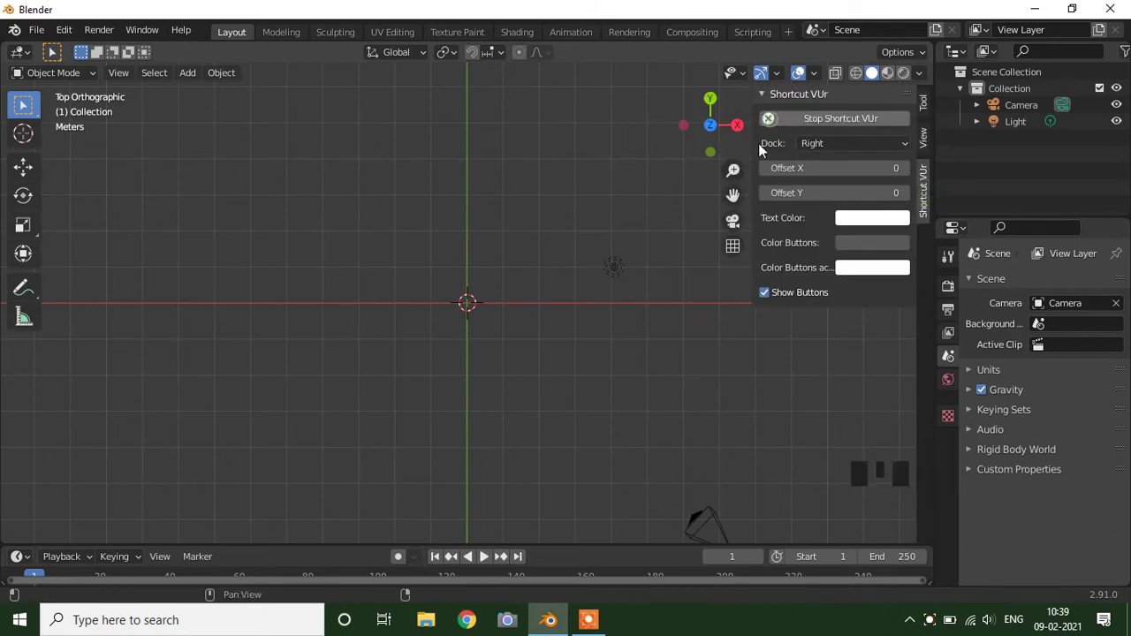
- Toggle the viewport sidebar off and on, then show its Tool settings
key("n")
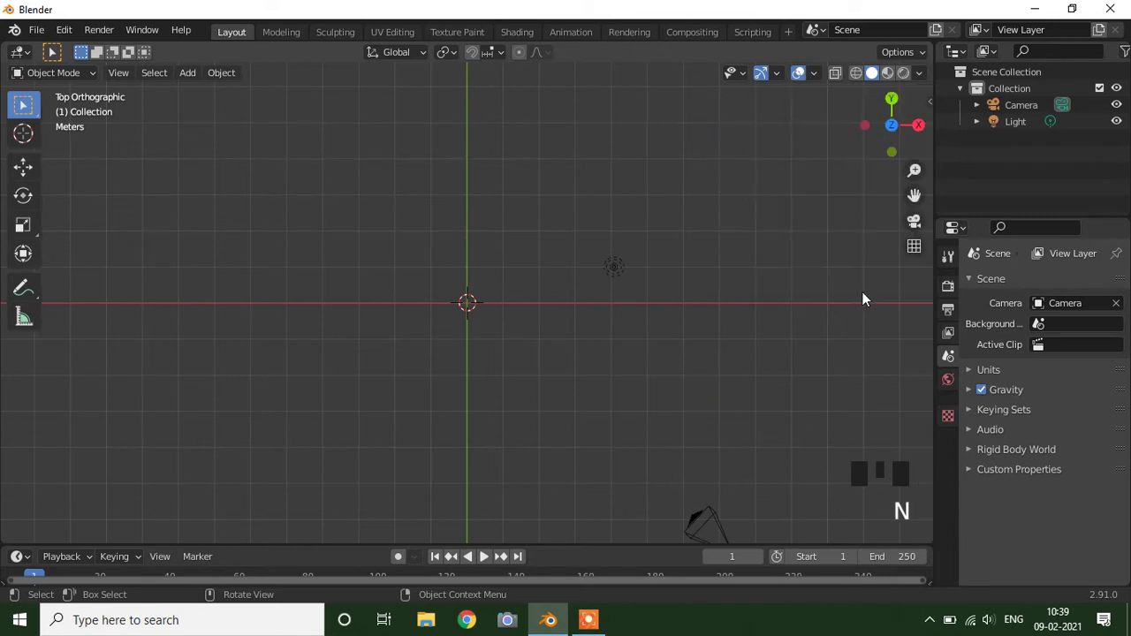
key("n")
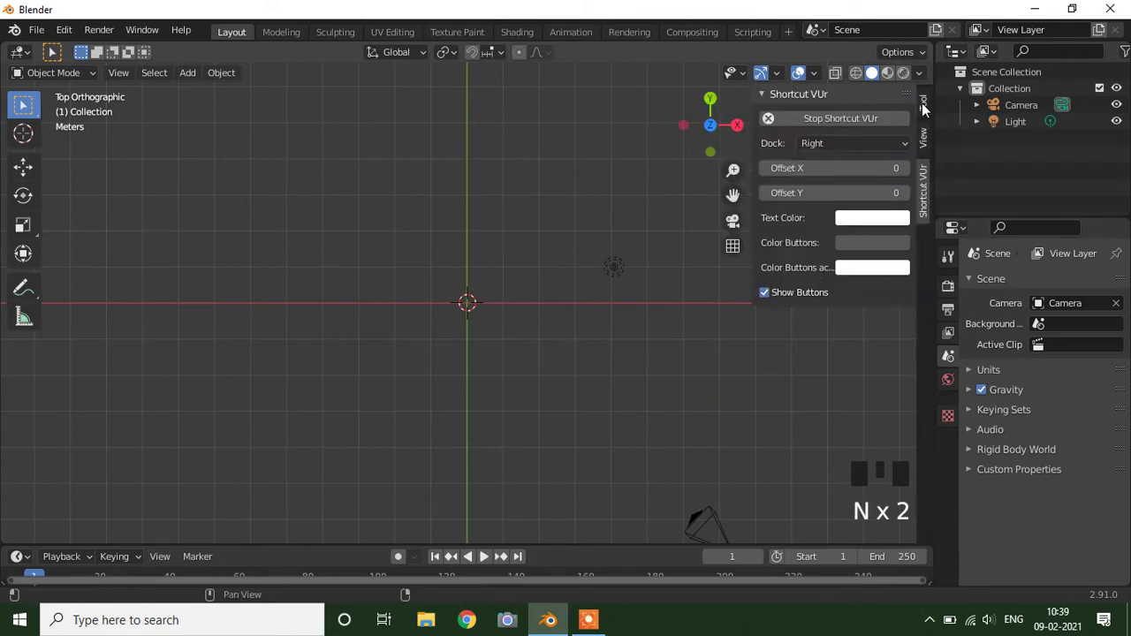
left_click(927, 103)
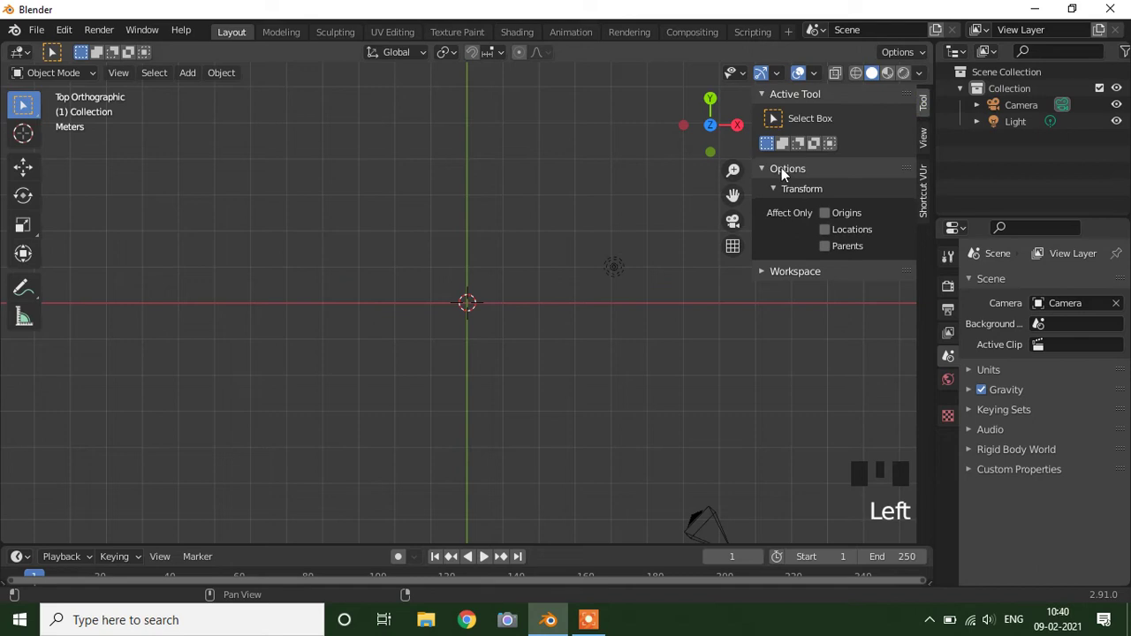
- Expand and browse the active-tool Options section in the sidebar
left_click_drag(763, 173, 763, 192)
left_click(764, 191)
left_click_drag(764, 192, 768, 165)
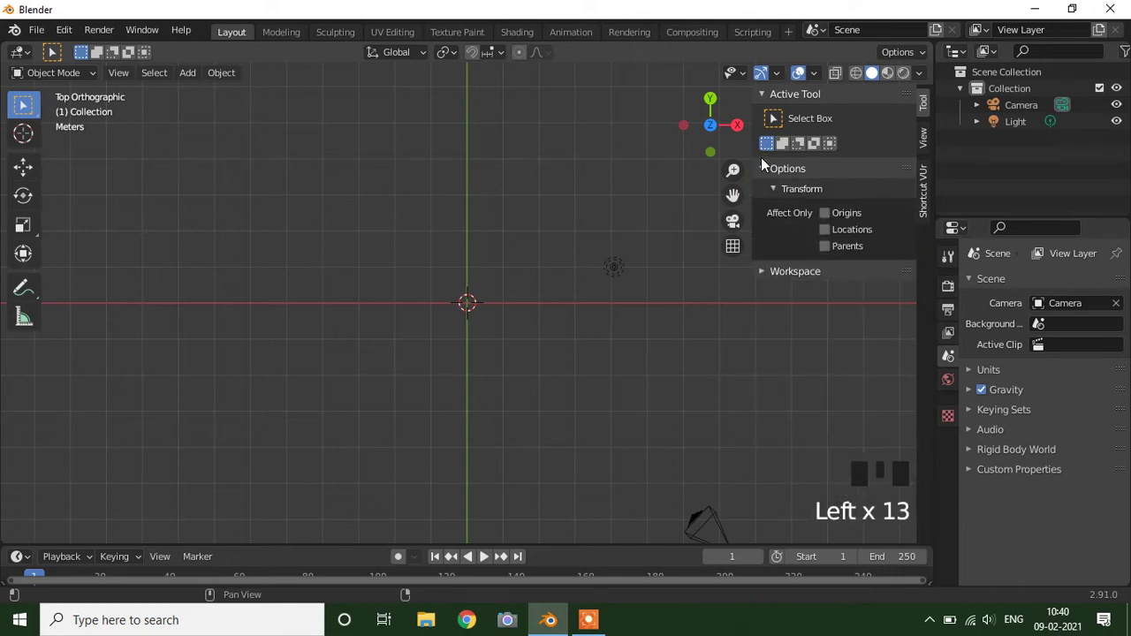
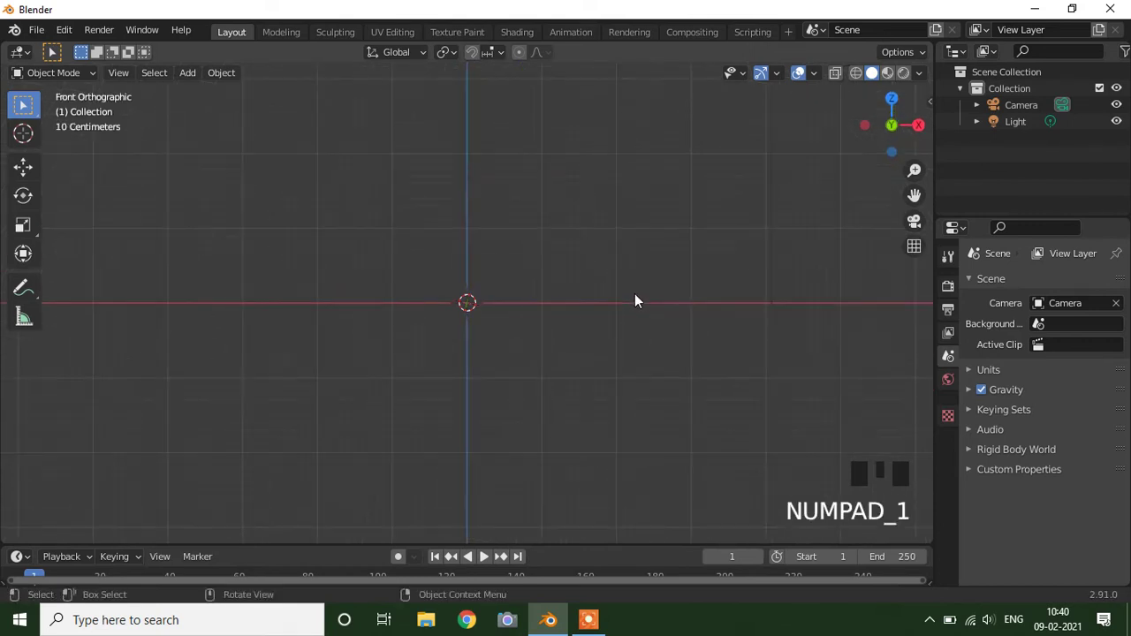
- Add a UV sphere and scale it along X into an elongated oval body, checking it from the front
left_click_drag(191, 78, 350, 144)
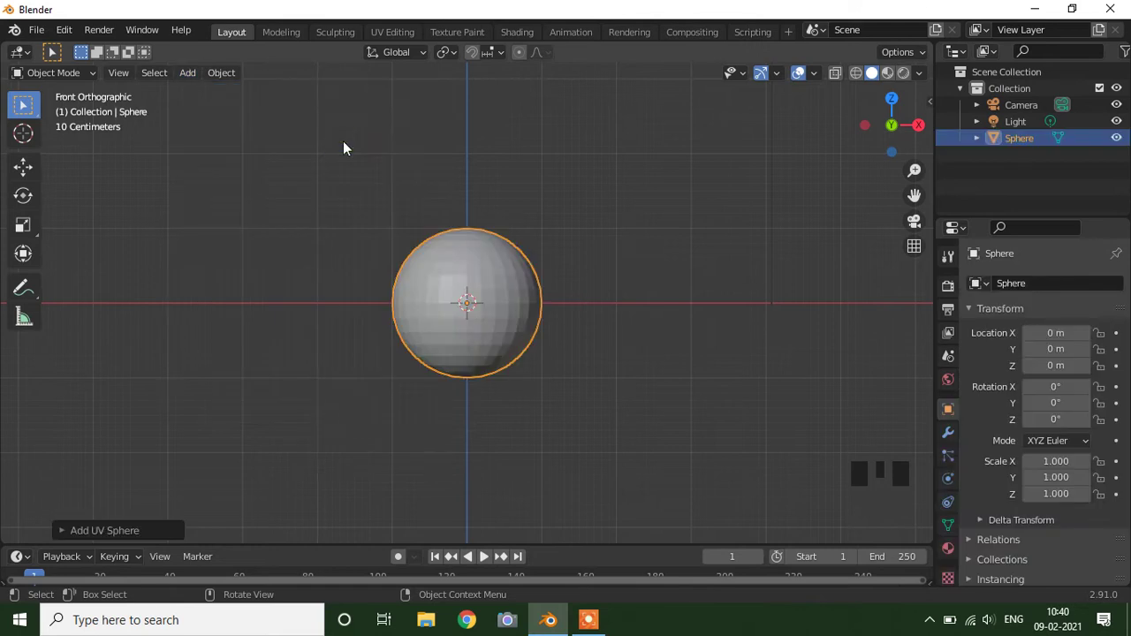
key("s")
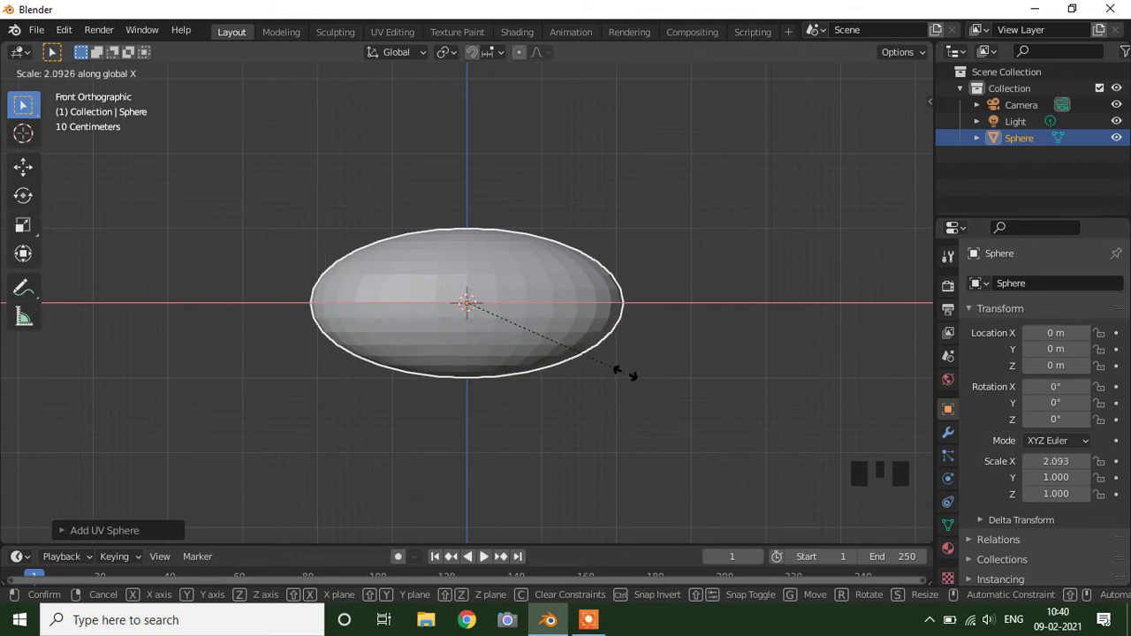
left_click_drag(467, 416, 468, 428)
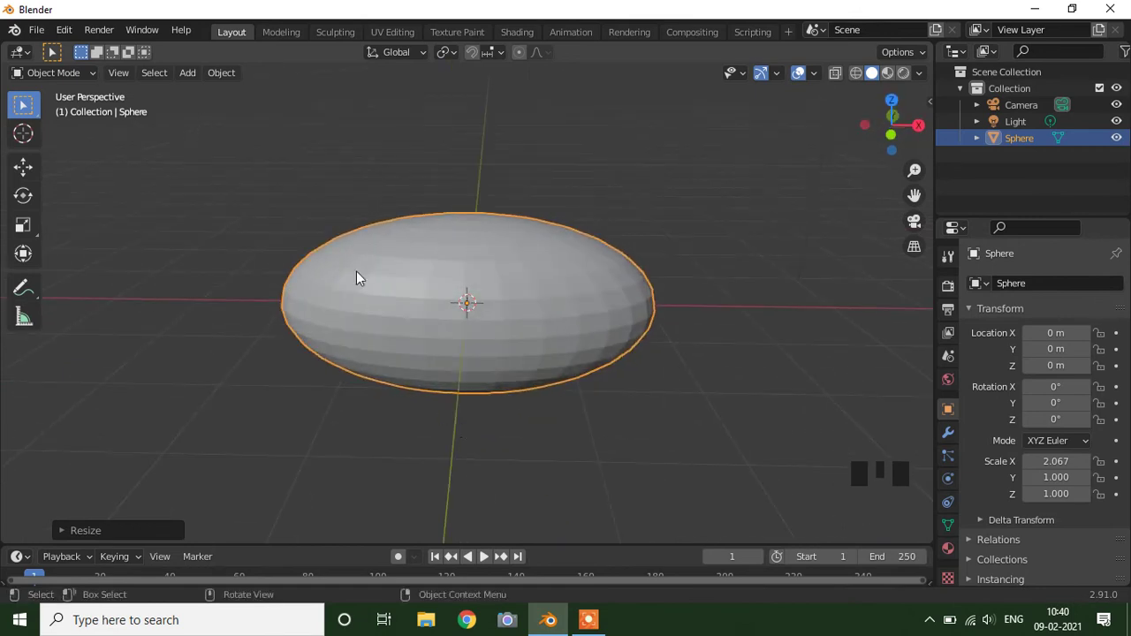
key("KP_1")
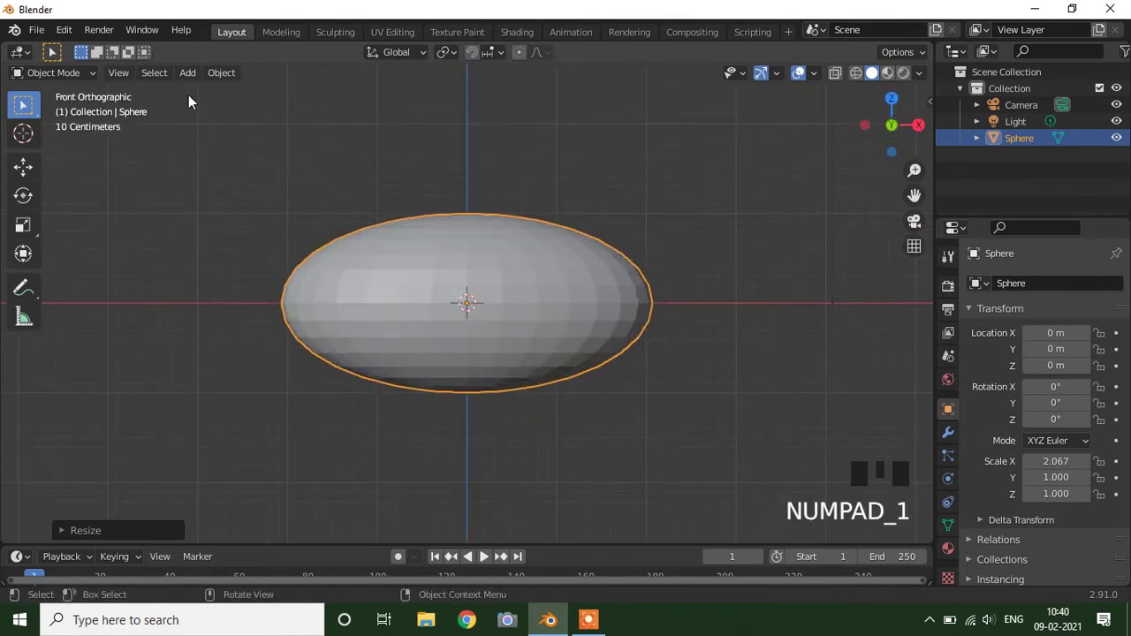
- Add a second UV sphere for the head, lift it above the body line and shrink it
left_click_drag(193, 75, 353, 194)
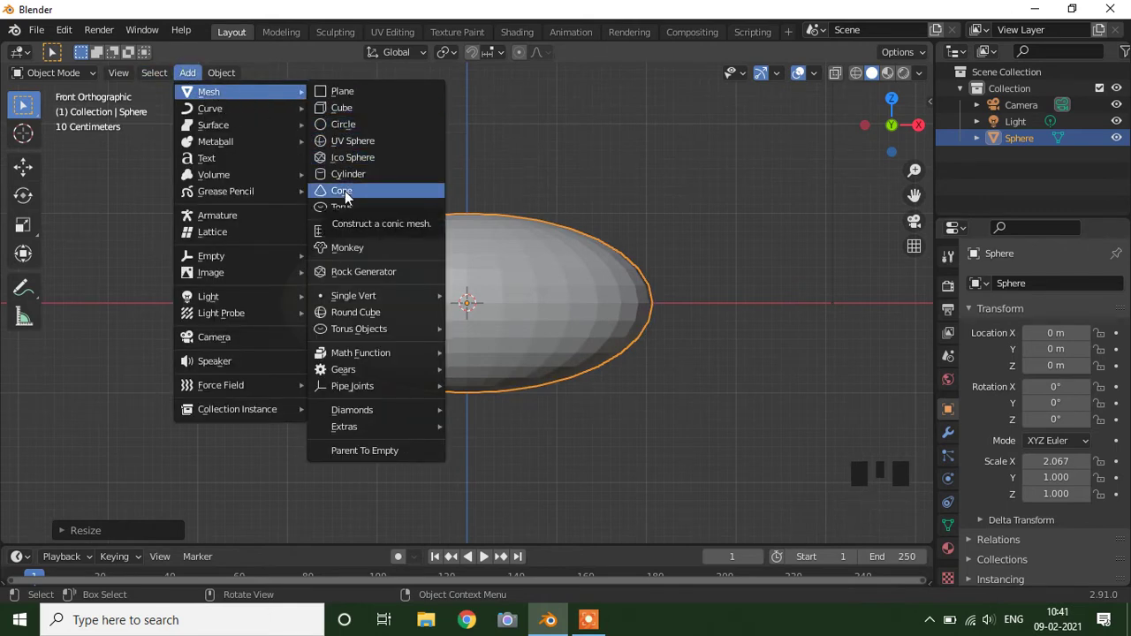
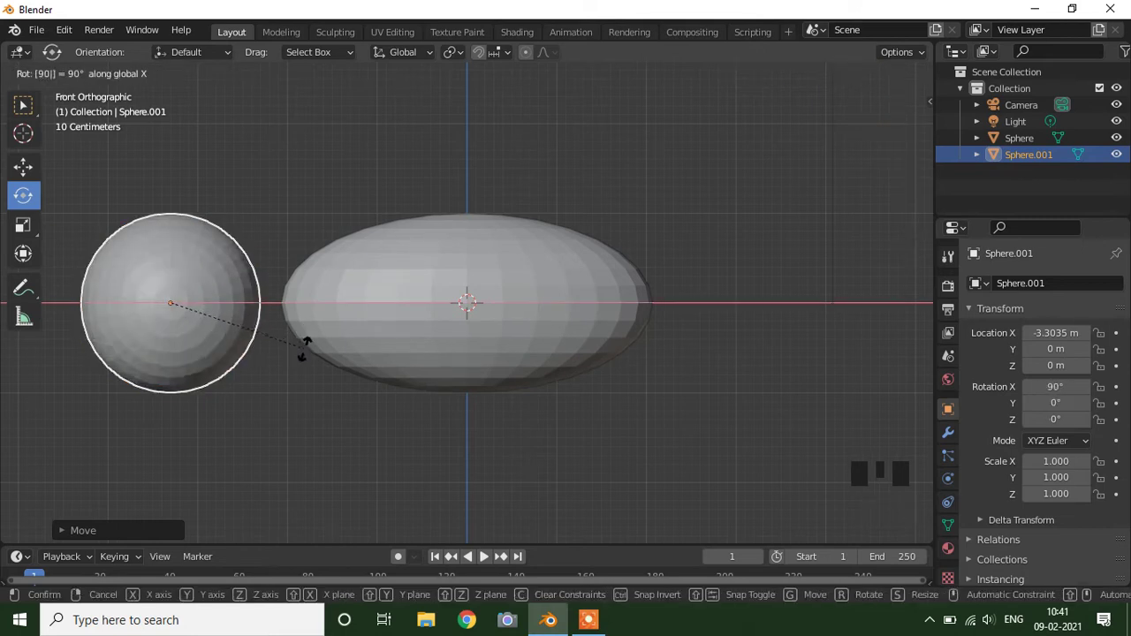
left_click_drag(33, 169, 174, 193)
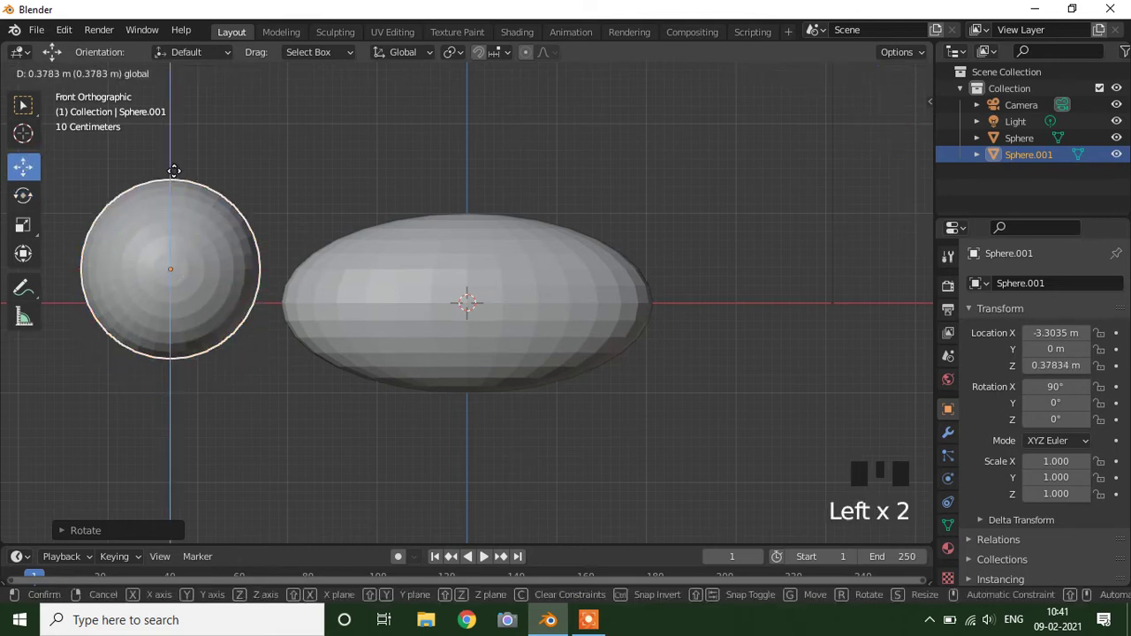
key("s")
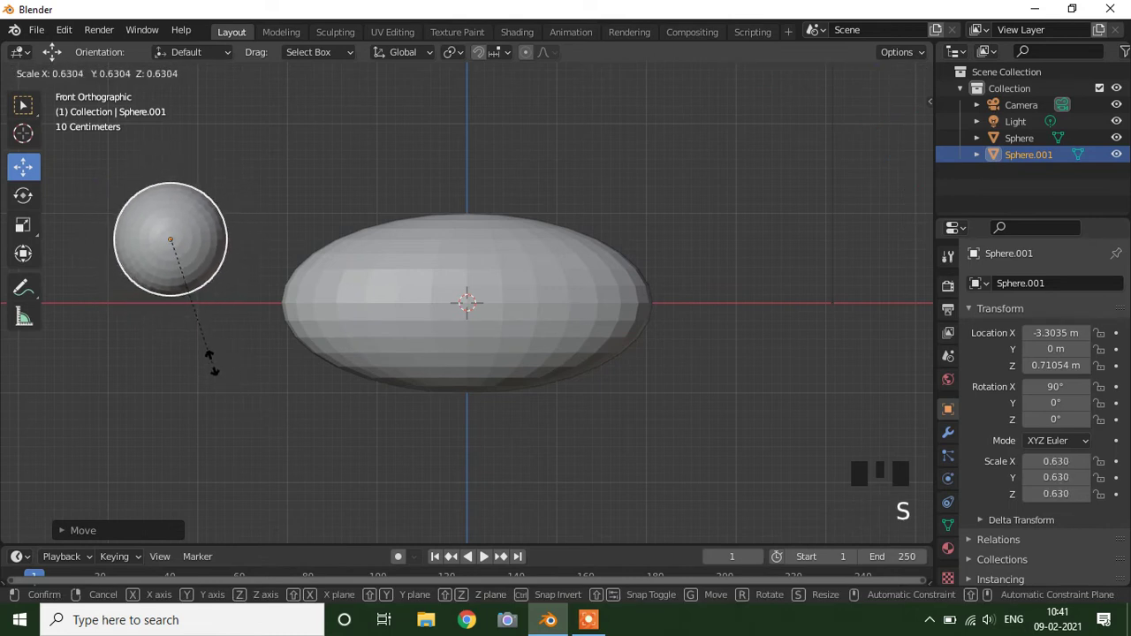
left_click_drag(242, 377, 256, 402)
scroll("down", 3)
- Orbit to a perspective angle and add a cylinder at the scene centre for the neck
left_click_drag(375, 394, 367, 390)
scroll("up", 3)
left_click_drag(380, 402, 269, 323)
left_click_drag(188, 80, 342, 176)
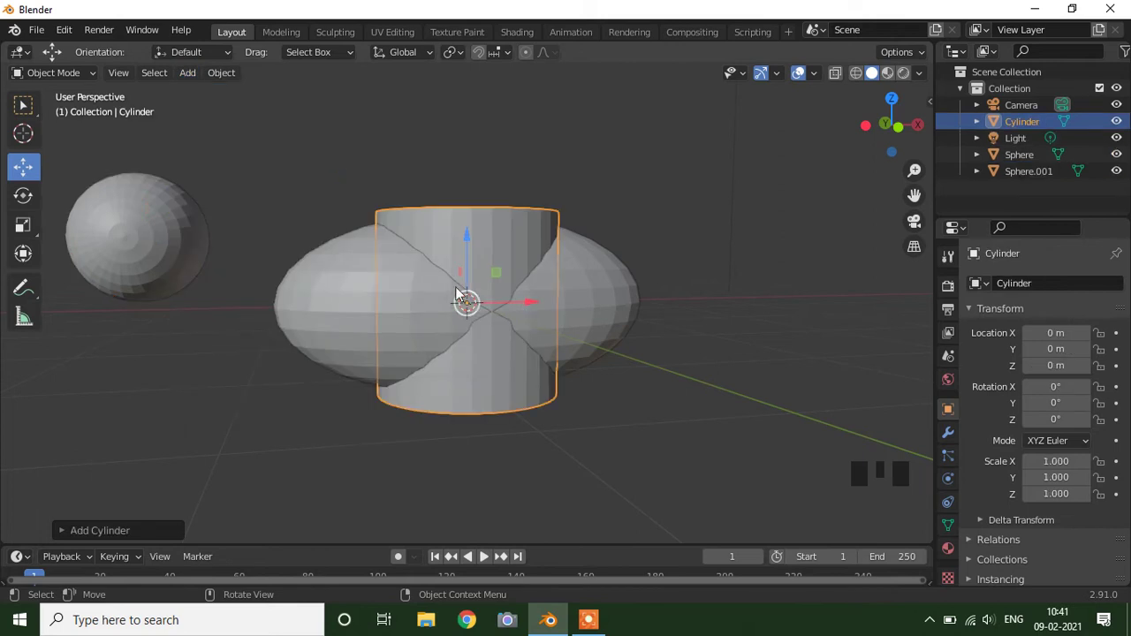
- Turn the cylinder onto its side, shrink it and move it between the body and head
left_click_drag(19, 196, 541, 335)
key("r")
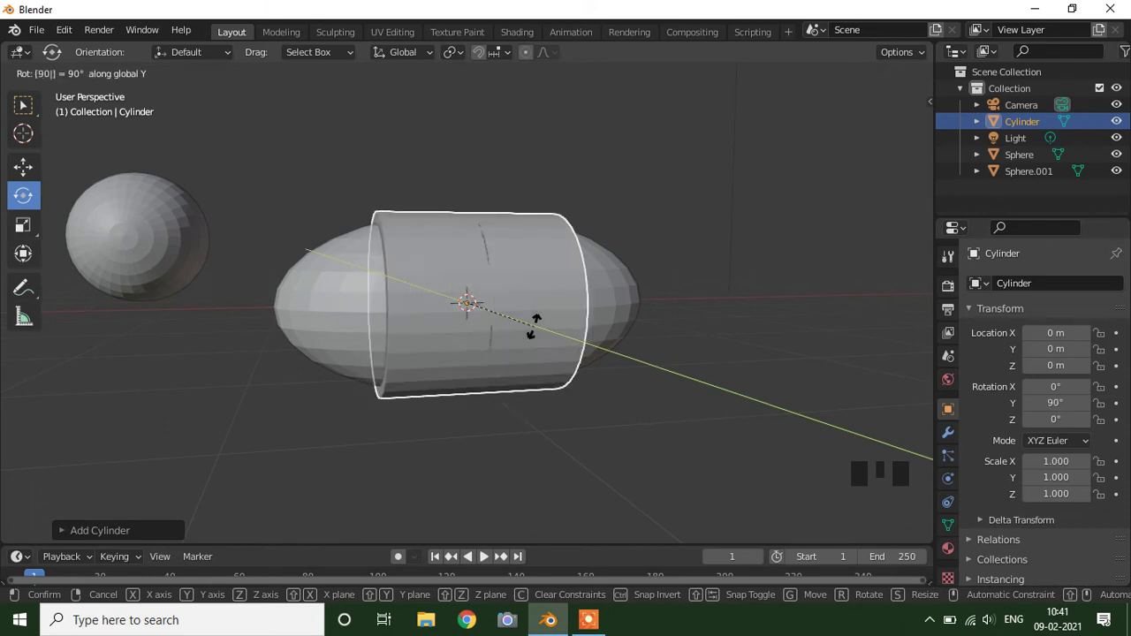
key("s")
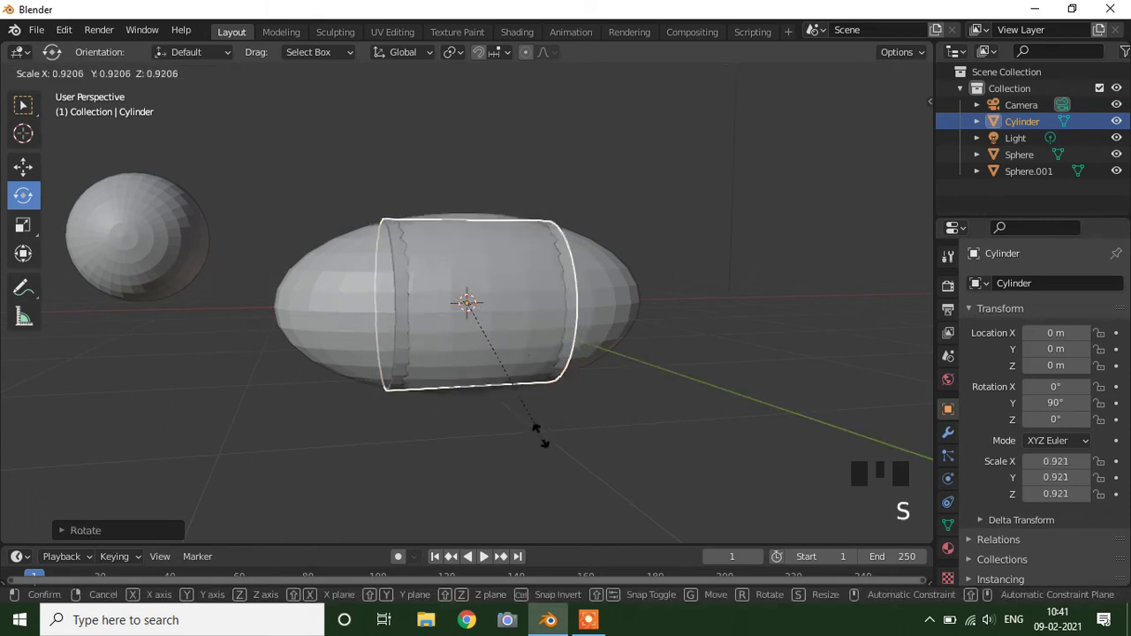
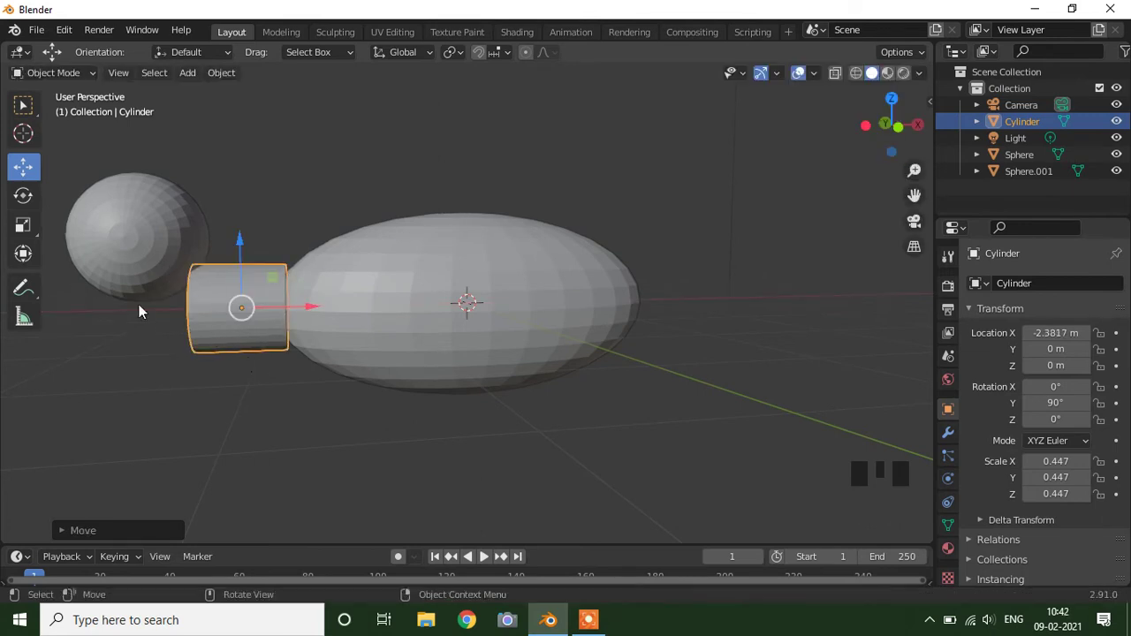
left_click(243, 238)
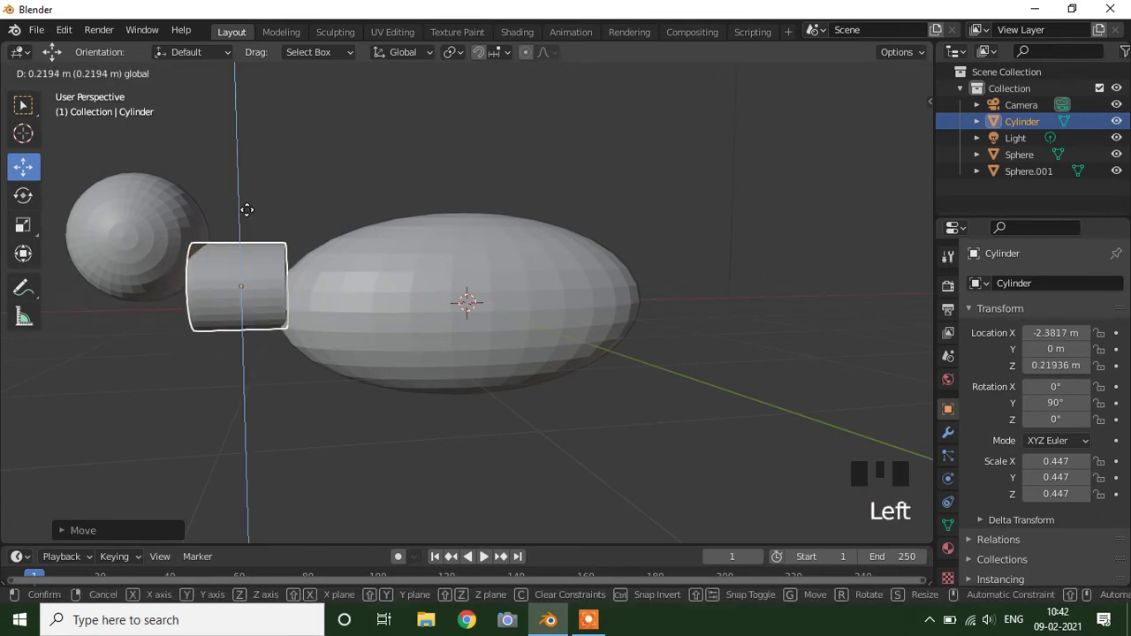
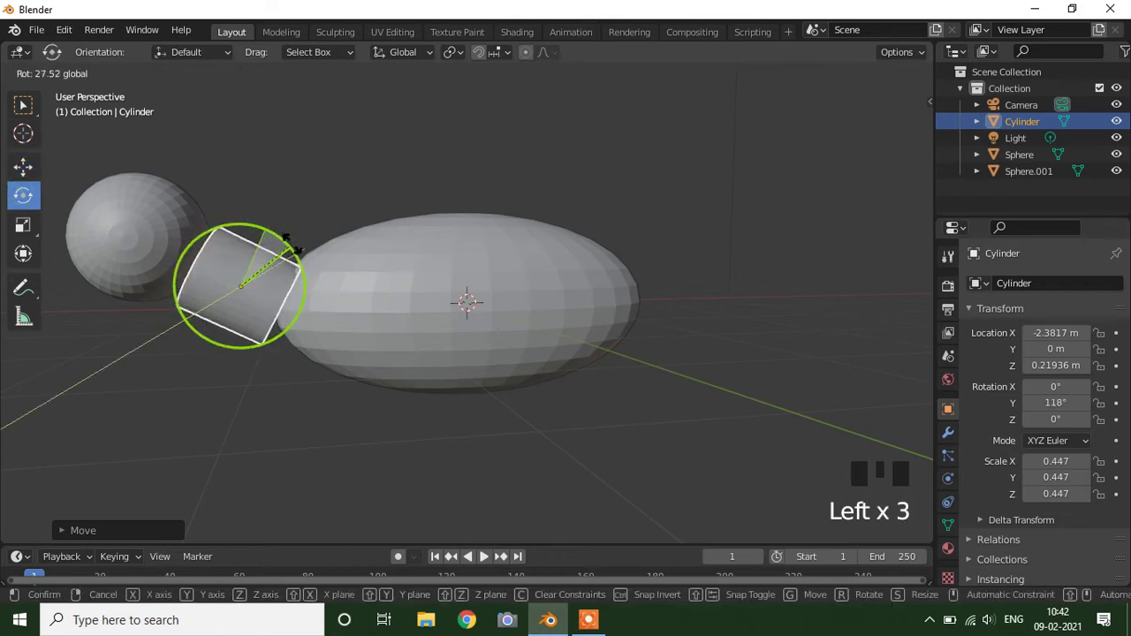
key("s")
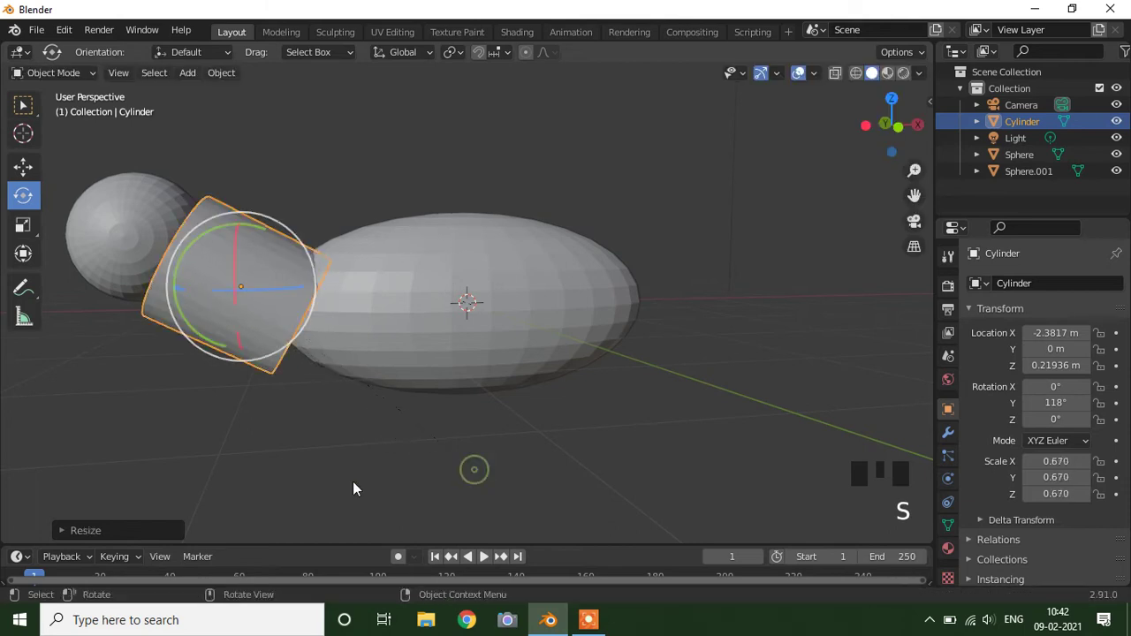
- Resize the cylinder to overlap the head while orbiting around the neck to check it
left_click_drag(372, 464, 399, 471)
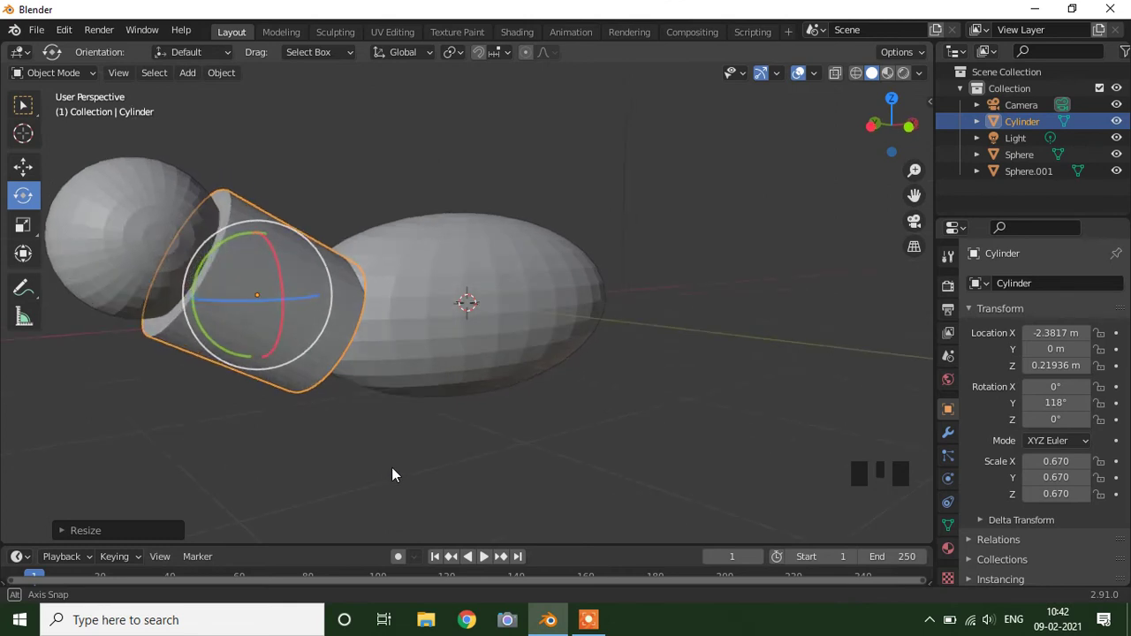
left_click_drag(387, 456, 310, 448)
scroll("down", 3)
key("s")
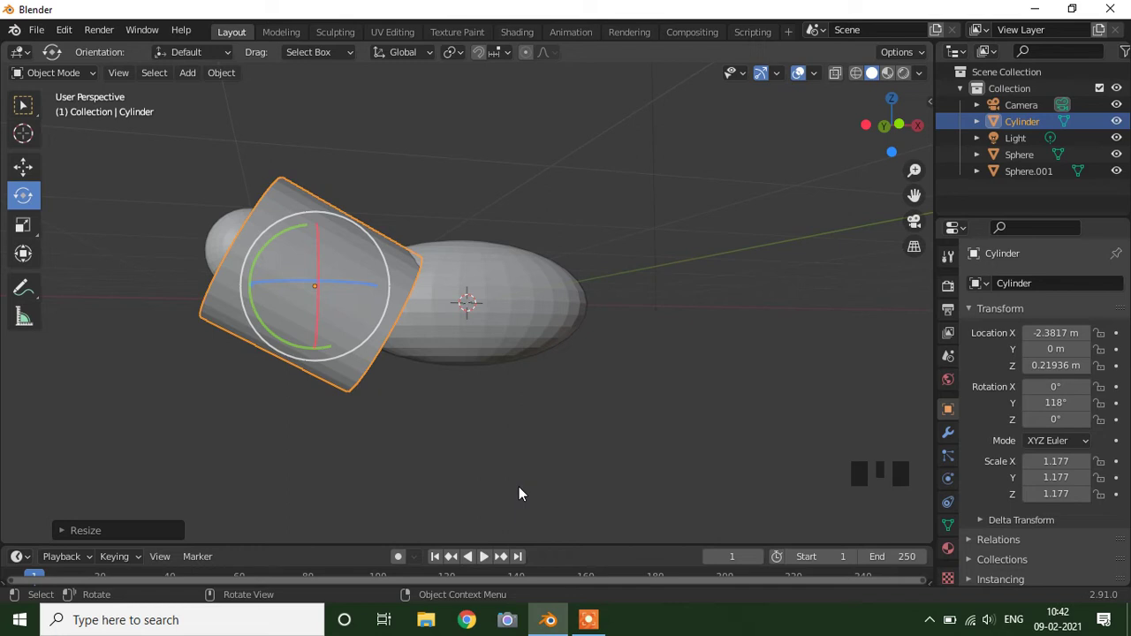
left_click_drag(524, 496, 281, 444)
left_click(281, 443)
left_click_drag(293, 437, 432, 326)
left_click(432, 326)
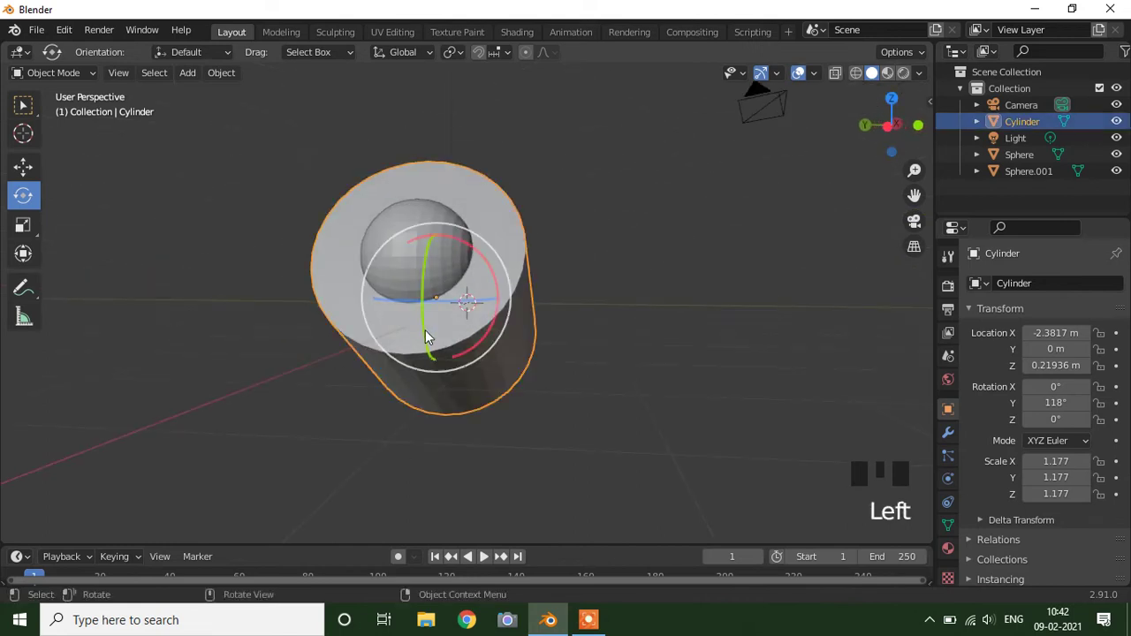
- In Edit Mode shrink the cylinder's end toward the head to form a slender tapering neck, then inspect the shape
key("Tab")
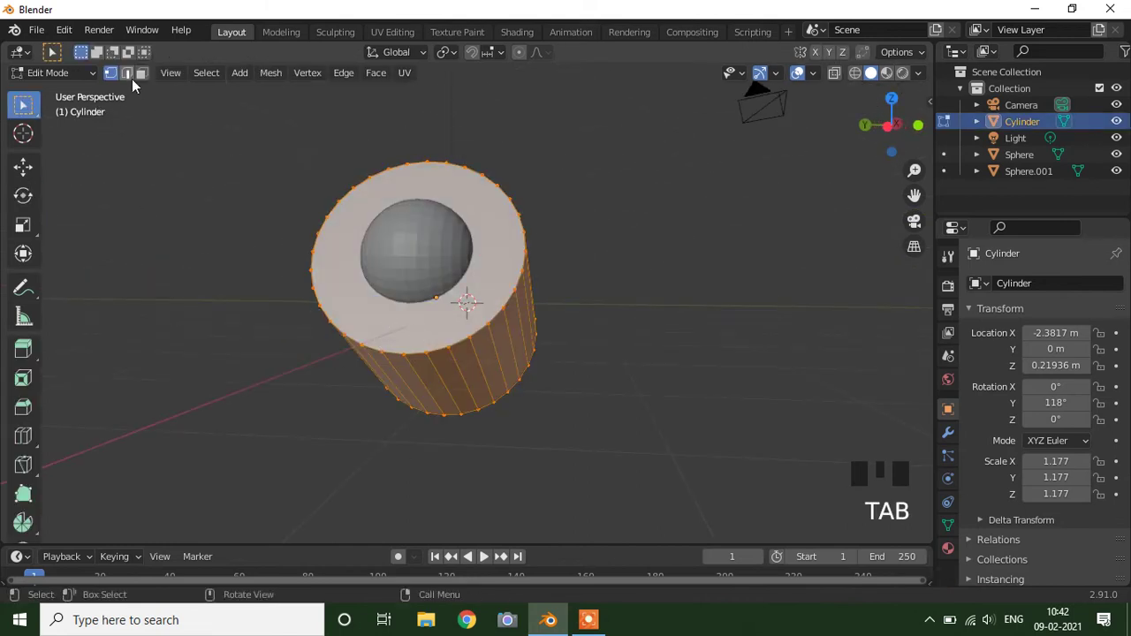
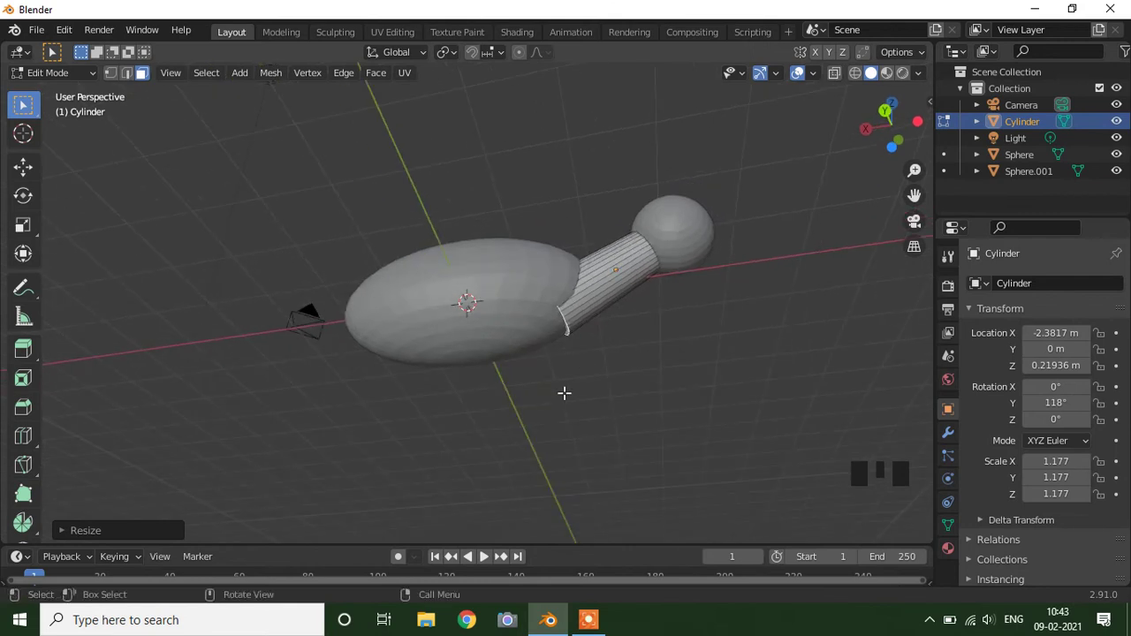
key("s")
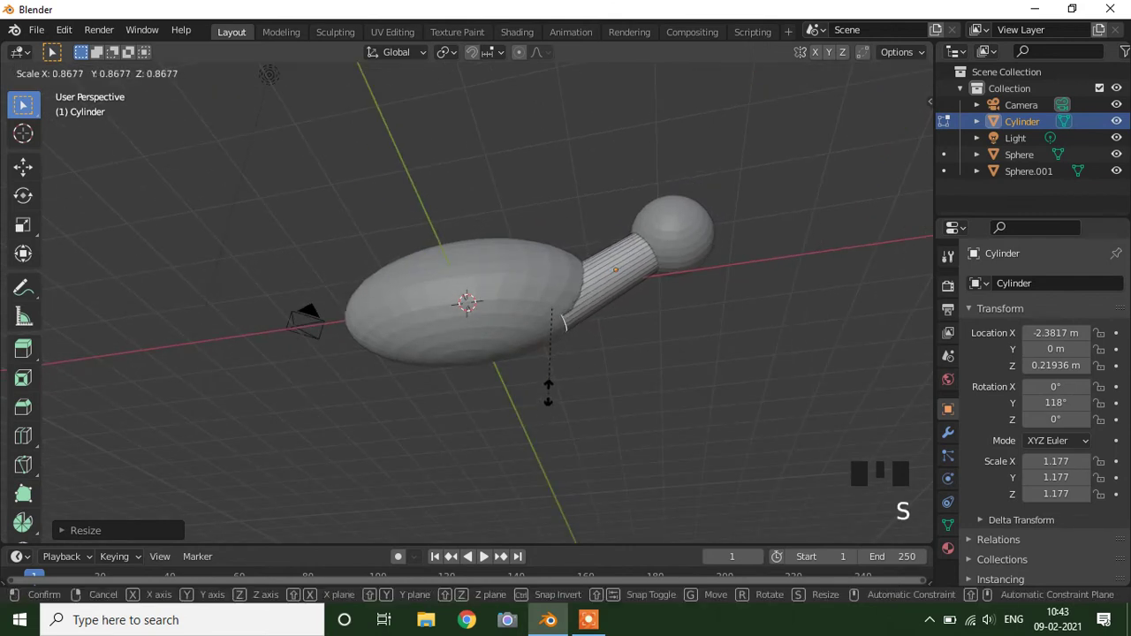
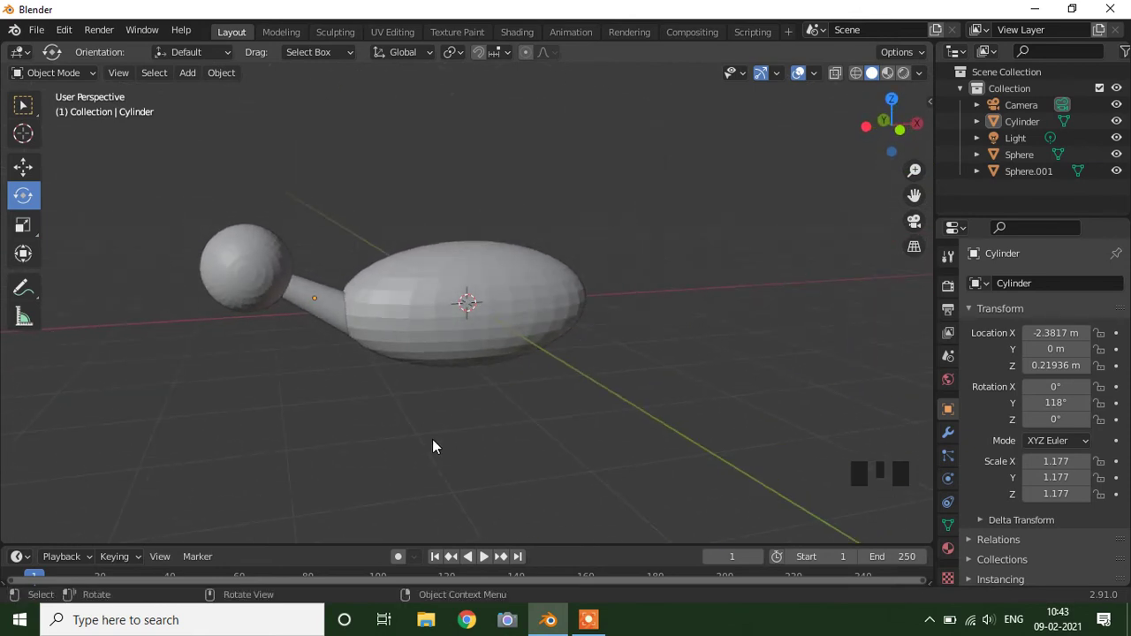
scroll("down", 3)
left_click_drag(445, 443, 425, 438)
scroll("up", 3)
scroll("down", 3)
left_click_drag(426, 443, 374, 446)
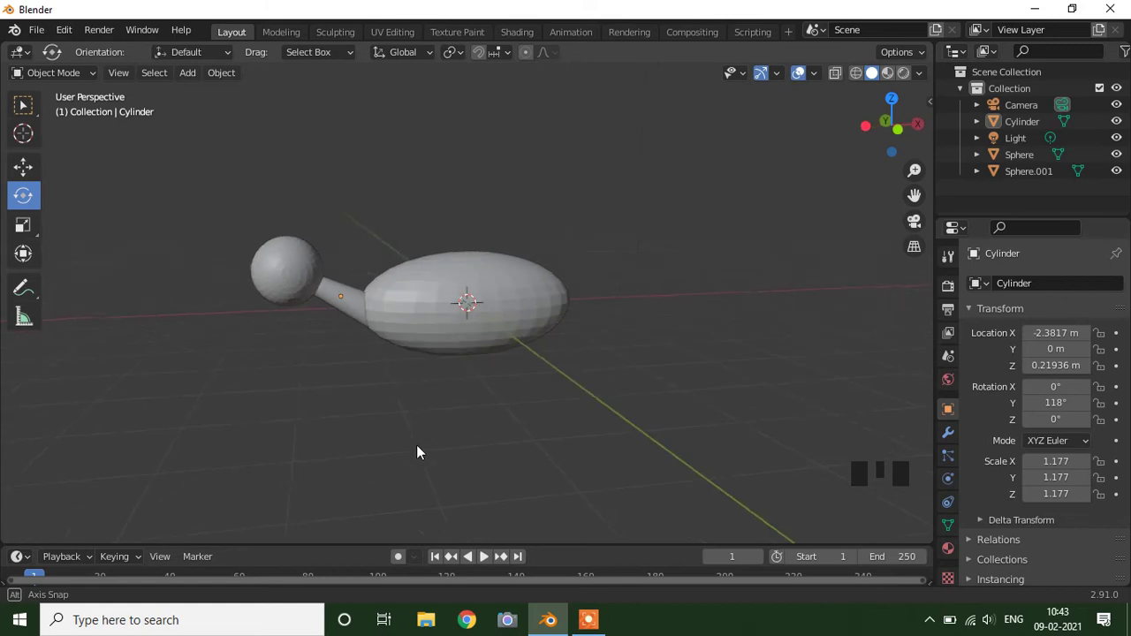
- Select the body, head and neck together and join them into one object with Ctrl+J
left_click(444, 323)
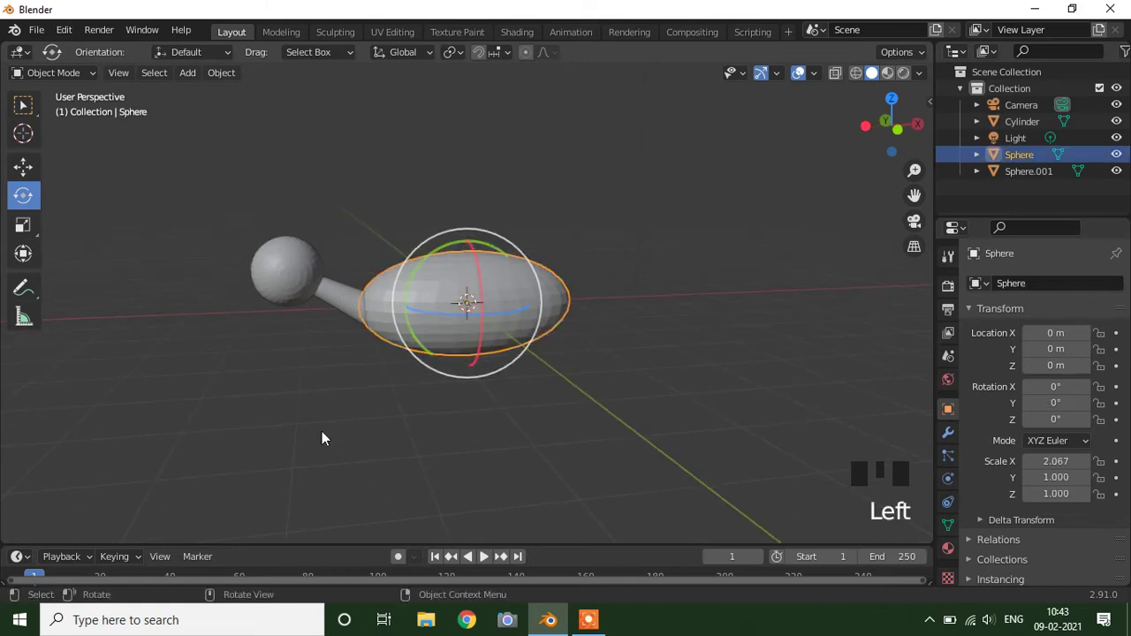
left_click(336, 456)
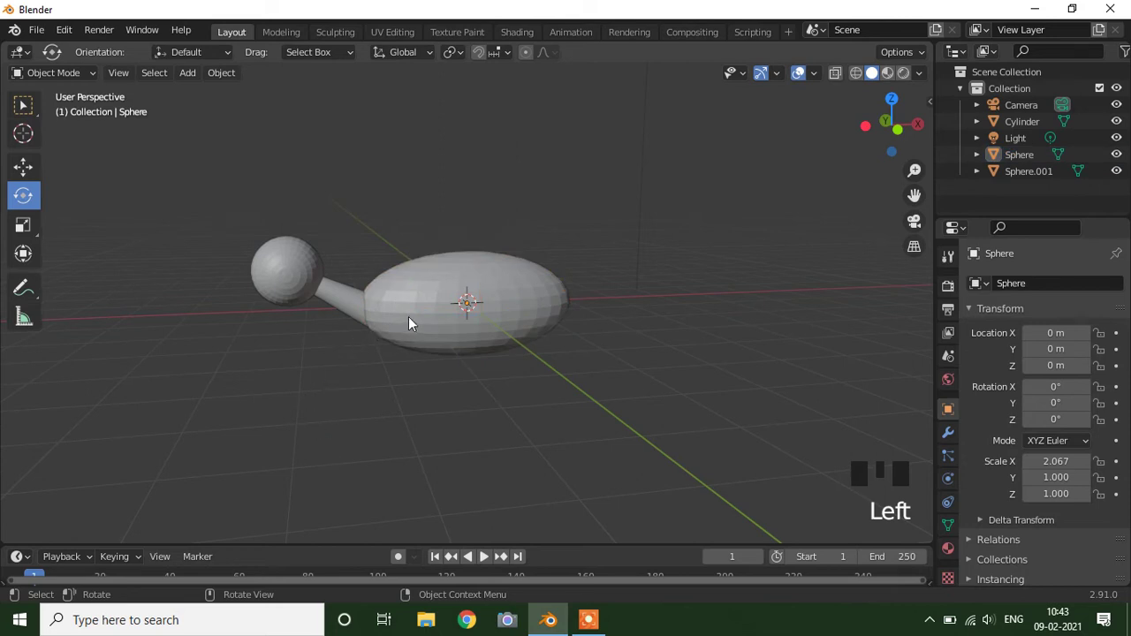
left_click(412, 323)
left_click(321, 295)
left_click(352, 308)
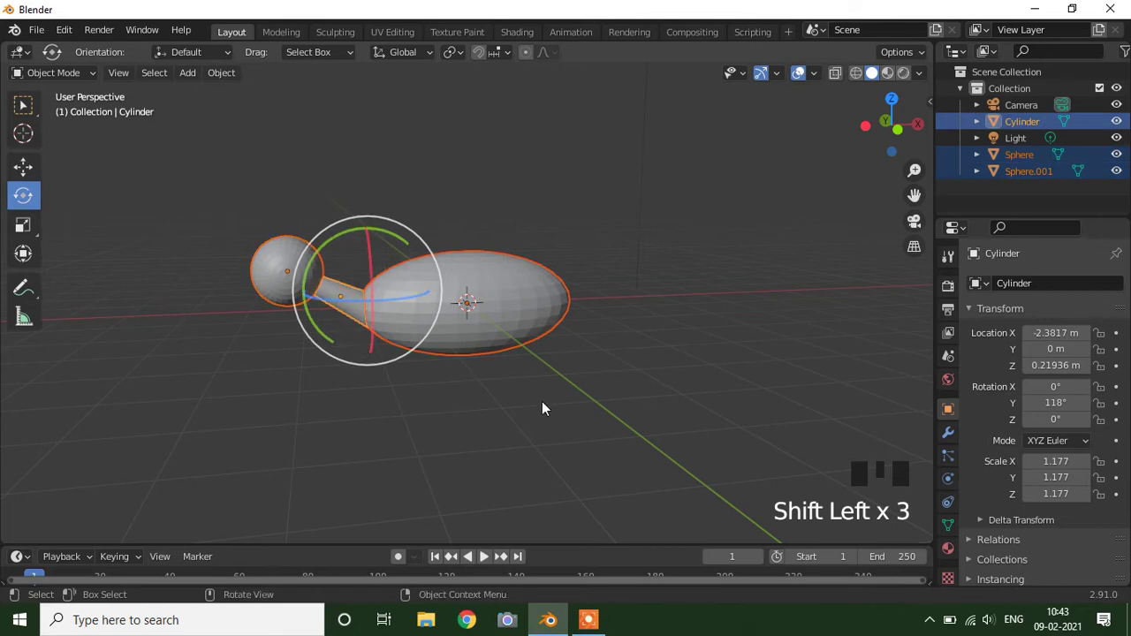
key("ctrl+j")
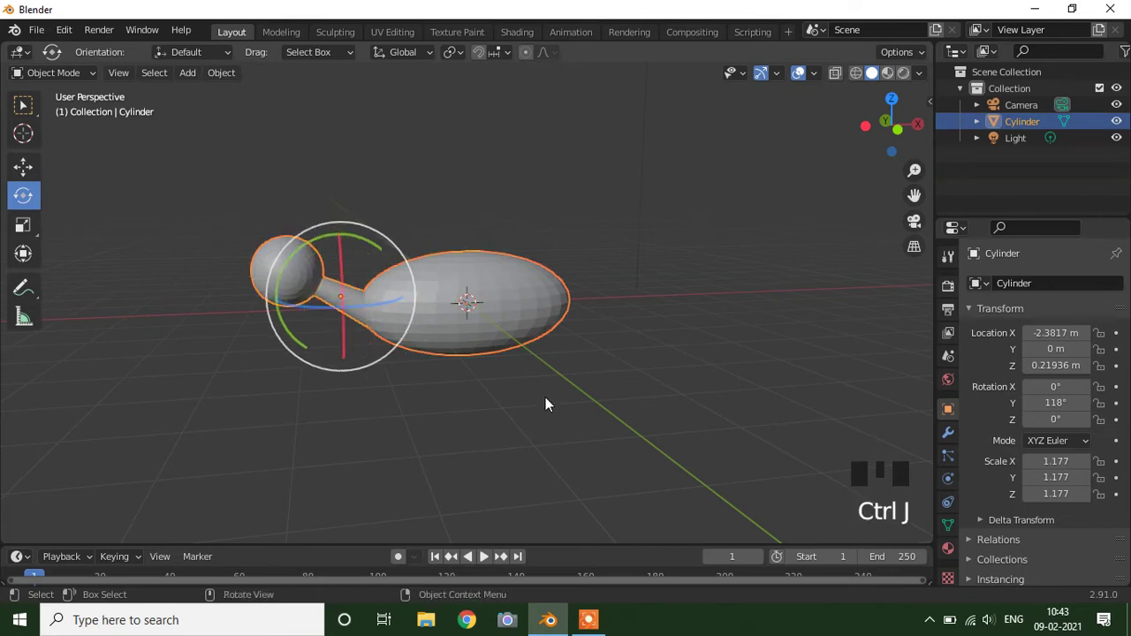
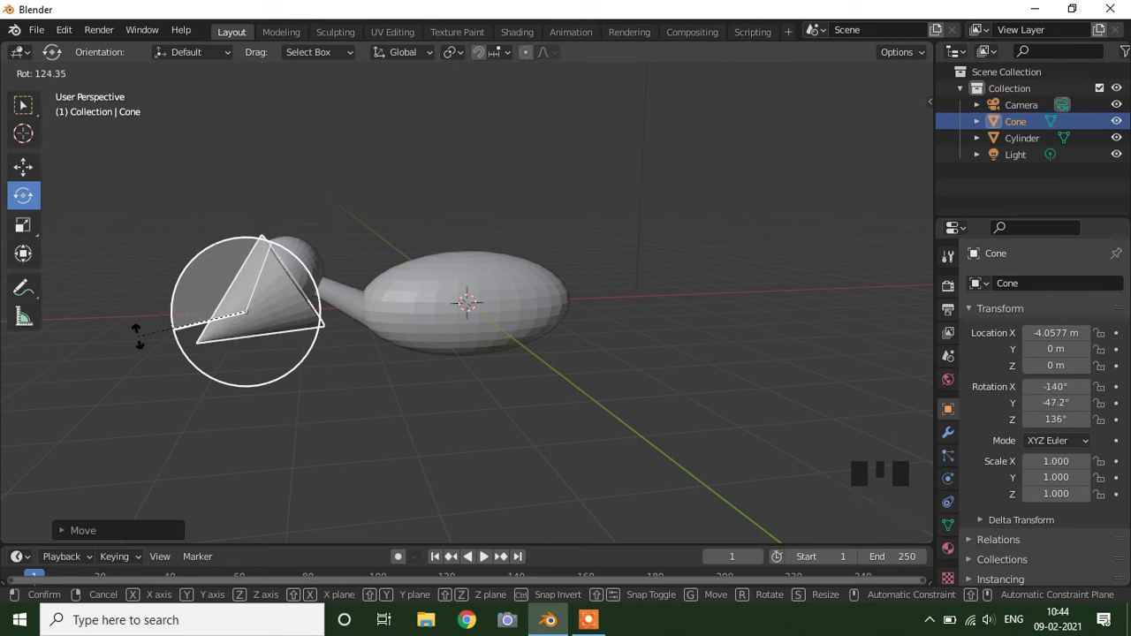
- Shrink the cone and place it against the front of the head as the beak, checking its placement
key("s")
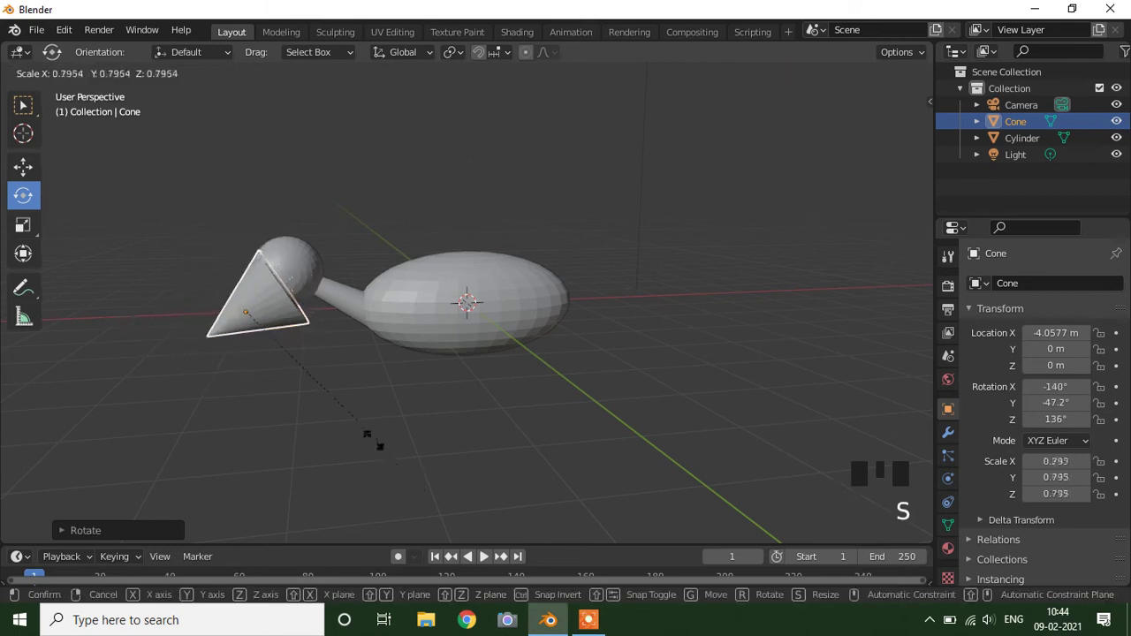
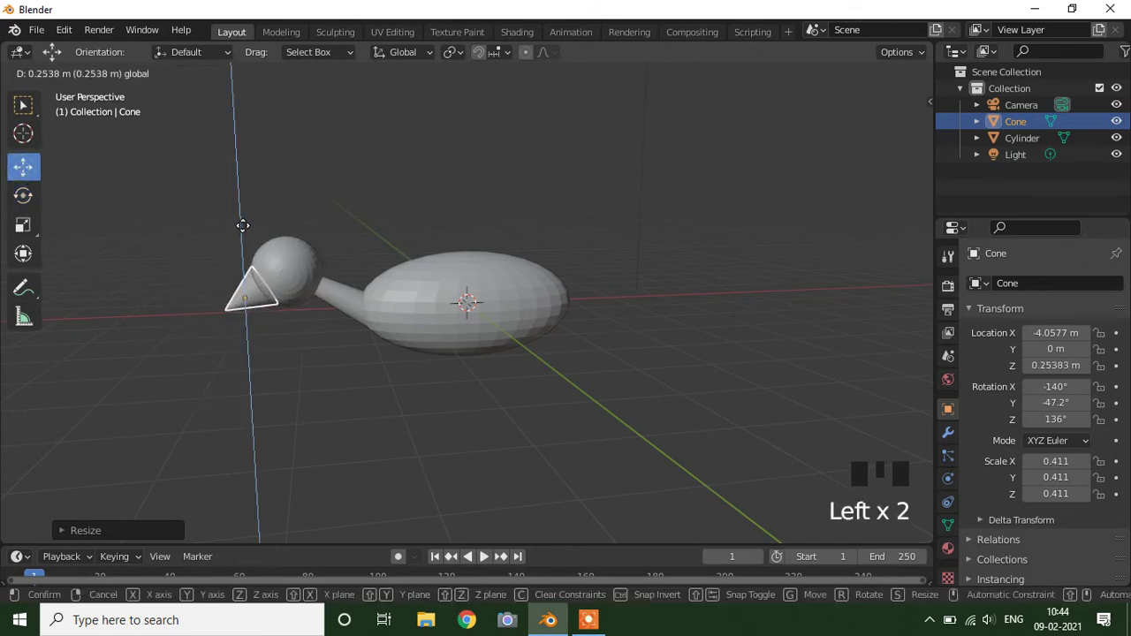
left_click_drag(228, 393, 519, 406)
left_click(615, 321)
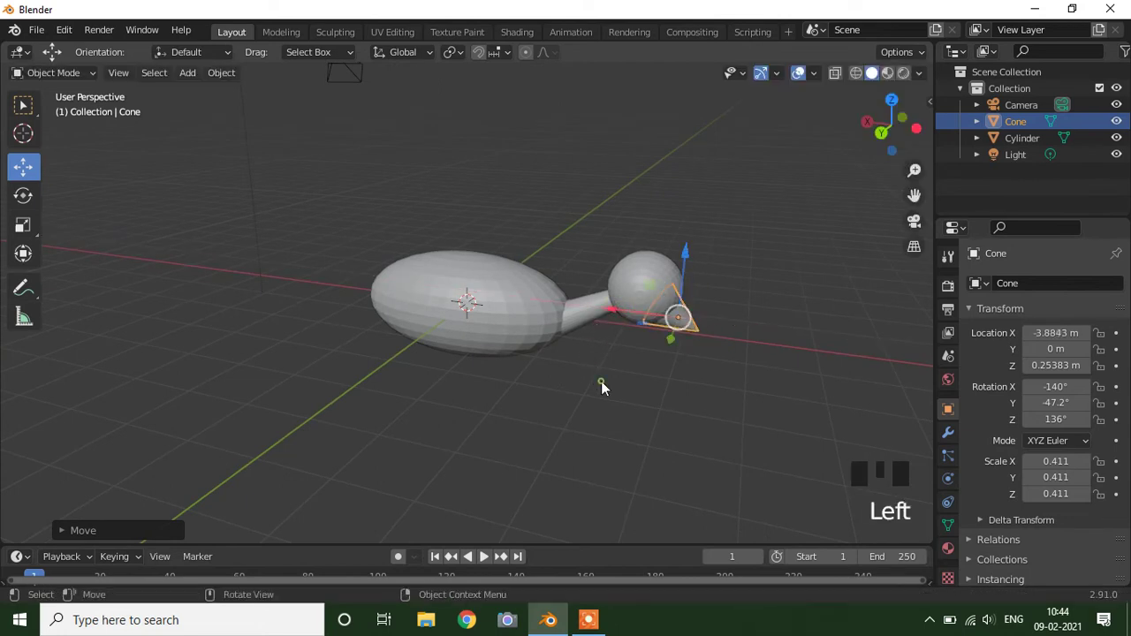
left_click_drag(562, 429, 550, 447)
scroll("up", 3)
left_click_drag(726, 434, 485, 404)
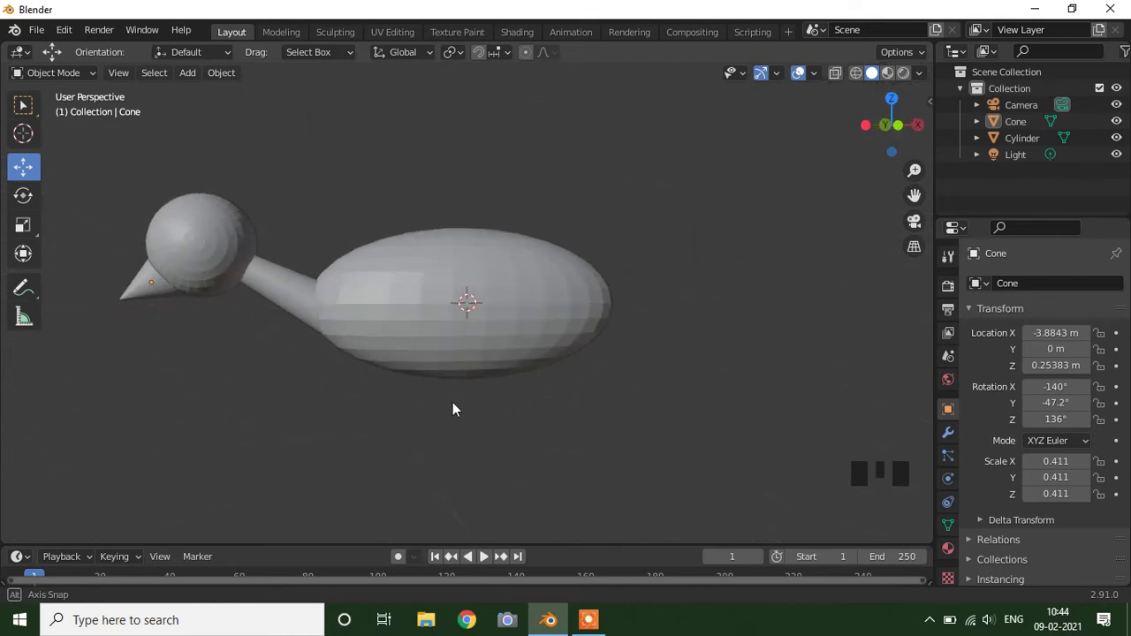
- Switch the viewport to Material Preview shading and give the beak cone a new red material
left_click(166, 313)
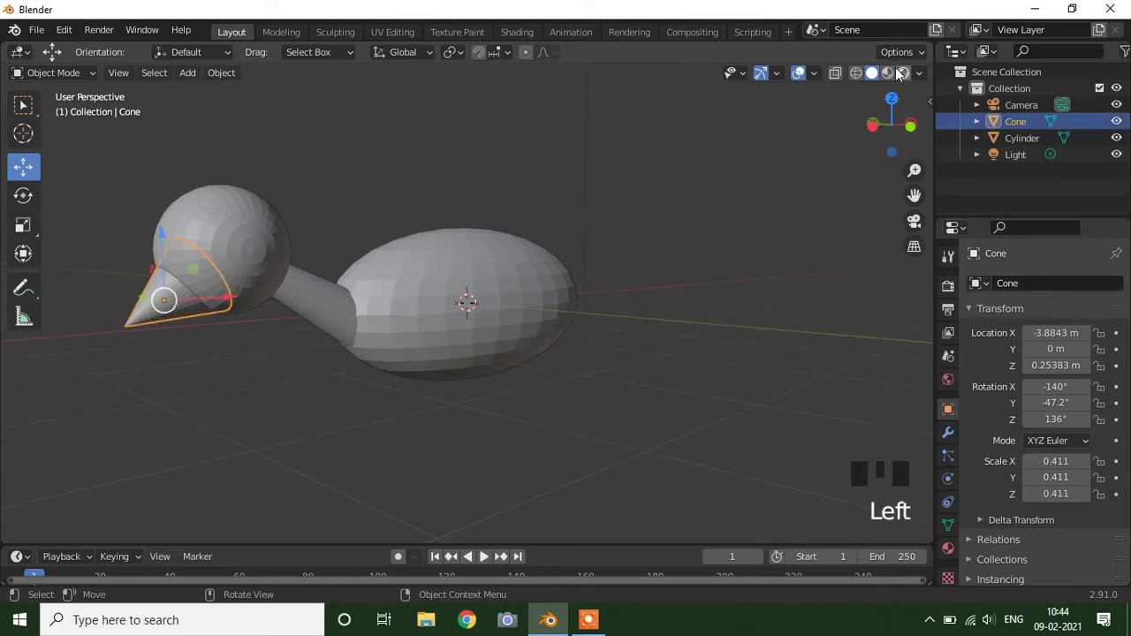
left_click(906, 94)
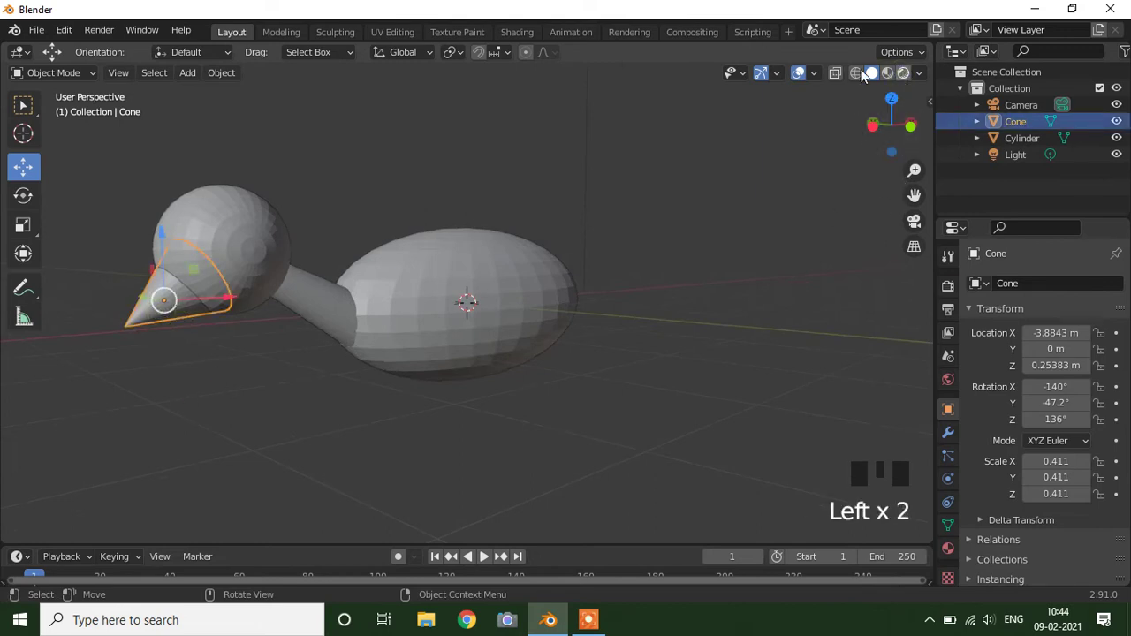
double_click(907, 83)
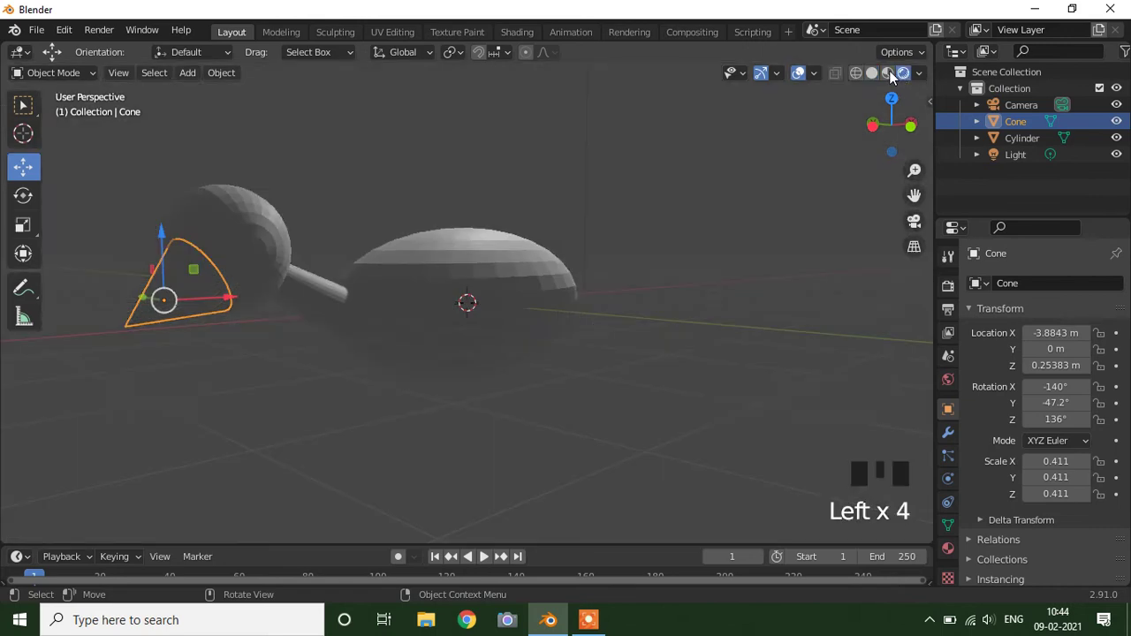
left_click(896, 79)
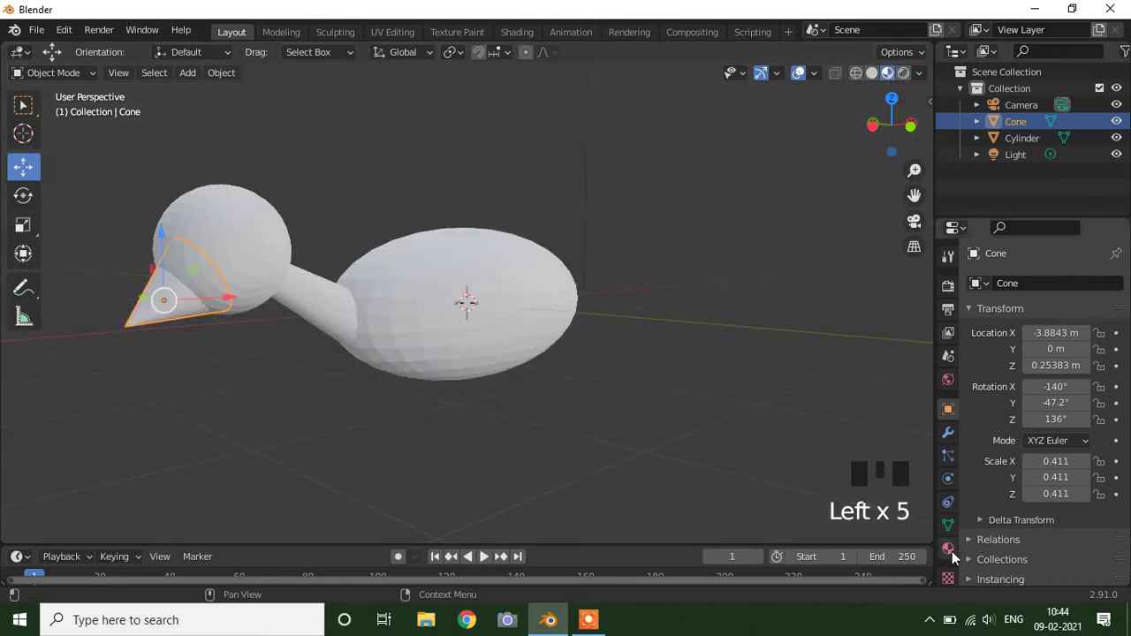
left_click(949, 558)
left_click_drag(1089, 359, 1073, 523)
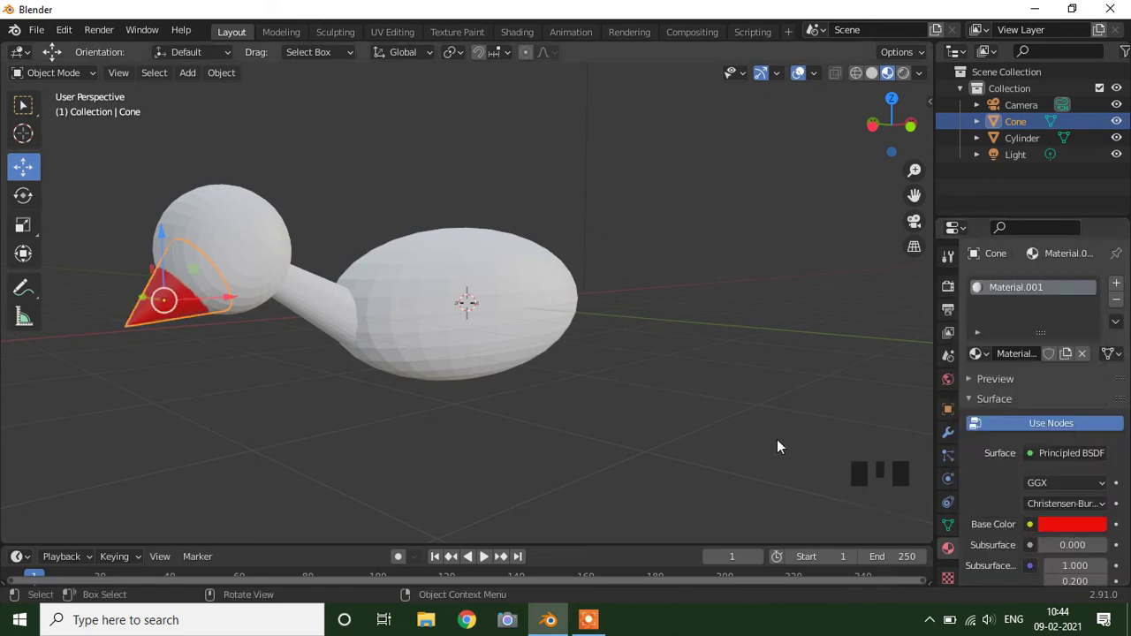
- Give the joined duck body a new material with a green base colour
left_click(783, 441)
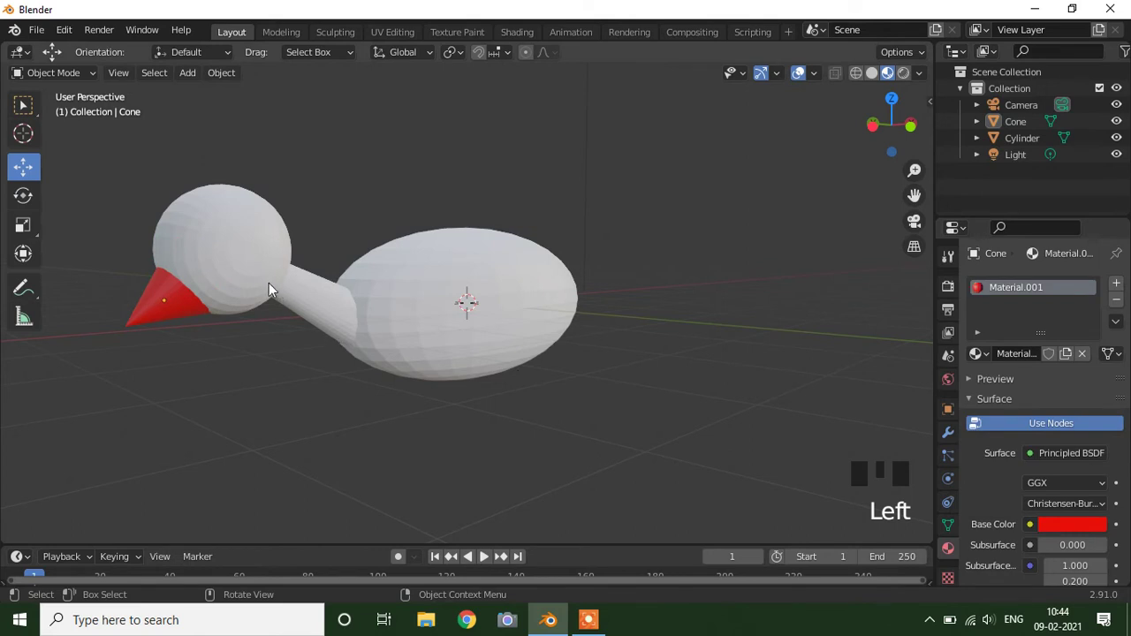
left_click(262, 280)
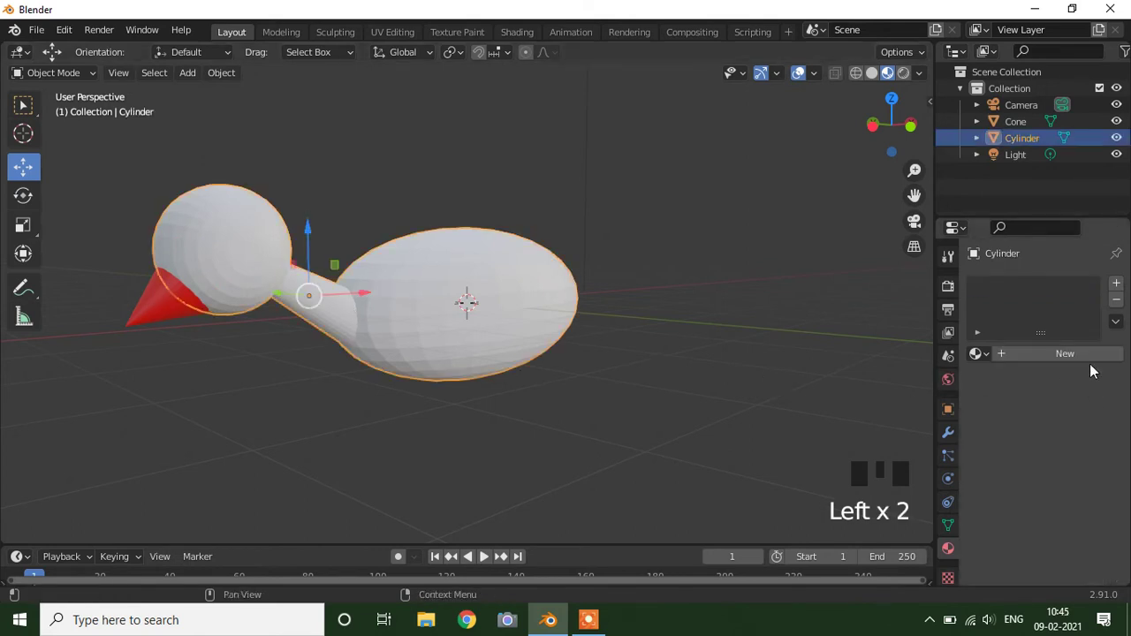
left_click_drag(1066, 359, 1077, 536)
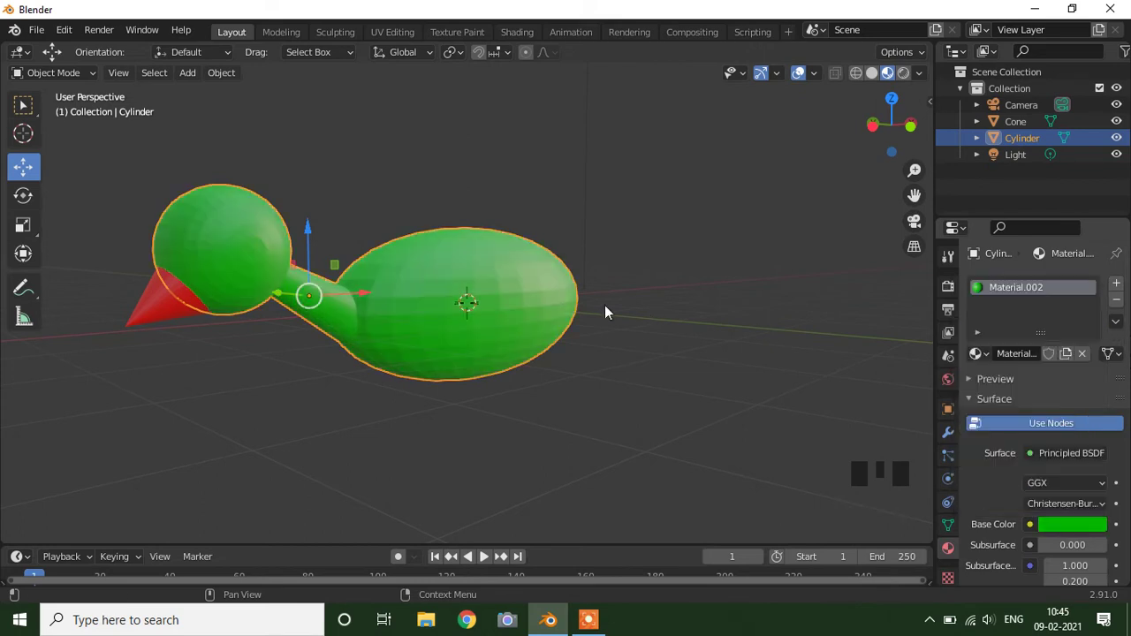
left_click_drag(624, 308, 577, 364)
left_click_drag(412, 408, 267, 256)
left_click(267, 256)
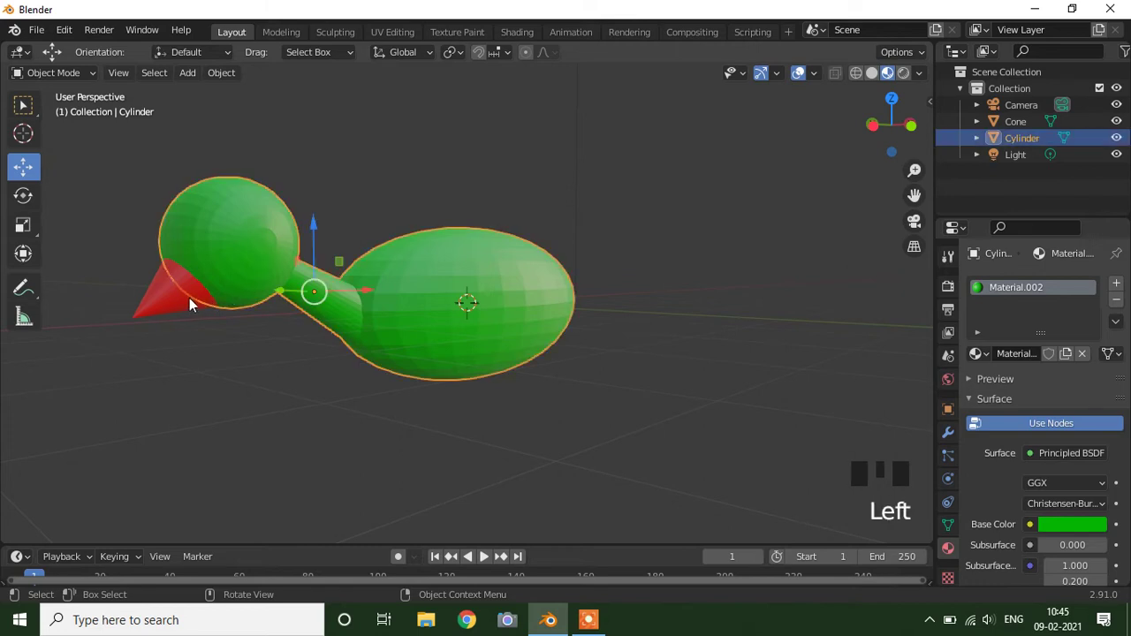
- Select the red beak and the green duck body together
left_click(187, 306)
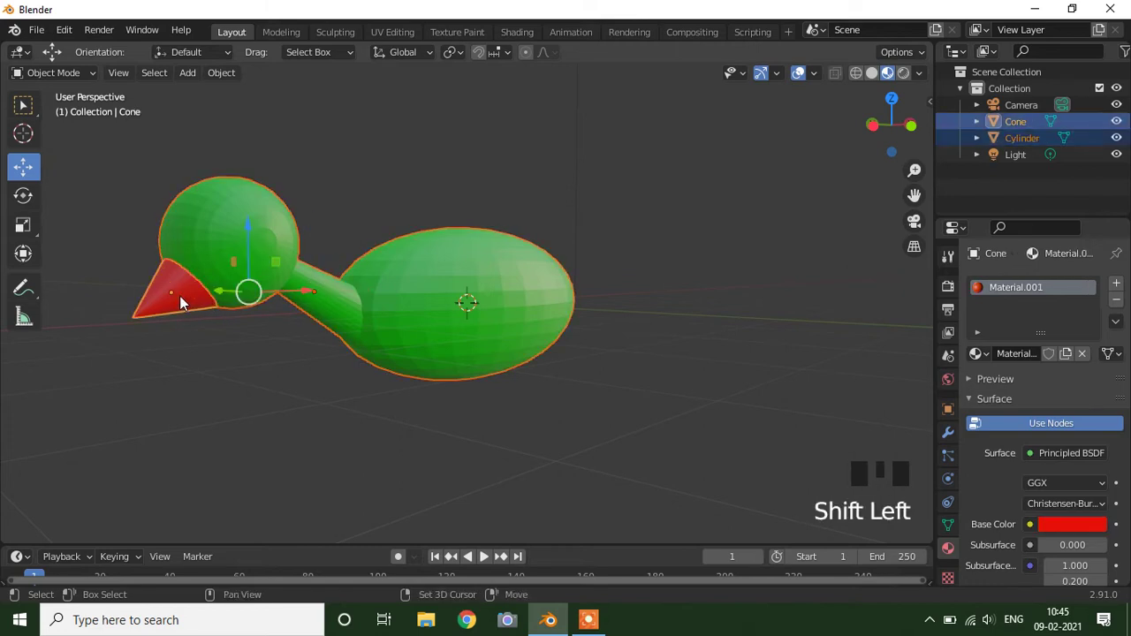
left_click_drag(346, 391, 244, 334)
left_click(198, 312)
left_click(262, 263)
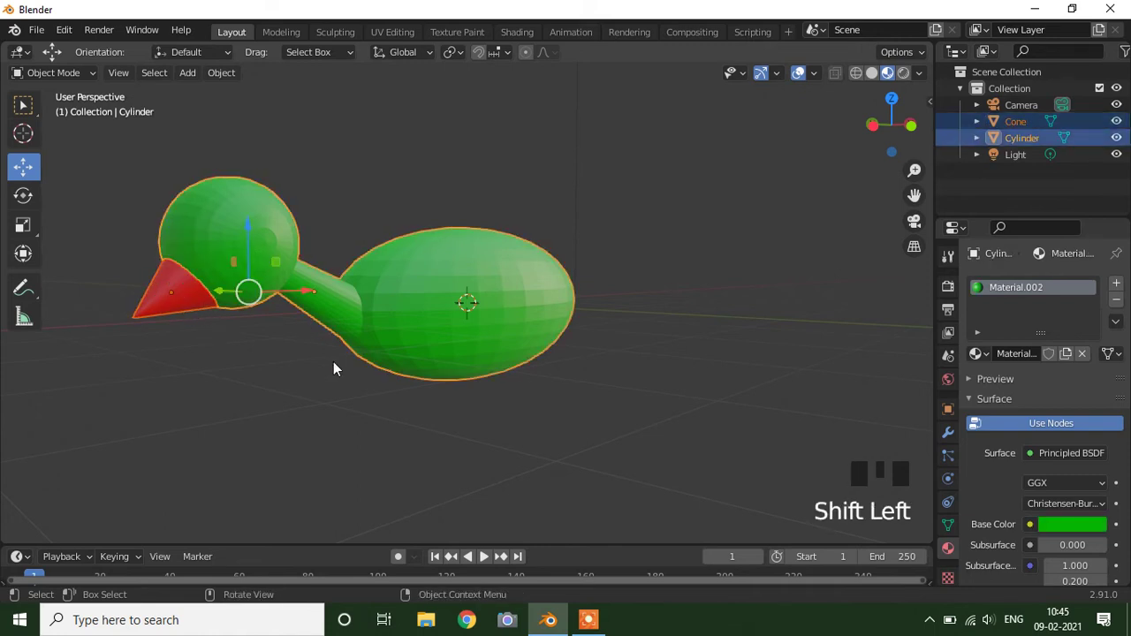
- Join the beak into the duck object with Ctrl+J and look the result over
key("ctrl+j")
left_click(395, 390)
scroll("up", 3)
scroll("down", 3)
left_click_drag(334, 430, 345, 437)
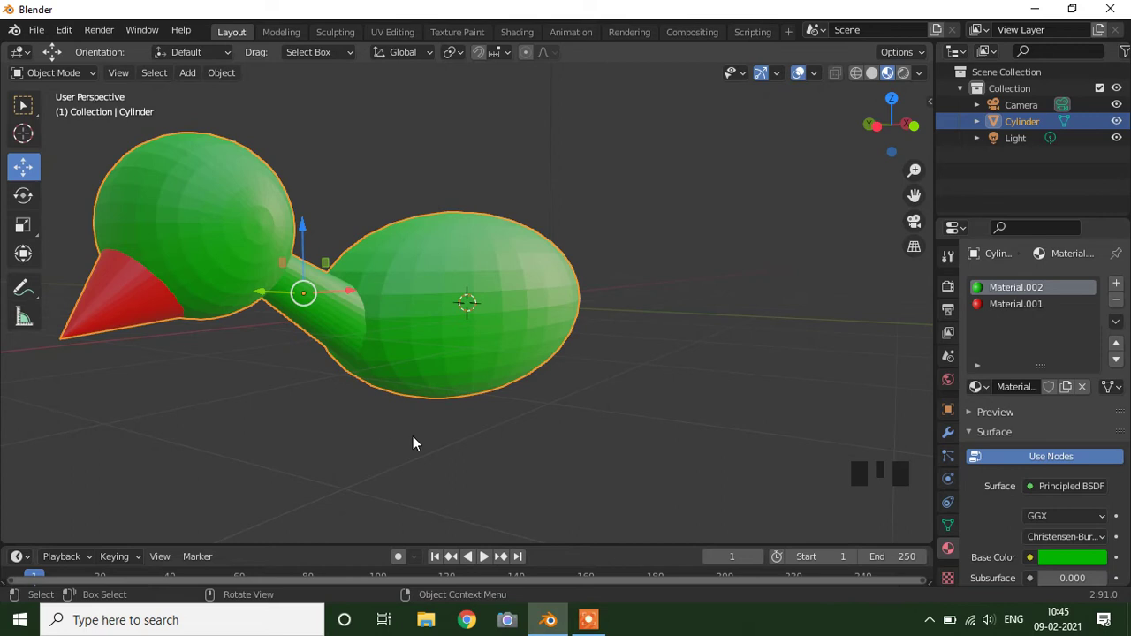
- View the duck from the front, zoom toward the head and enter Edit Mode on its mesh
key("KP_1")
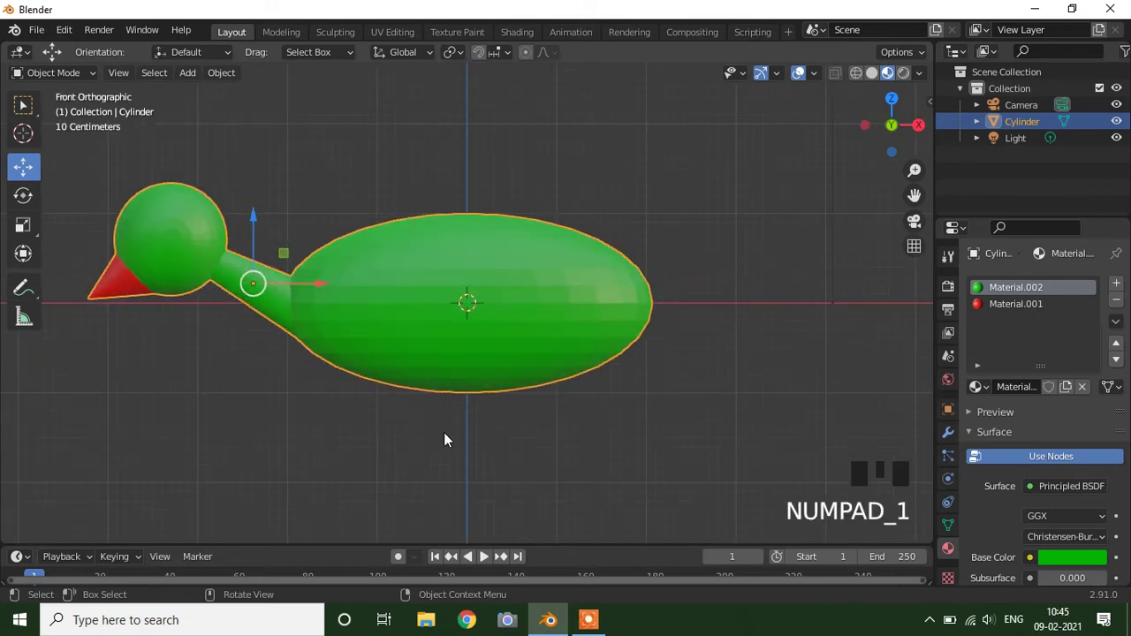
scroll("up", 3)
left_click_drag(326, 417, 369, 316)
key("Tab")
scroll("up", 3)
- Circle-select the eye faces for a white material, then the centre faces for a black pupil
scroll("up", 3)
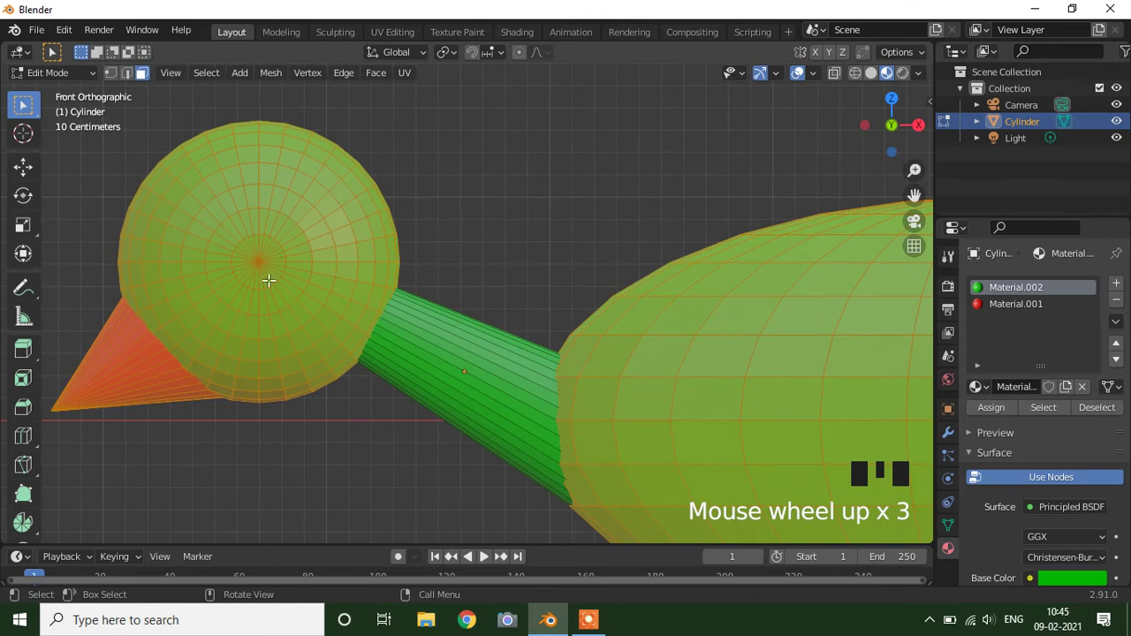
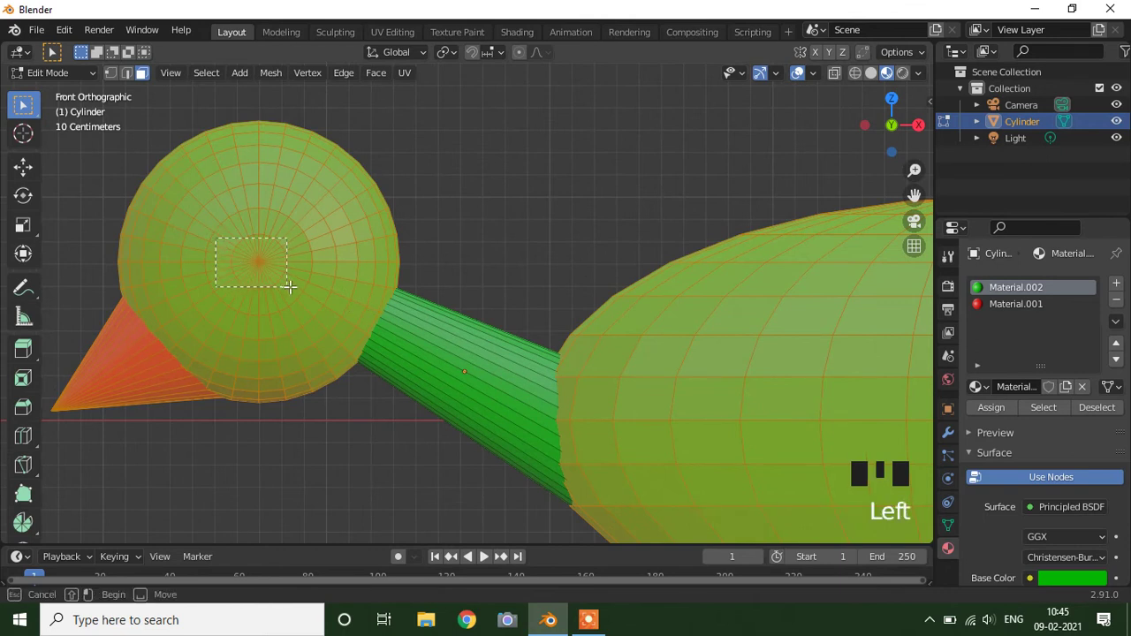
key("c")
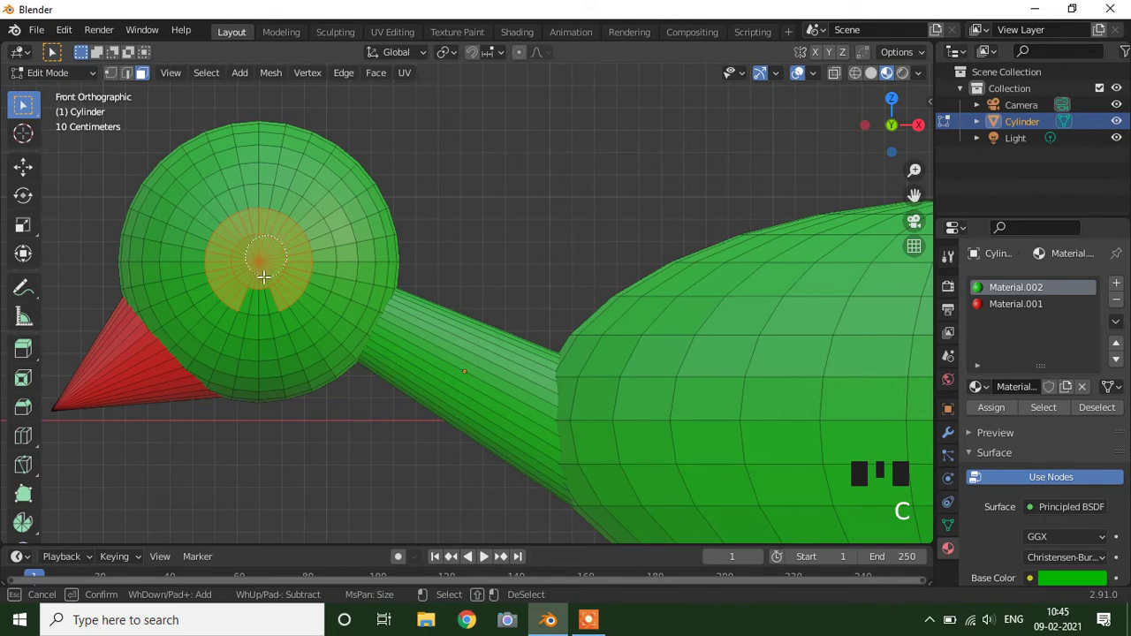
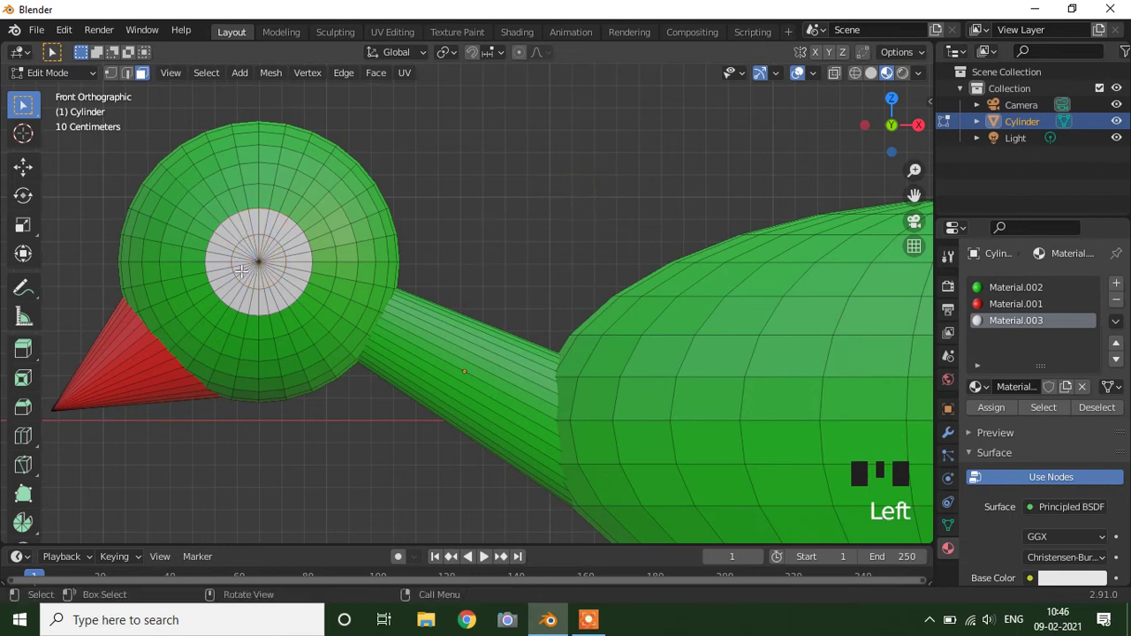
key("c")
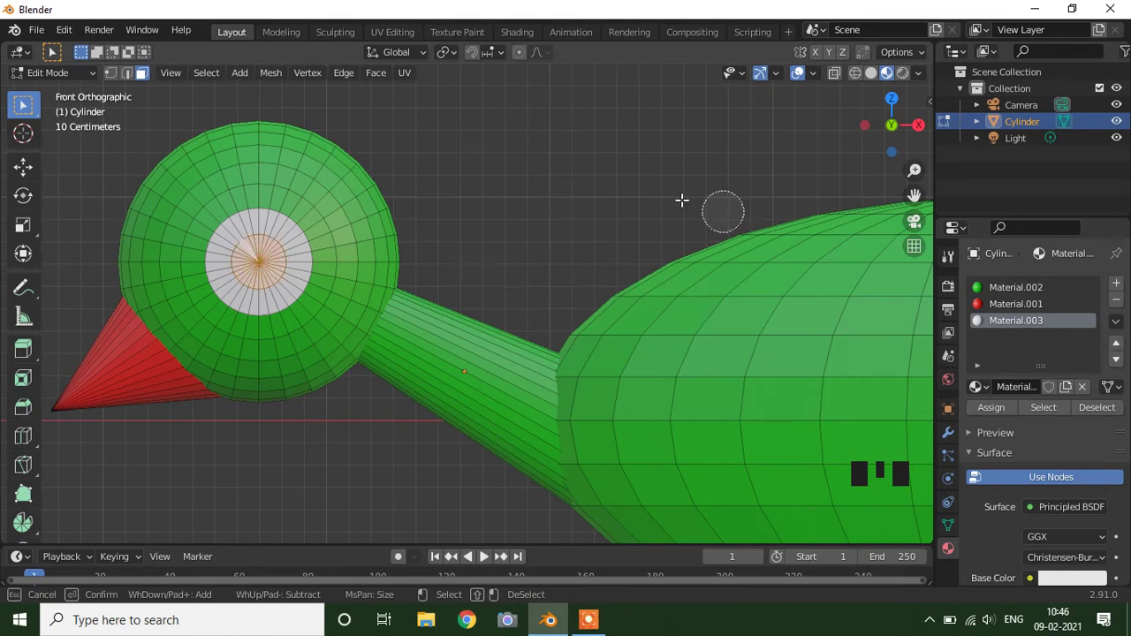
left_click_drag(1127, 290, 1067, 587)
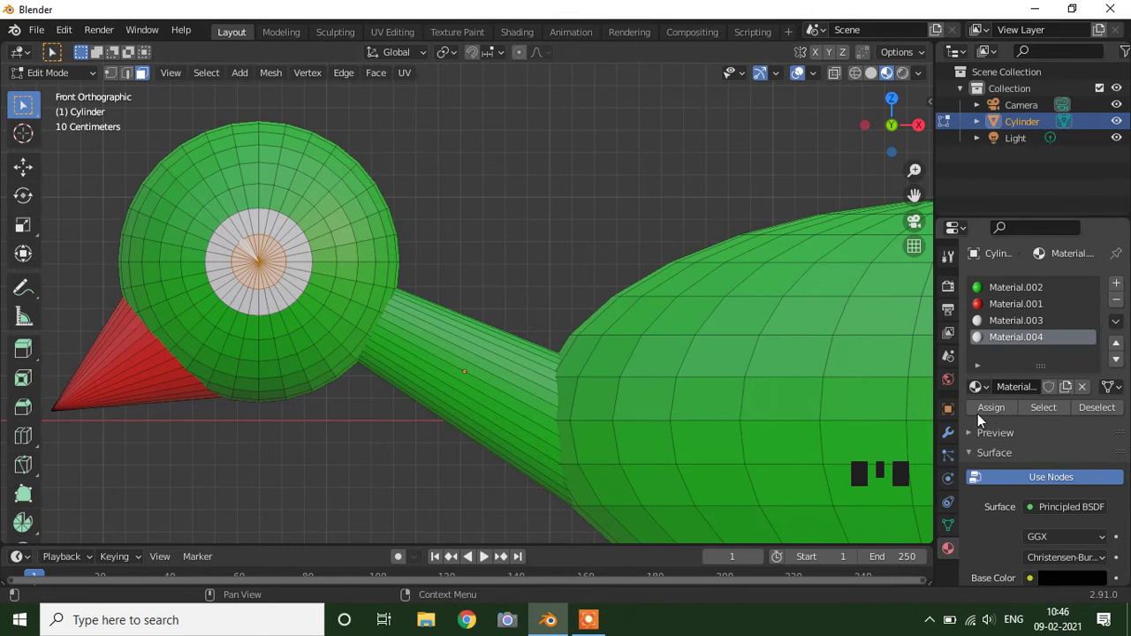
left_click_drag(986, 417, 575, 222)
key("Tab")
- Orbit and zoom around the duck to inspect the finished eye, ending in front view
scroll("down", 3)
left_click_drag(426, 414, 542, 429)
scroll("down", 3)
left_click_drag(580, 425, 567, 407)
scroll("up", 3)
scroll("down", 3)
left_click_drag(625, 381, 650, 354)
scroll("down", 3)
left_click_drag(661, 374, 537, 389)
scroll("down", 3)
left_click_drag(505, 390, 475, 401)
scroll("up", 3)
left_click_drag(484, 391, 497, 399)
key("KP_1")
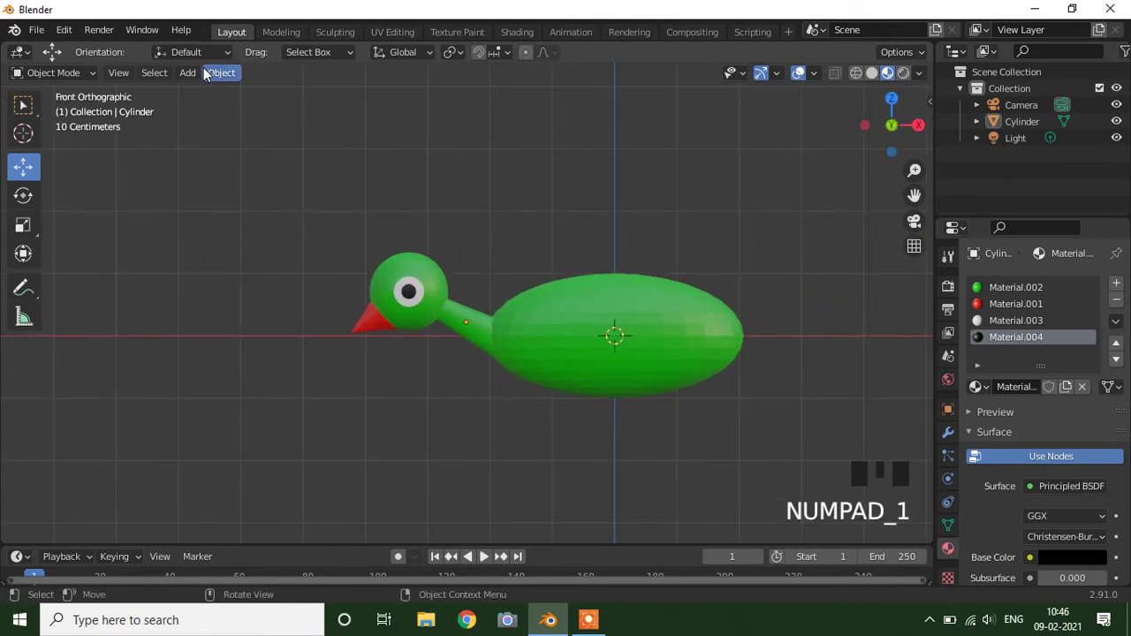
- Scale the new cylinder thin and stretch it along Z into a leg under the body
left_click_drag(195, 85, 346, 181)
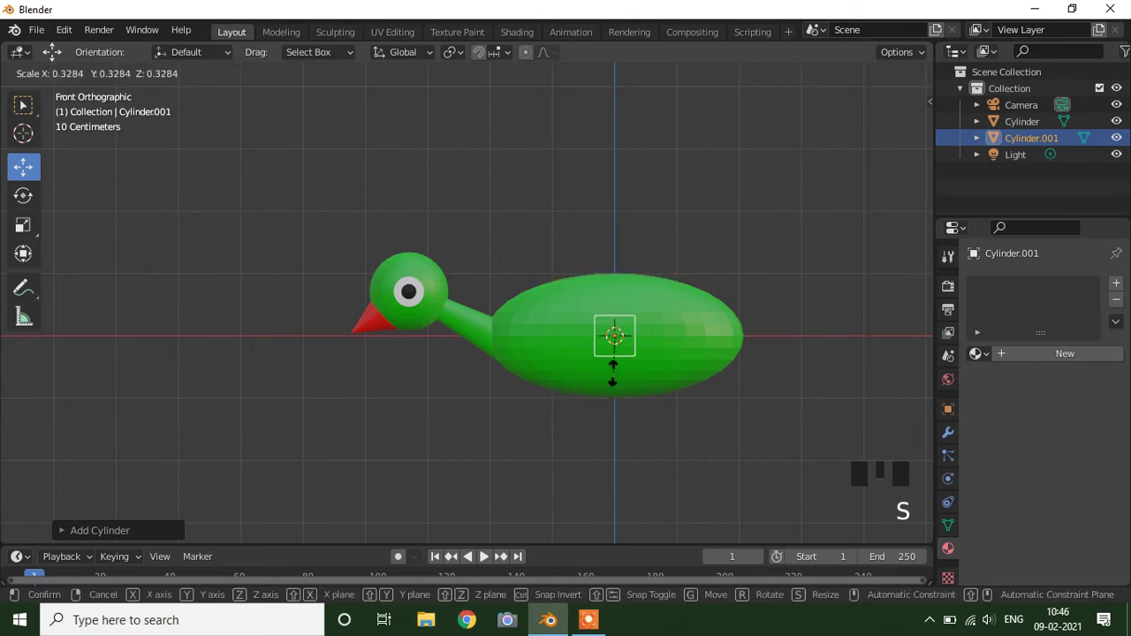
key("s")
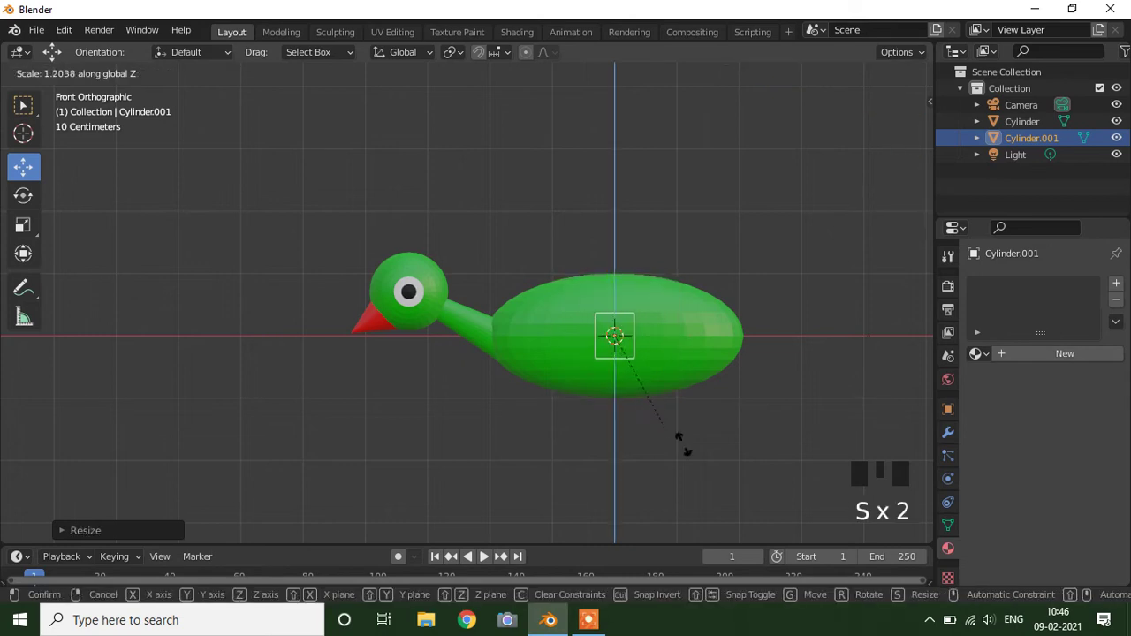
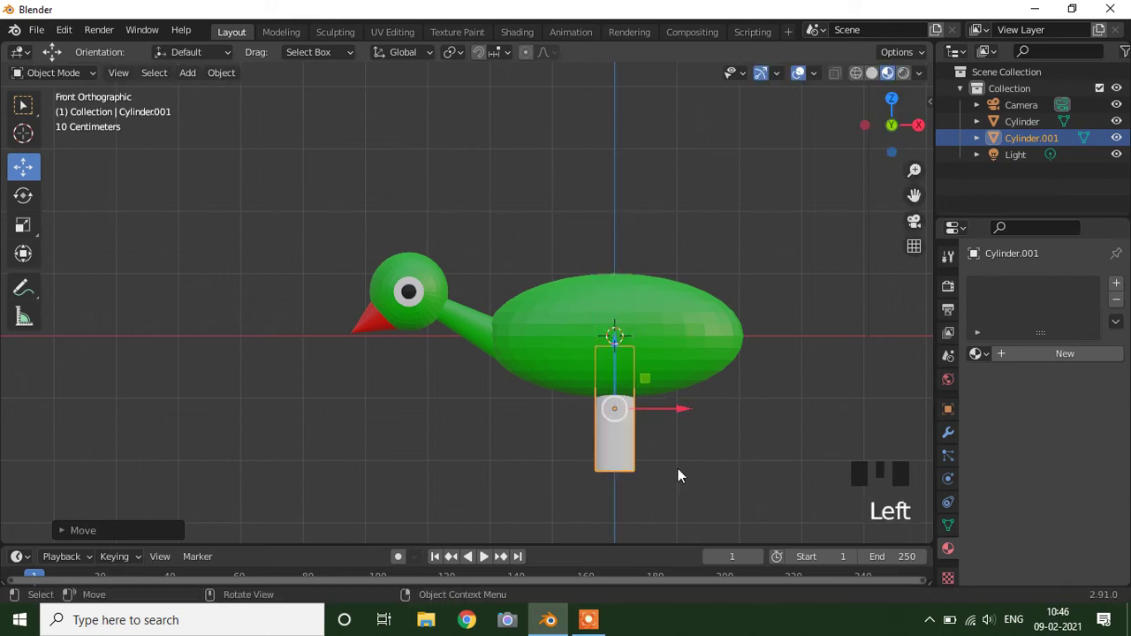
key("s")
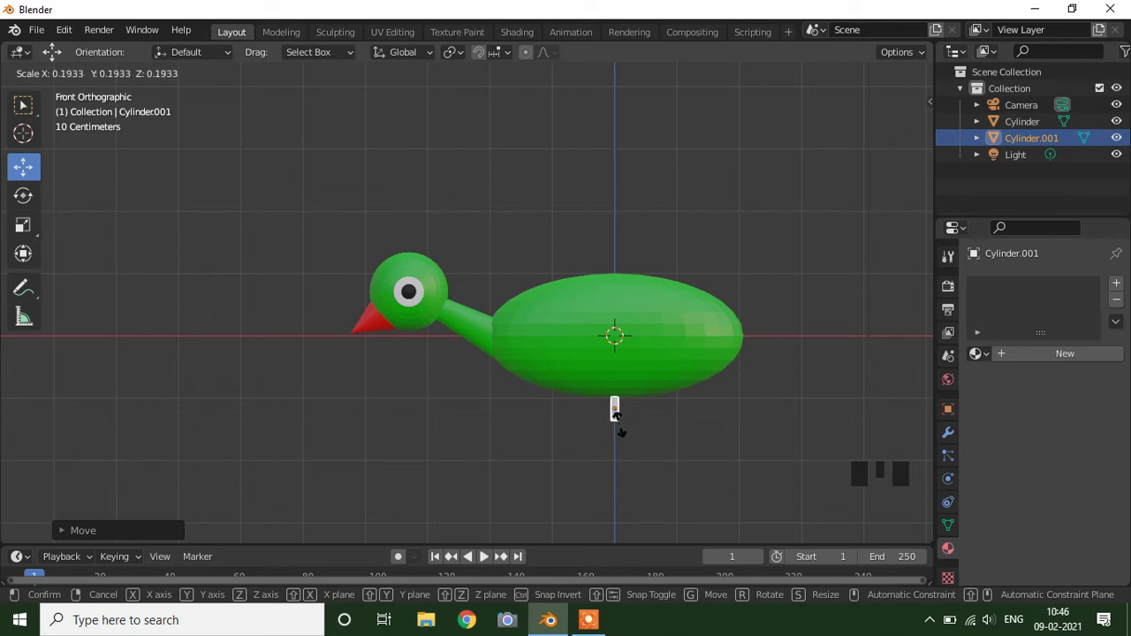
key("s")
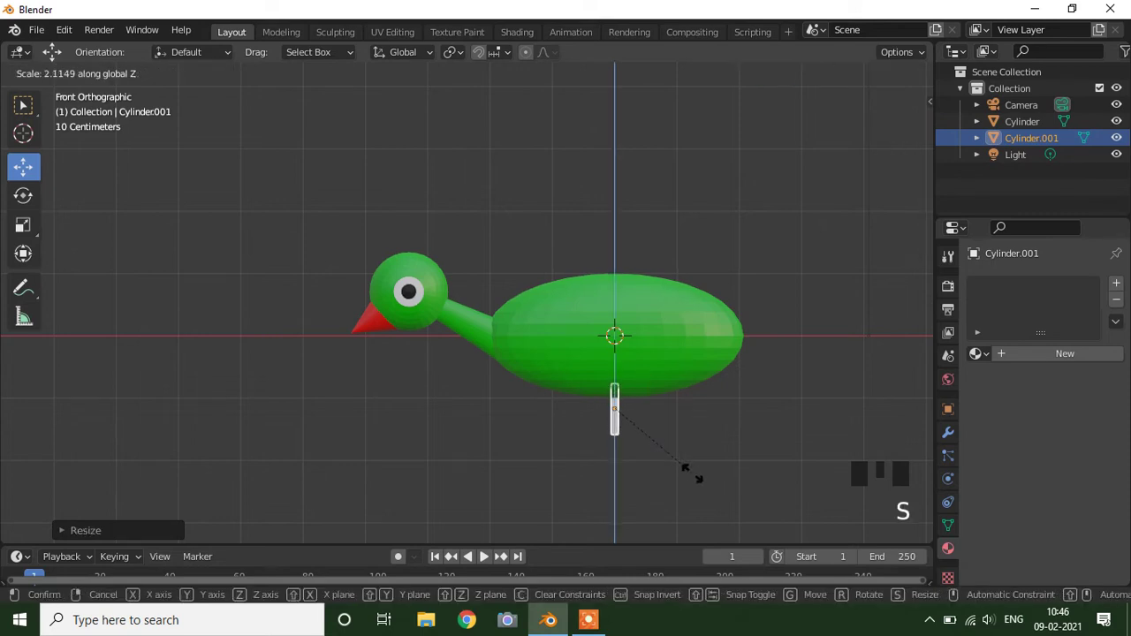
left_click_drag(742, 413, 516, 401)
left_click(513, 408)
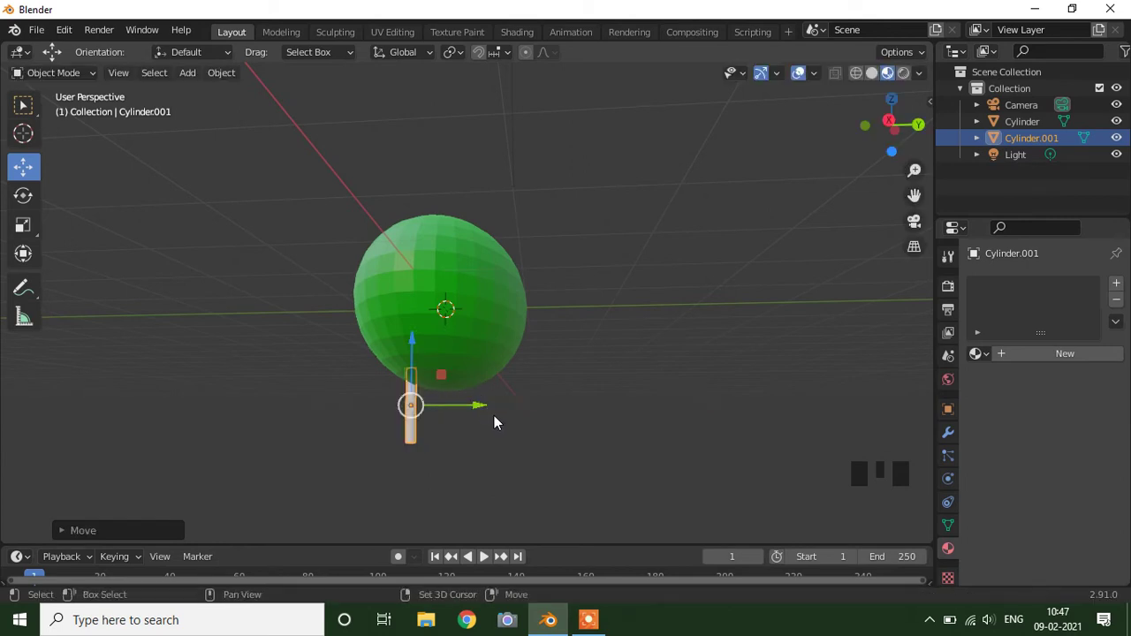
- Duplicate the leg with Shift+D and move the copy sideways as the second leg
key("shift+d")
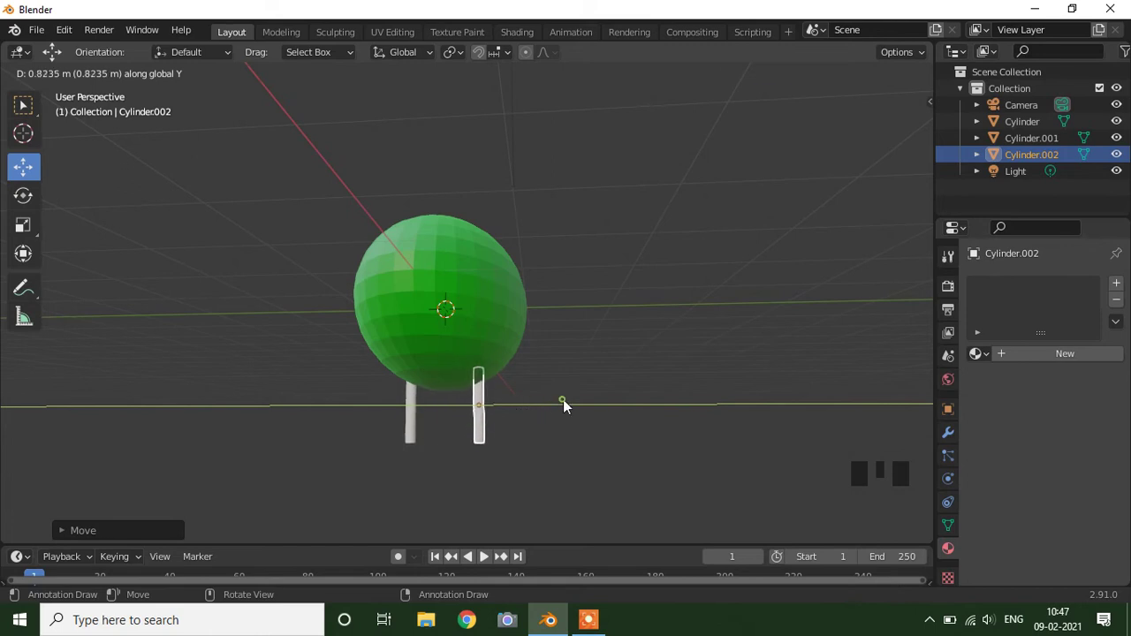
left_click_drag(338, 437, 471, 444)
left_click(610, 468)
left_click(634, 428)
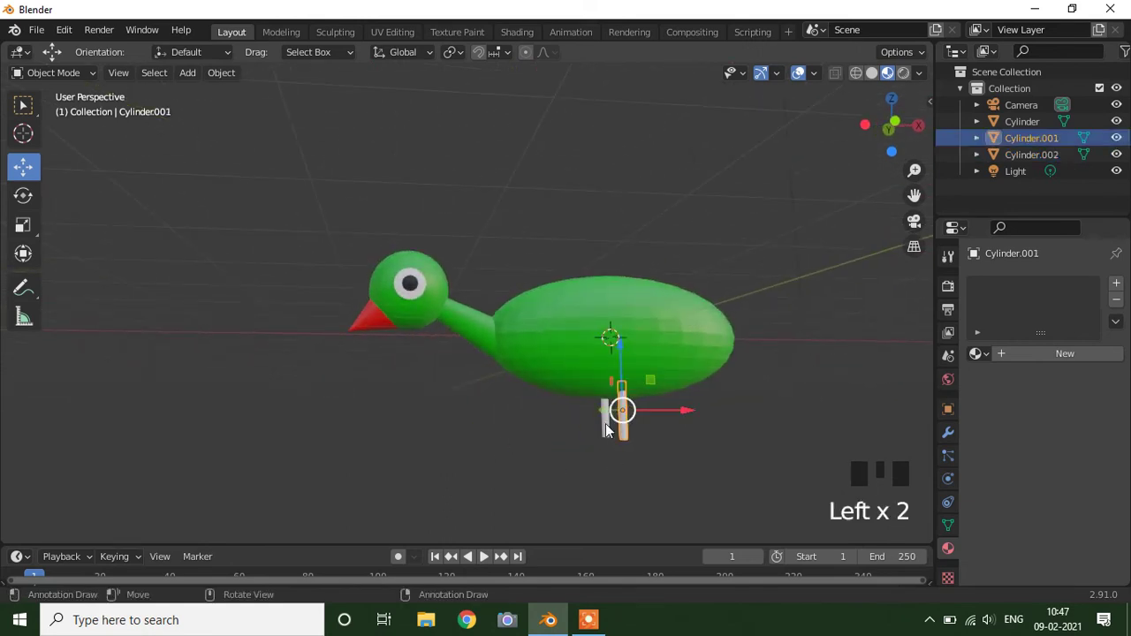
left_click(607, 428)
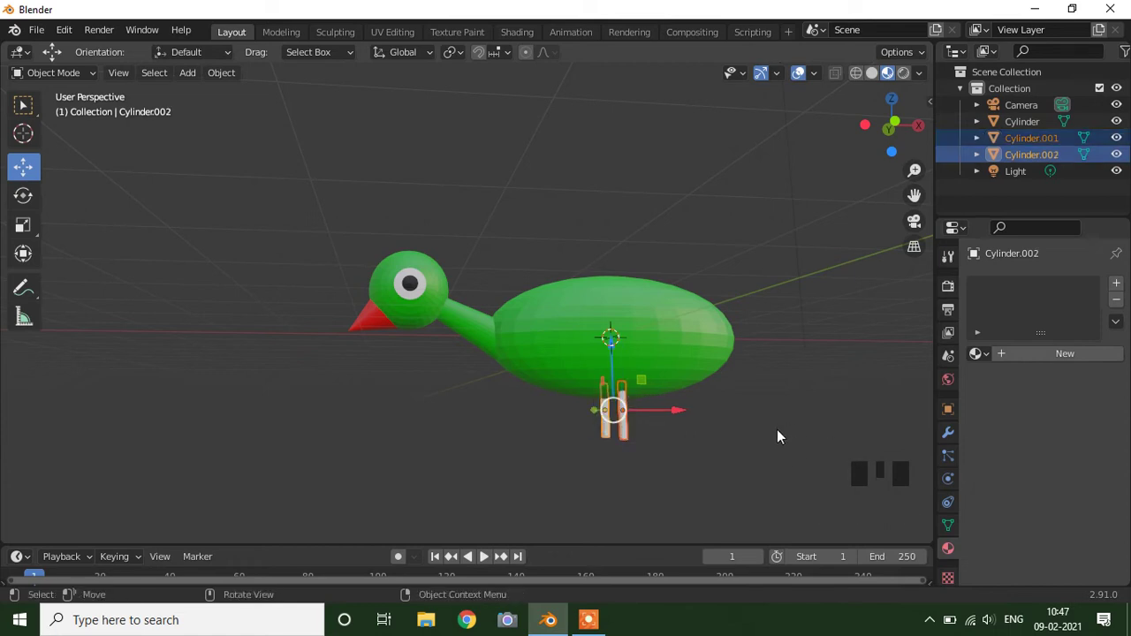
- Give the first leg a new material and adjust its colour
left_click(783, 437)
left_click(630, 428)
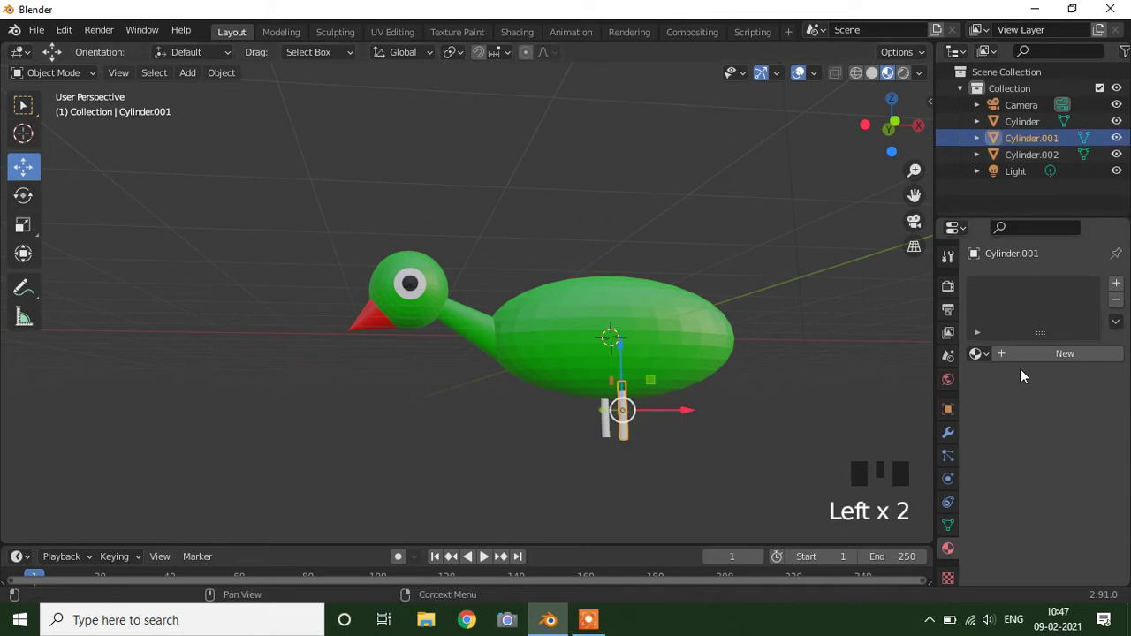
left_click_drag(1056, 359, 1056, 526)
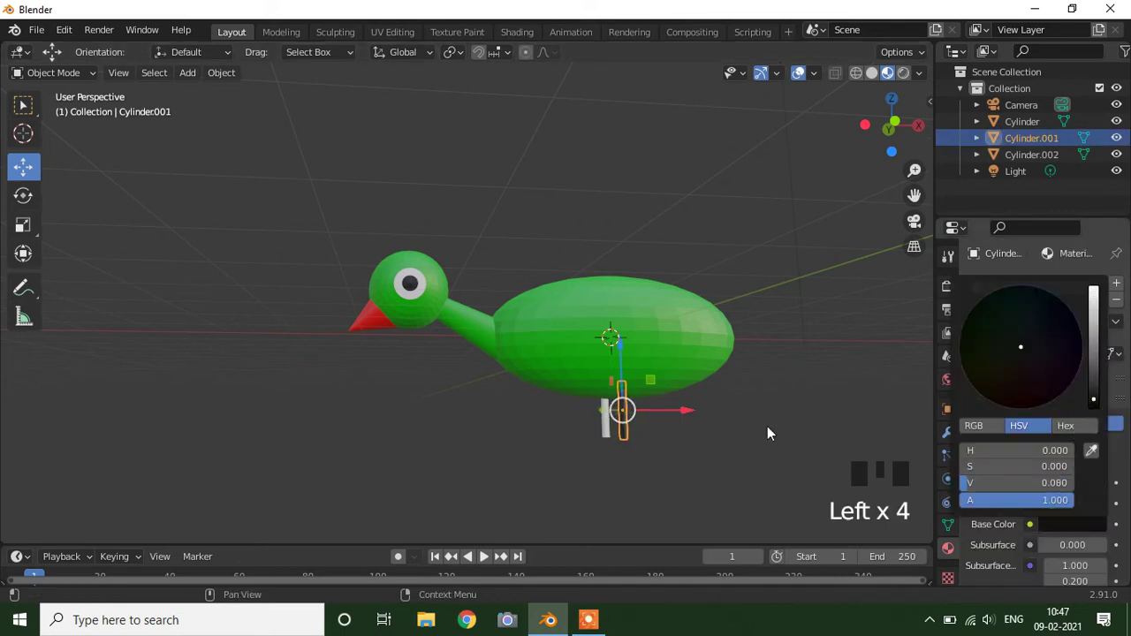
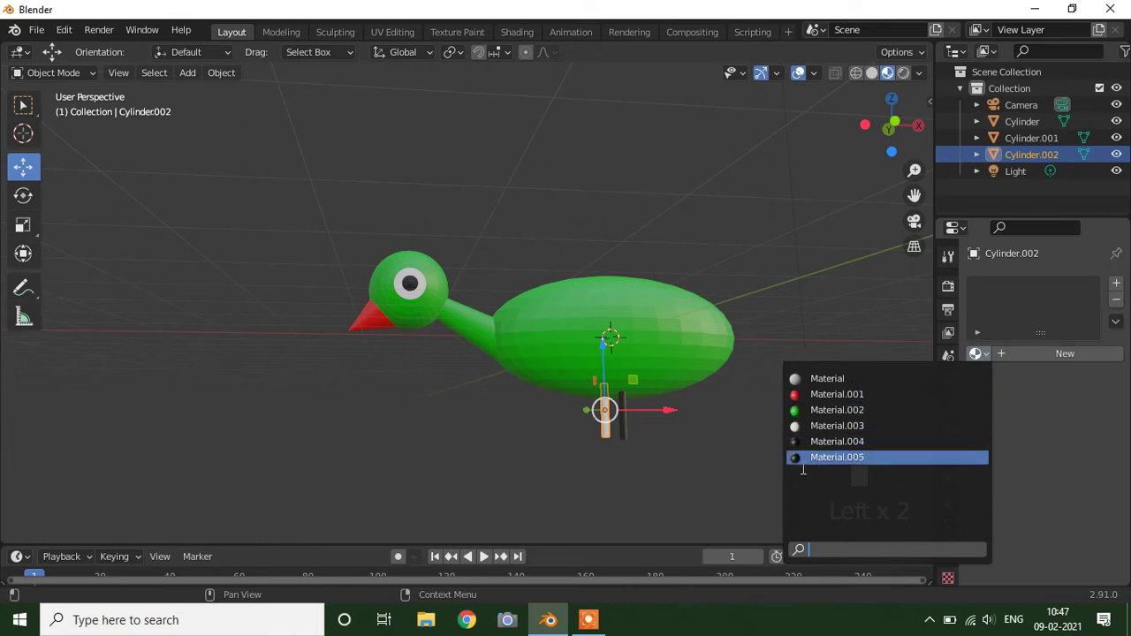
- Frame the legs in view and select both leg cylinders
left_click_drag(815, 467, 745, 412)
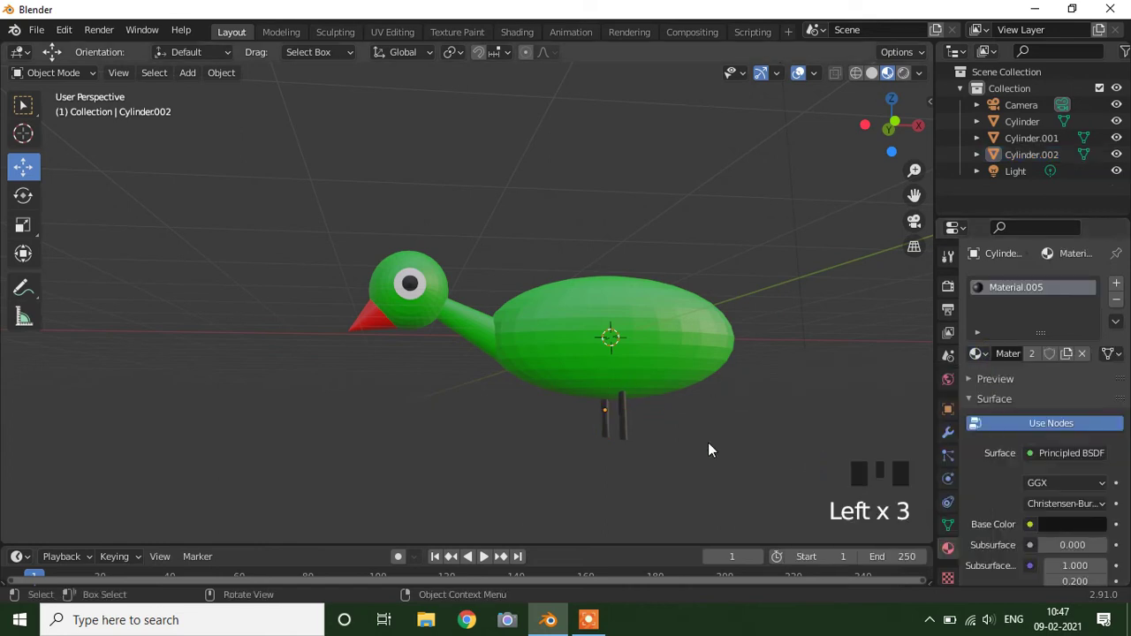
scroll("up", 3)
scroll("down", 3)
left_click_drag(758, 292, 750, 287)
scroll("down", 3)
left_click_drag(731, 294, 626, 431)
left_click(627, 430)
left_click(597, 417)
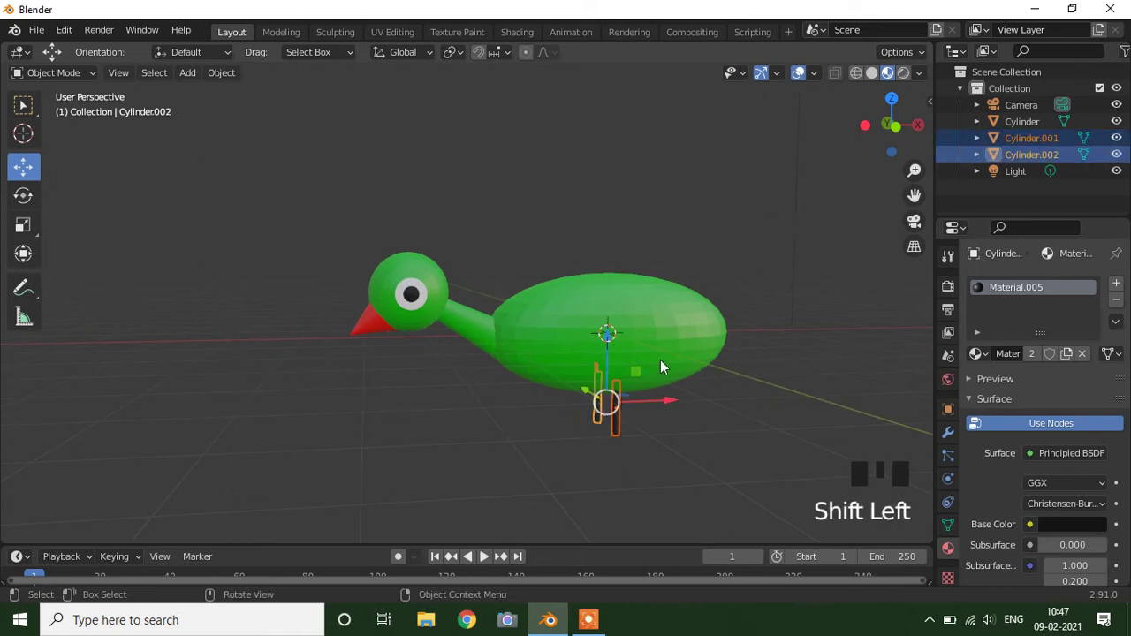
- Shift-select the duck body and join legs and body into one object with Ctrl+J
left_click(666, 365)
left_click(621, 428)
left_click(609, 415)
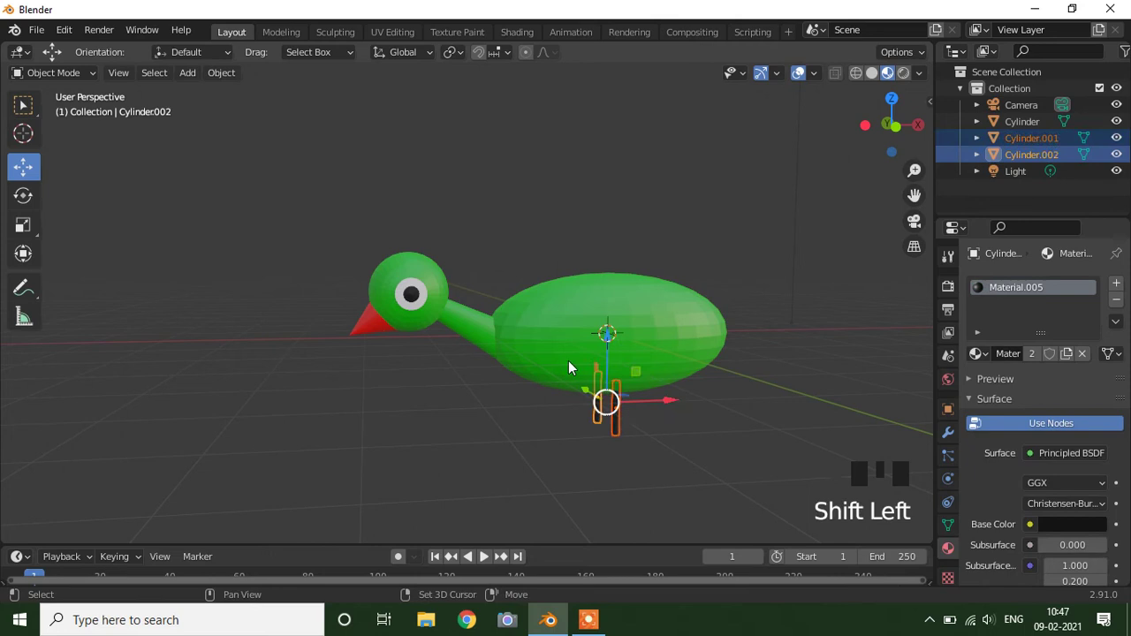
left_click(557, 347)
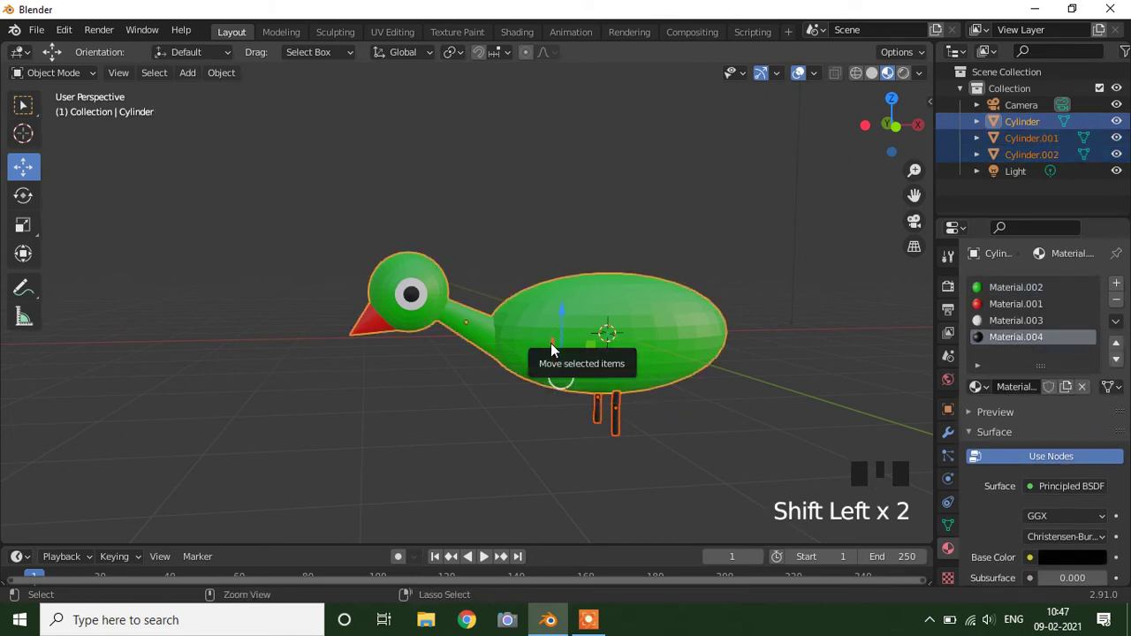
key("ctrl+j")
left_click(557, 347)
left_click_drag(546, 467, 545, 433)
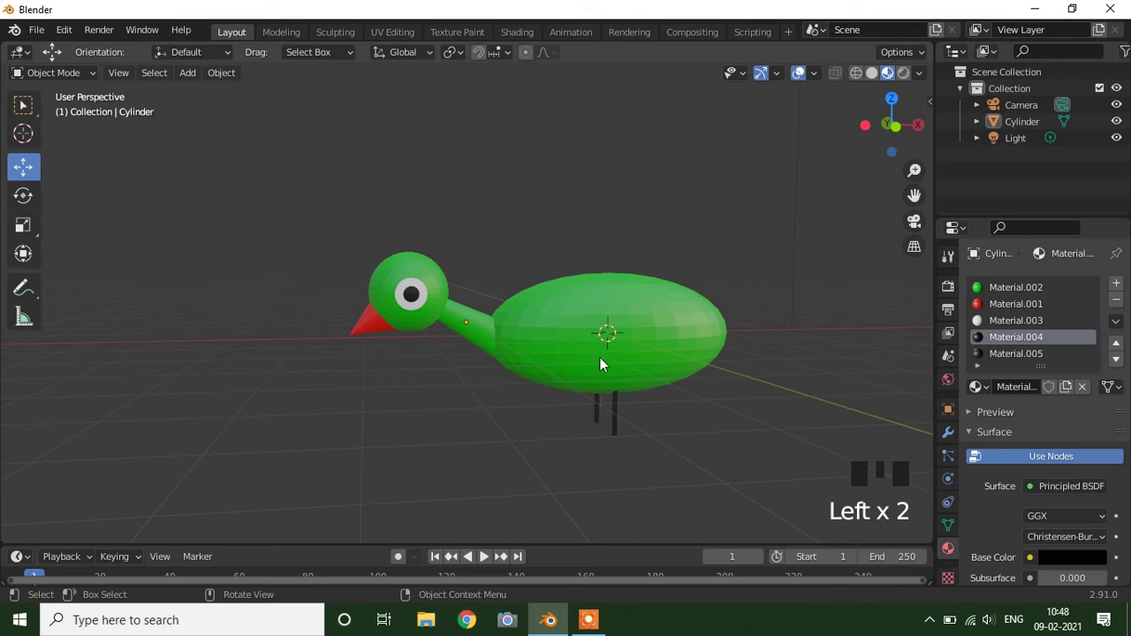
left_click(605, 361)
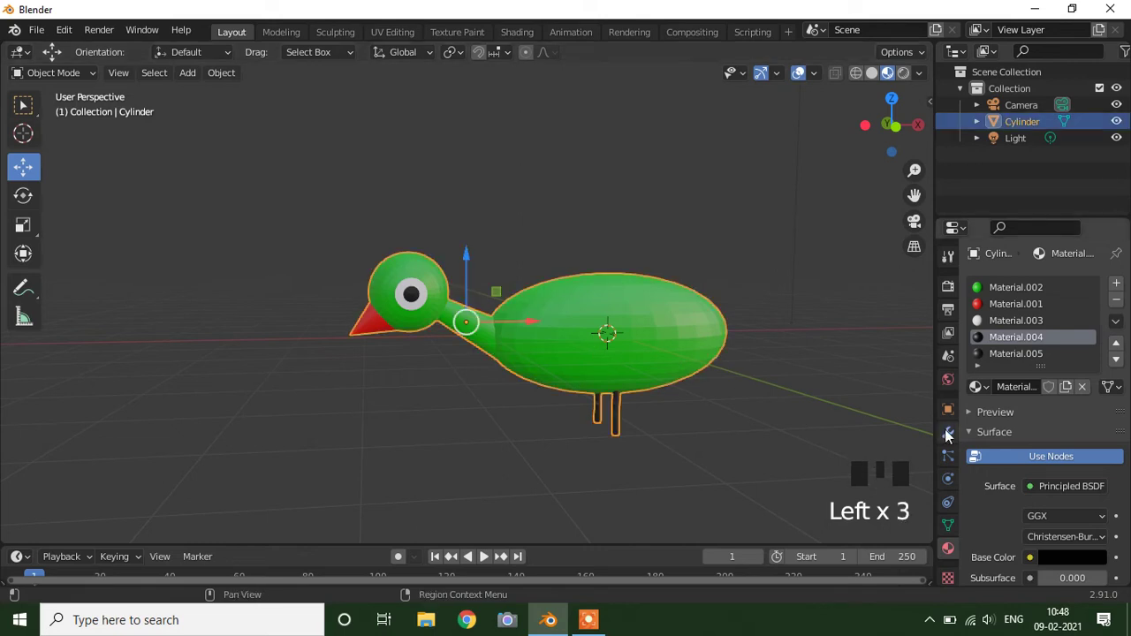
- Add a Subdivision Surface modifier to the duck and set its levels
left_click(950, 435)
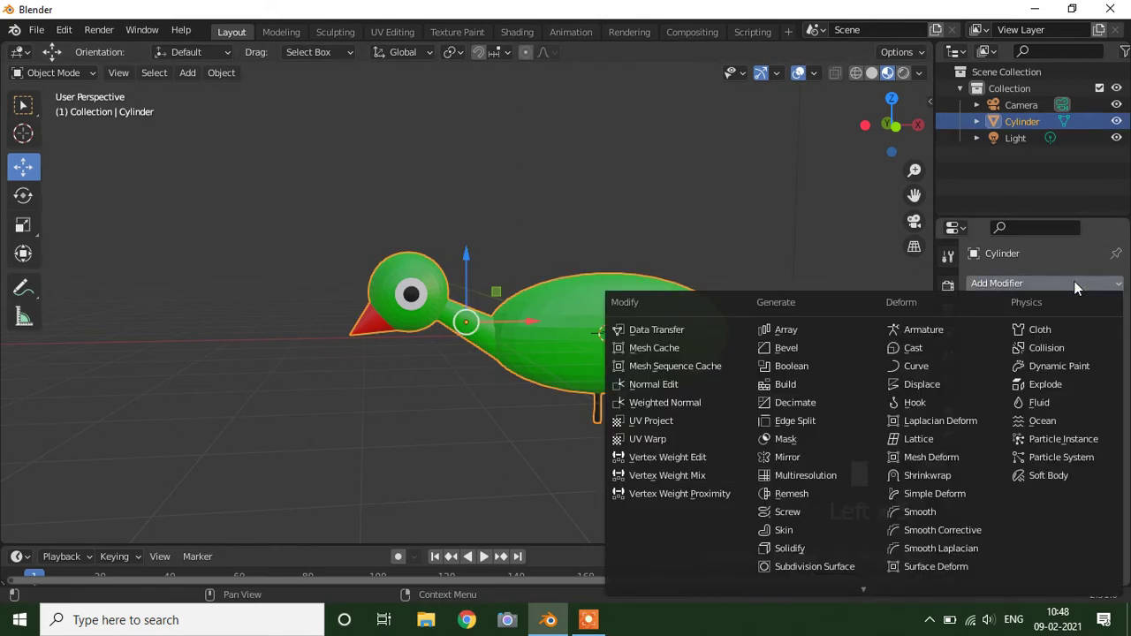
left_click(917, 431)
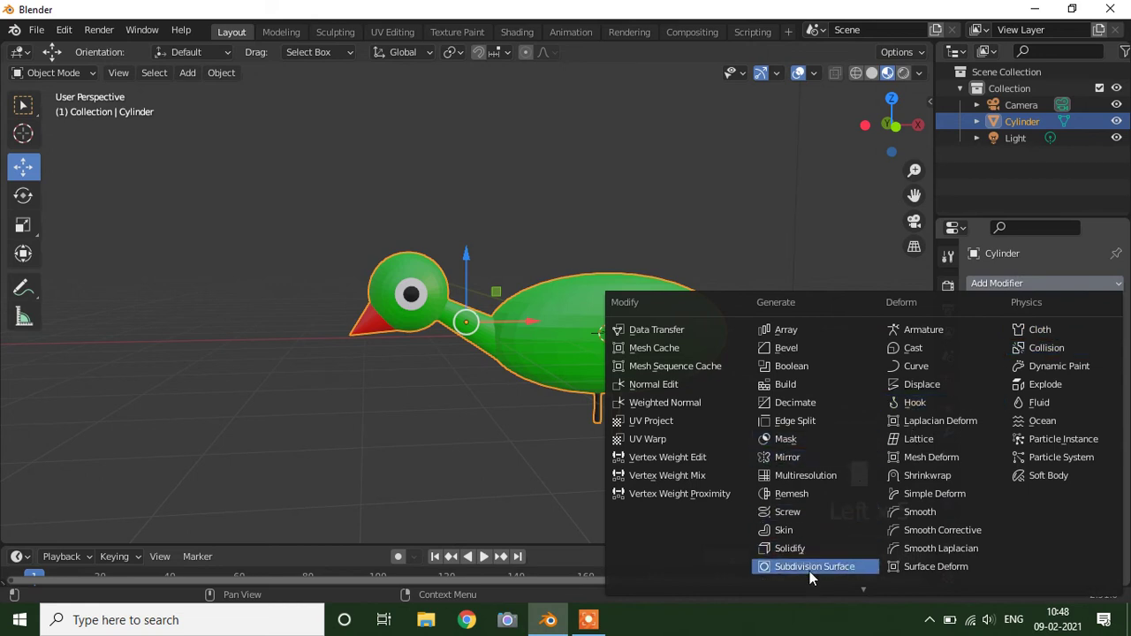
left_click(814, 574)
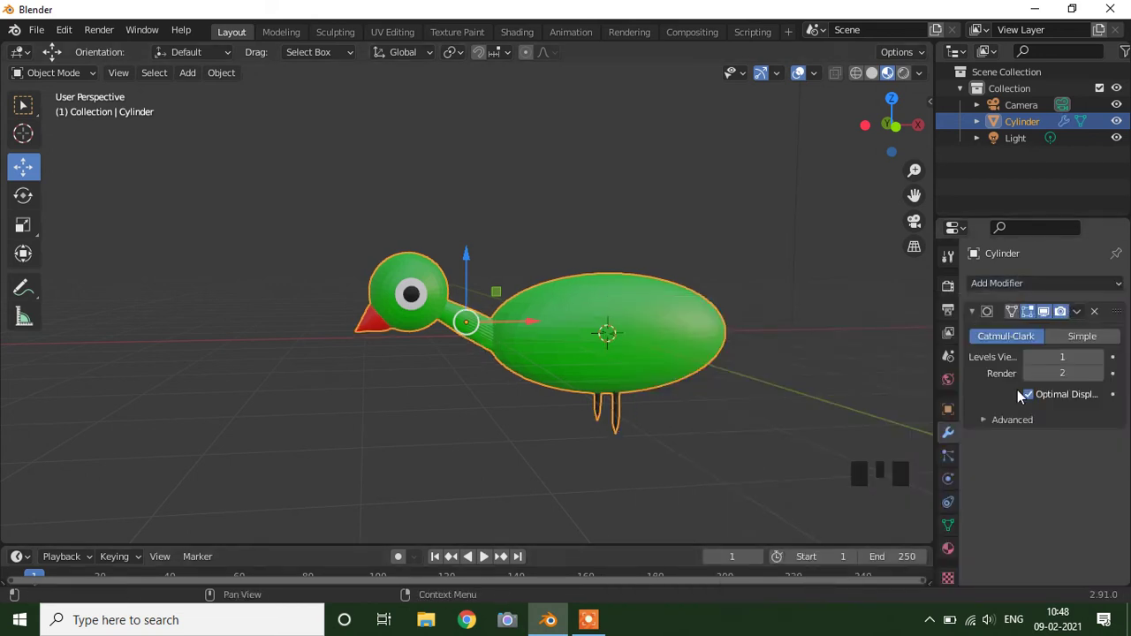
left_click_drag(1103, 362, 657, 331)
scroll("up", 3)
scroll("up", 3)
scroll("down", 3)
scroll("down", 3)
left_click_drag(667, 327, 668, 308)
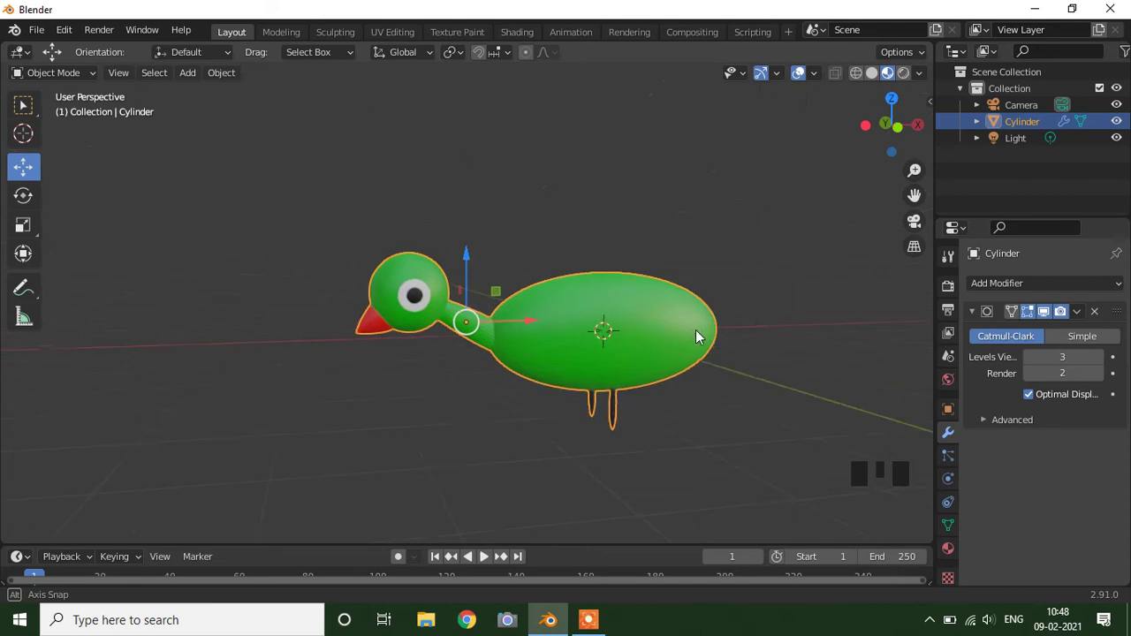
- Apply the subdivision modifier permanently and orbit to view the duck's rear
left_click_drag(1036, 363, 1083, 323)
left_click_drag(1082, 321, 702, 404)
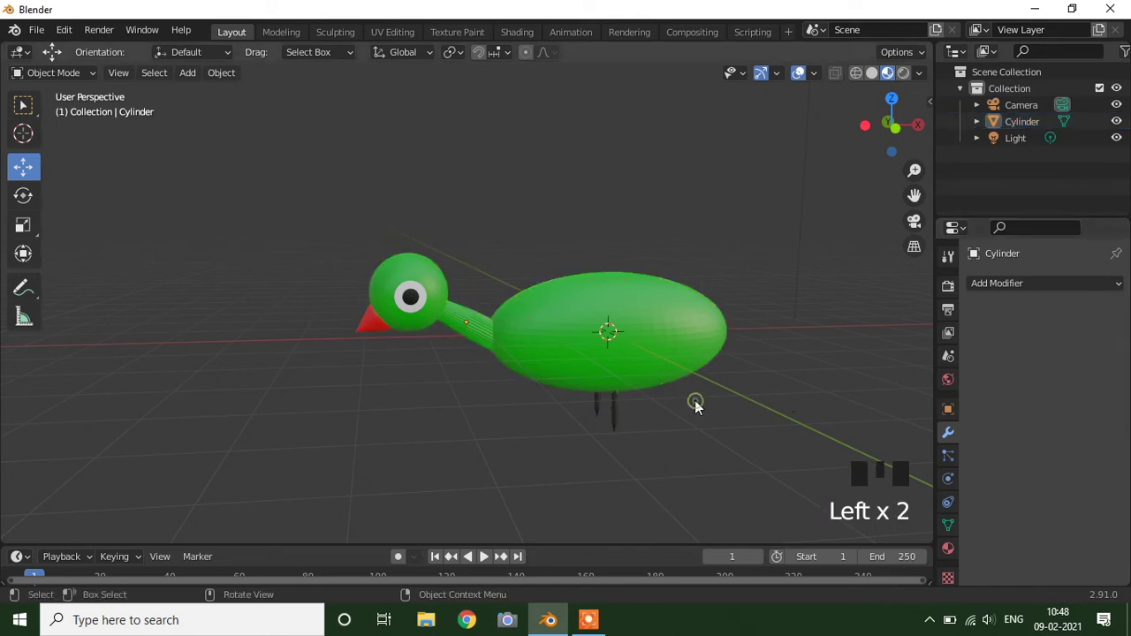
scroll("up", 3)
scroll("down", 3)
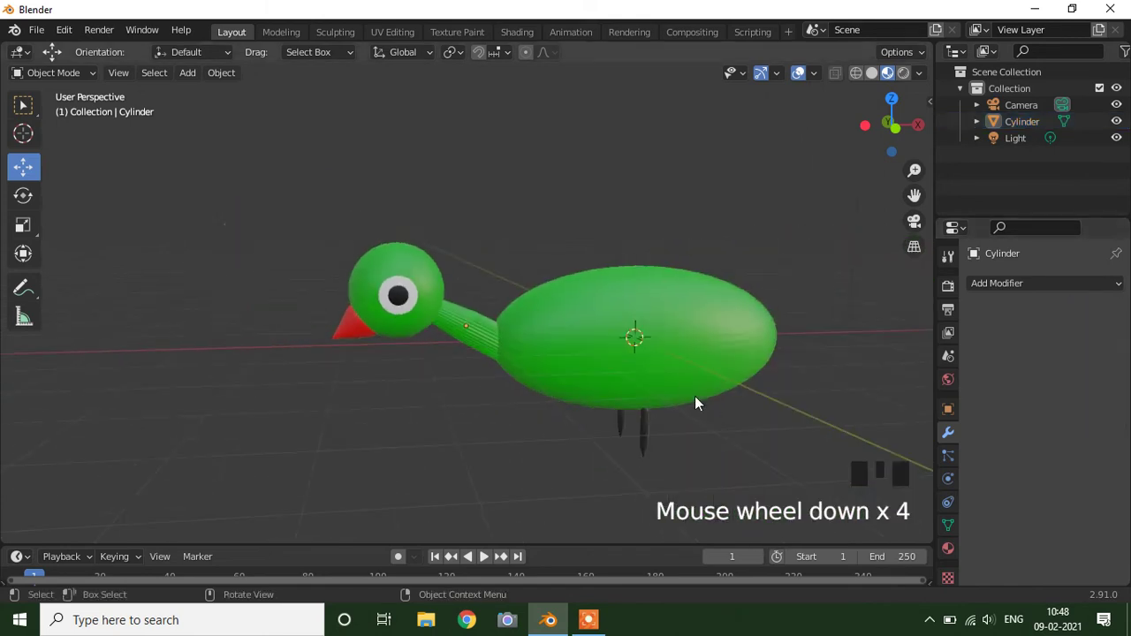
left_click_drag(686, 400, 694, 406)
scroll("down", 3)
left_click_drag(675, 401, 600, 422)
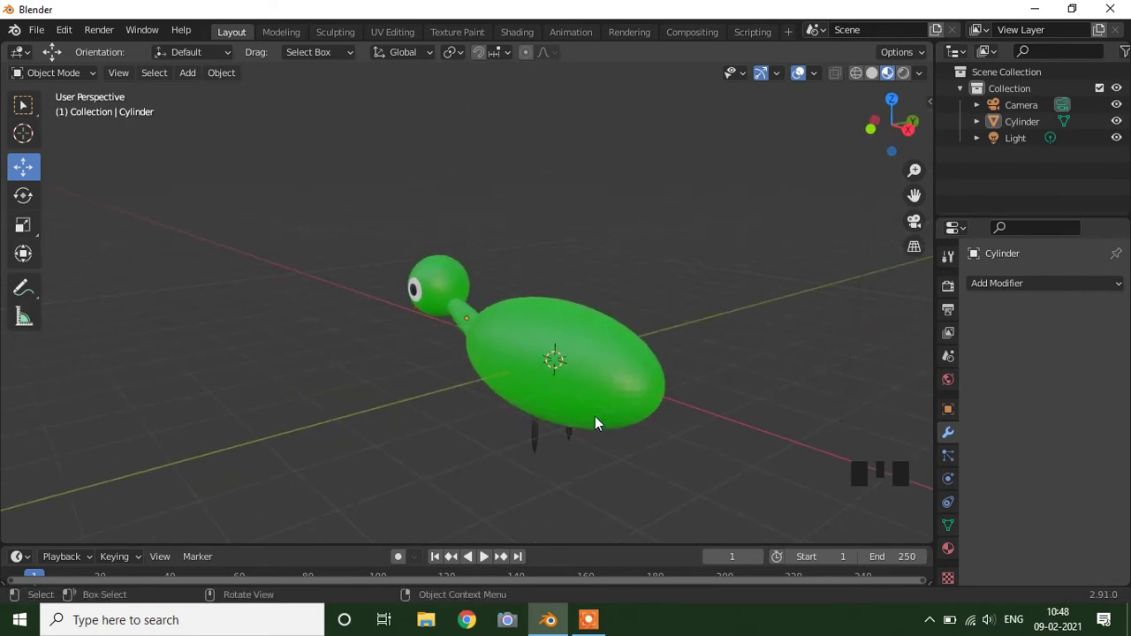
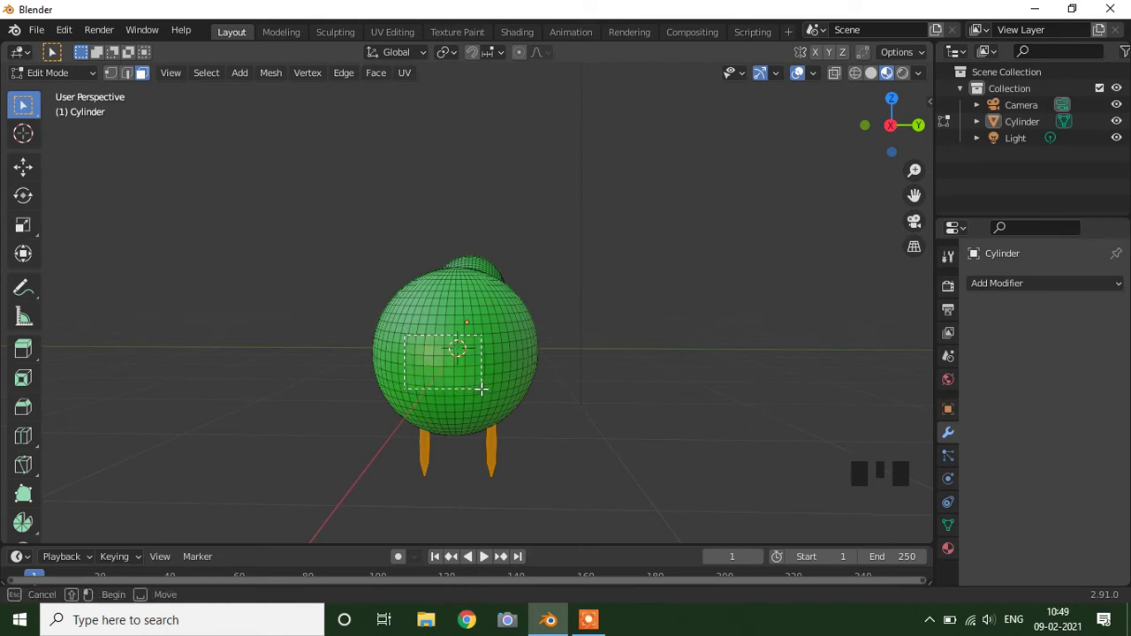
- Extrude the selected rear faces along their normal with E to form a tail
key("KP_1")
key("e")
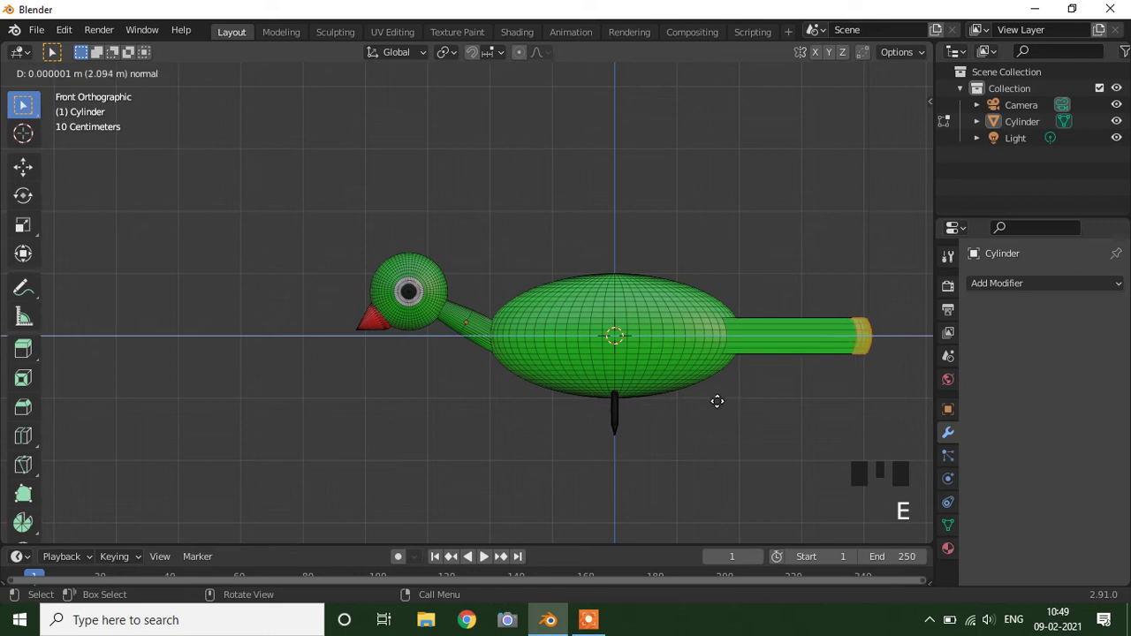
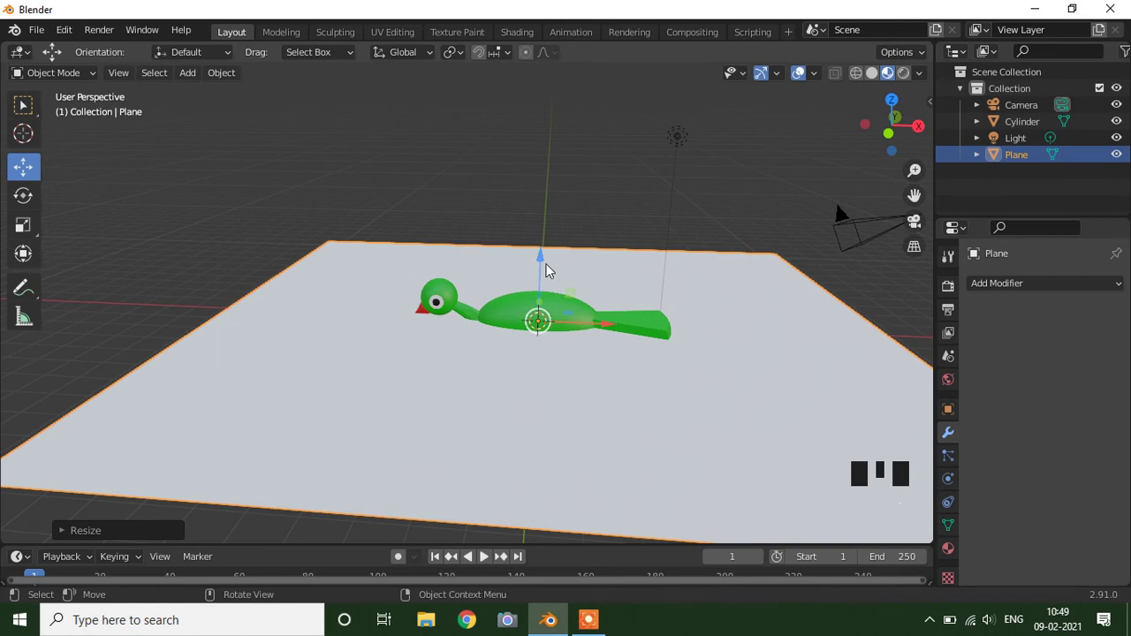
- Lower the scaled ground plane to sit beneath the duck's feet
left_click(543, 267)
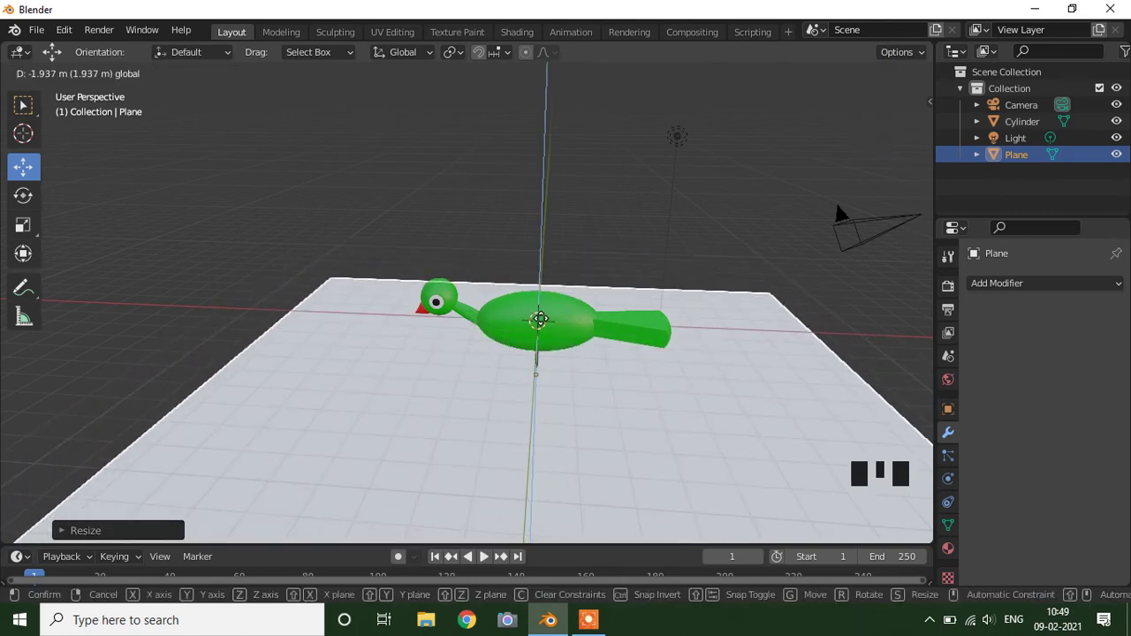
left_click_drag(570, 413, 551, 329)
left_click(545, 295)
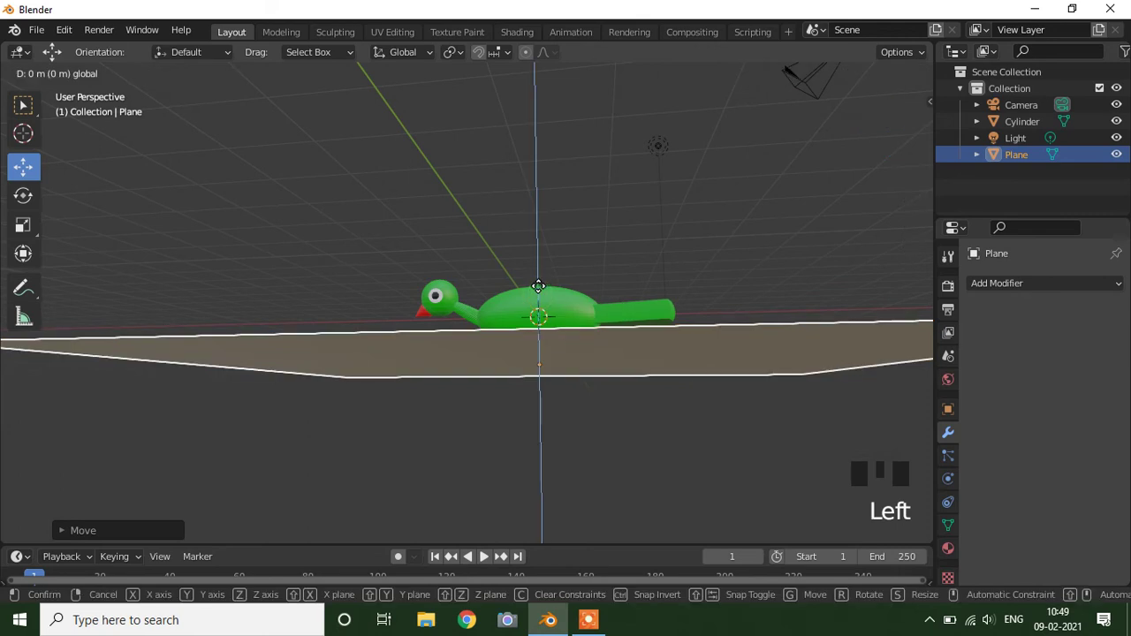
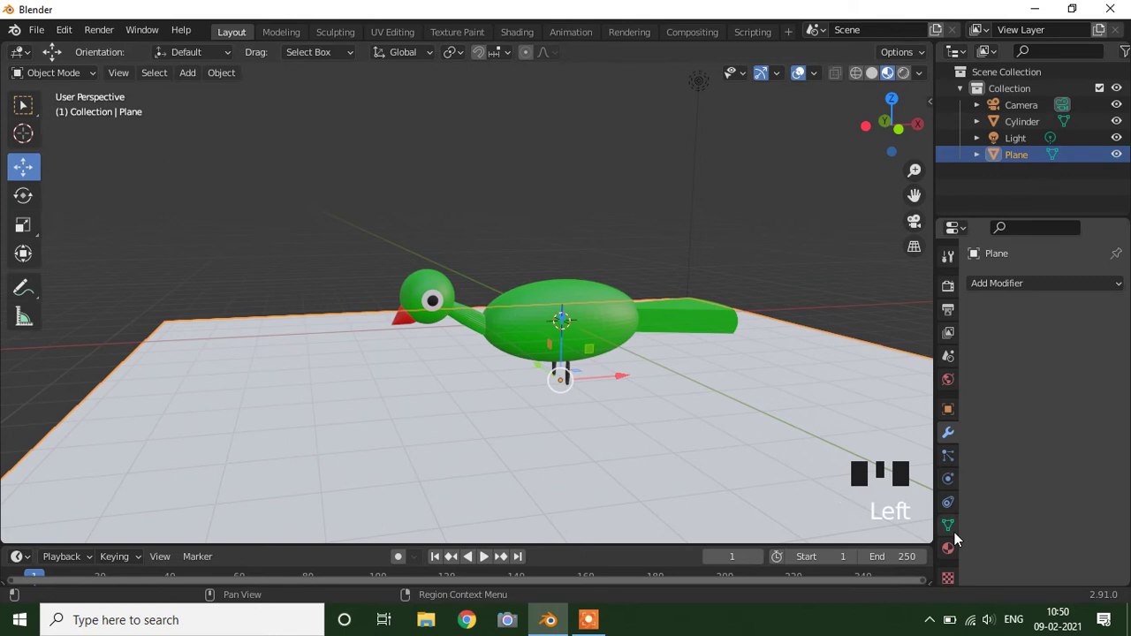
- Give the plane a new tan material and switch the viewport to Rendered shading
left_click(1002, 539)
left_click_drag(1070, 360, 1071, 531)
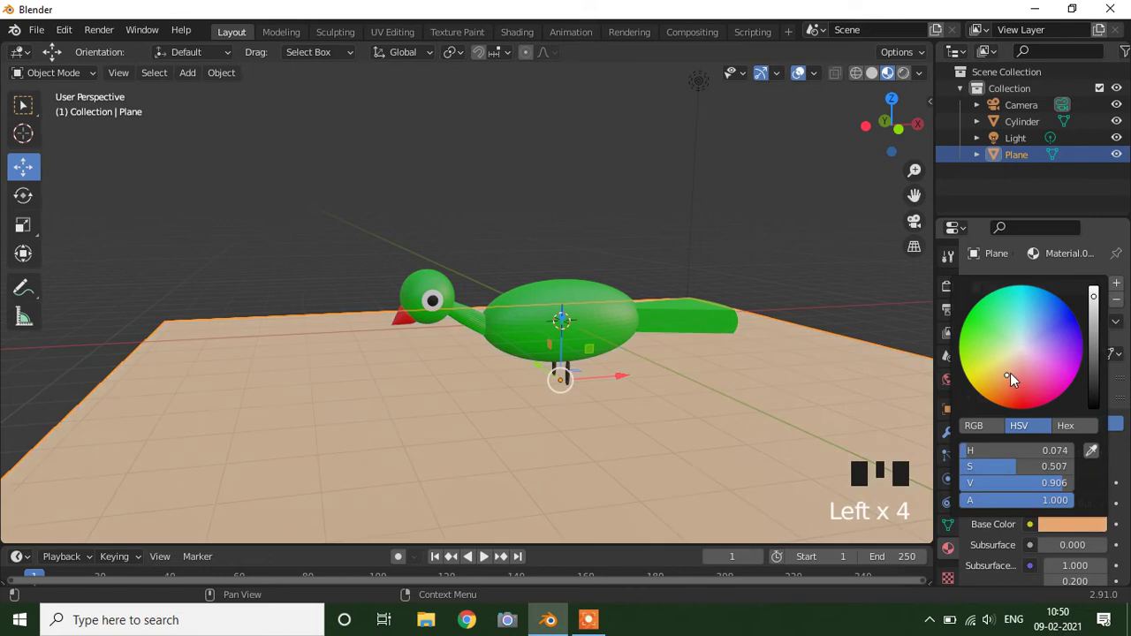
left_click(647, 192)
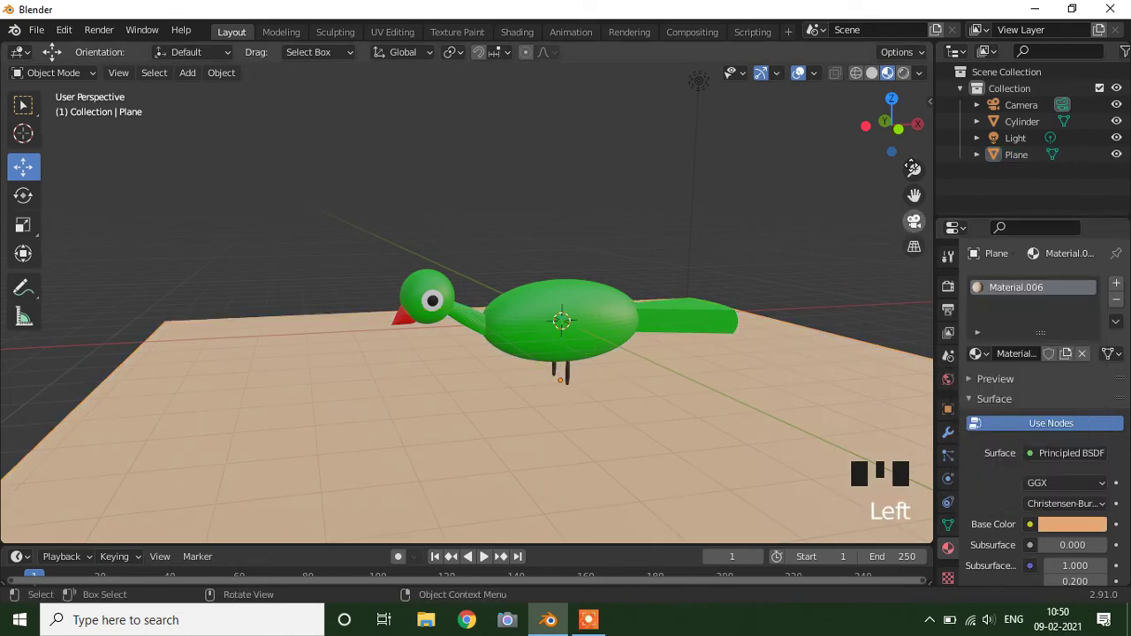
left_click(910, 79)
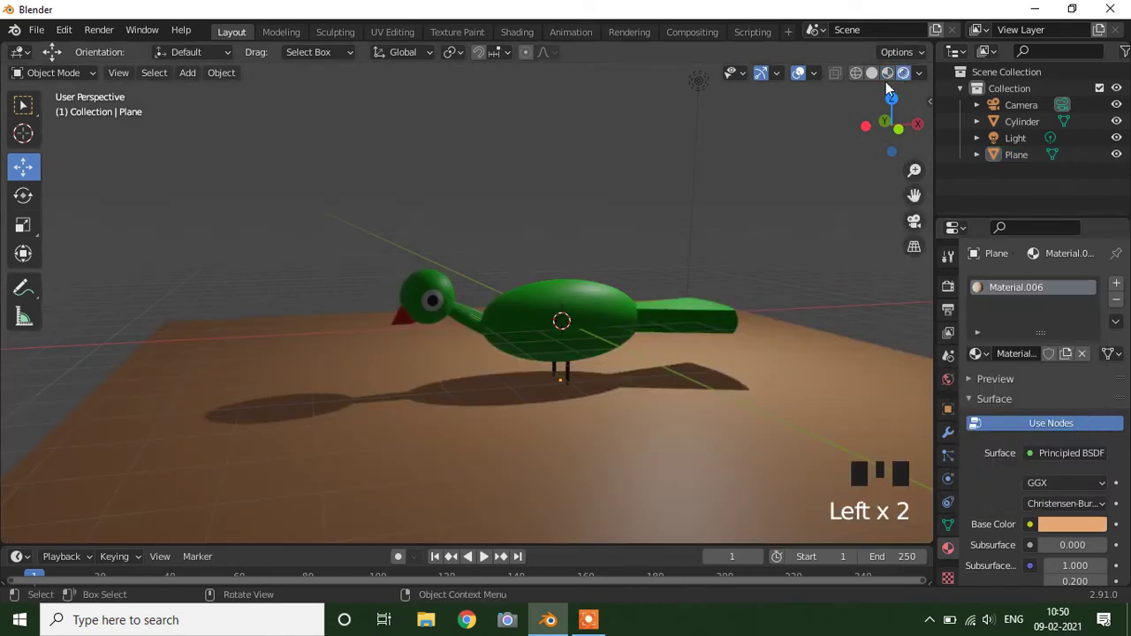
- Move the light up over the scene and set its type to Sun
left_click_drag(707, 84, 703, 109)
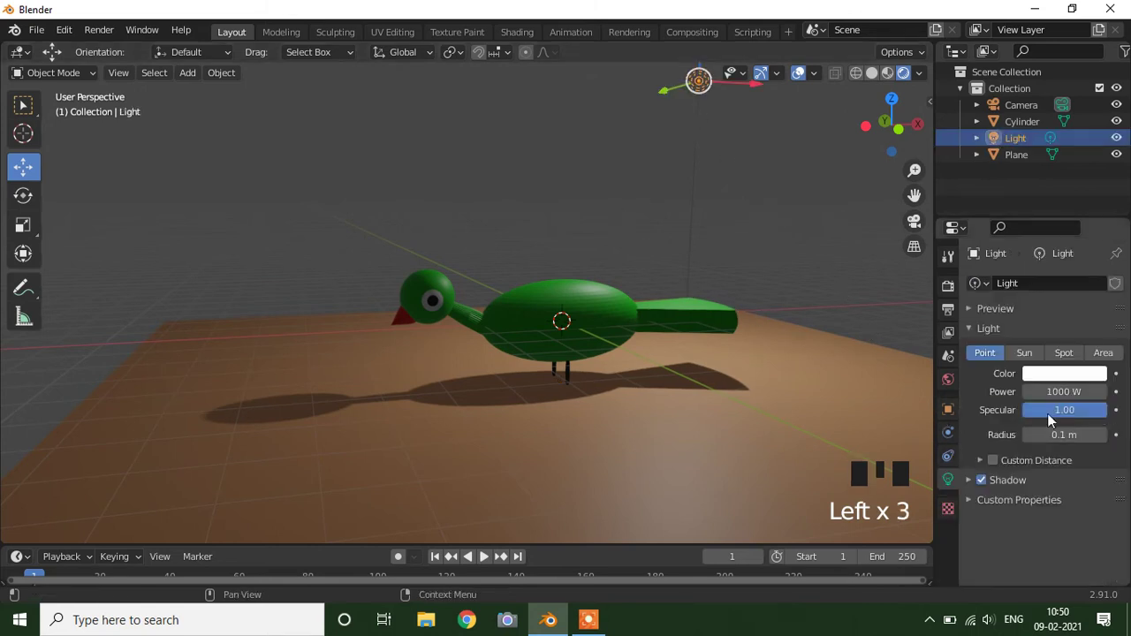
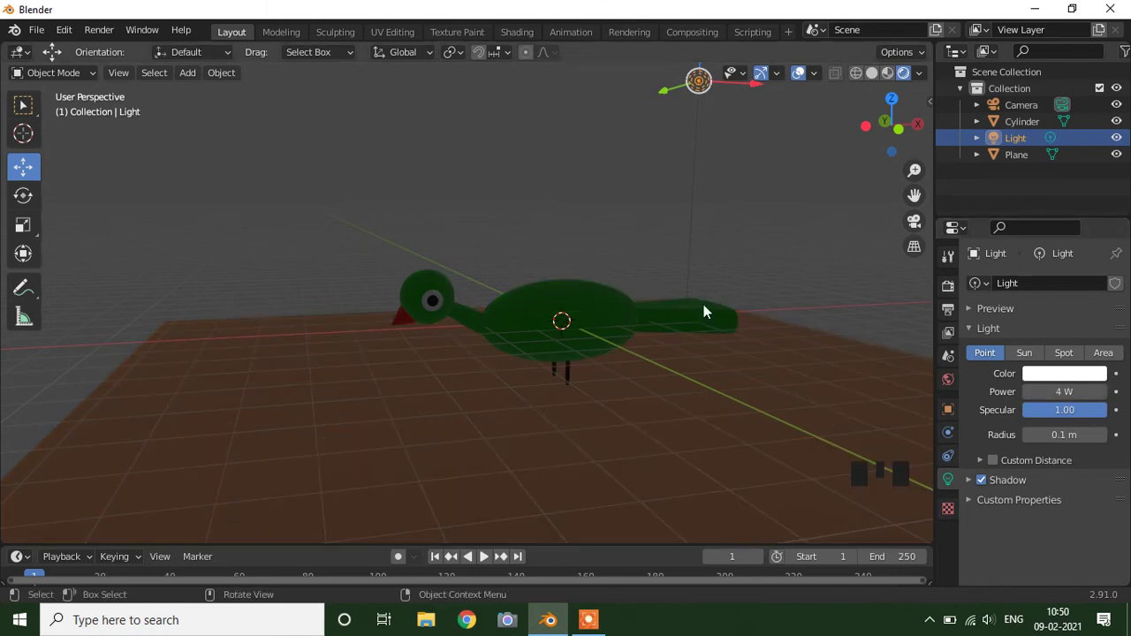
scroll("down", 3)
left_click(653, 168)
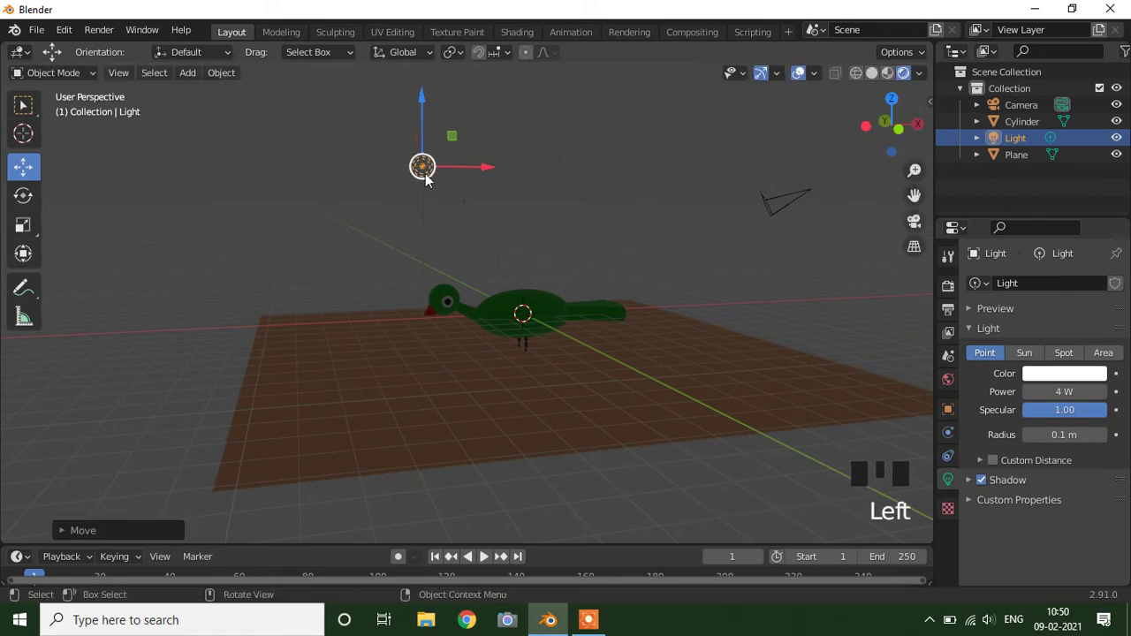
left_click_drag(512, 231, 394, 174)
left_click(393, 174)
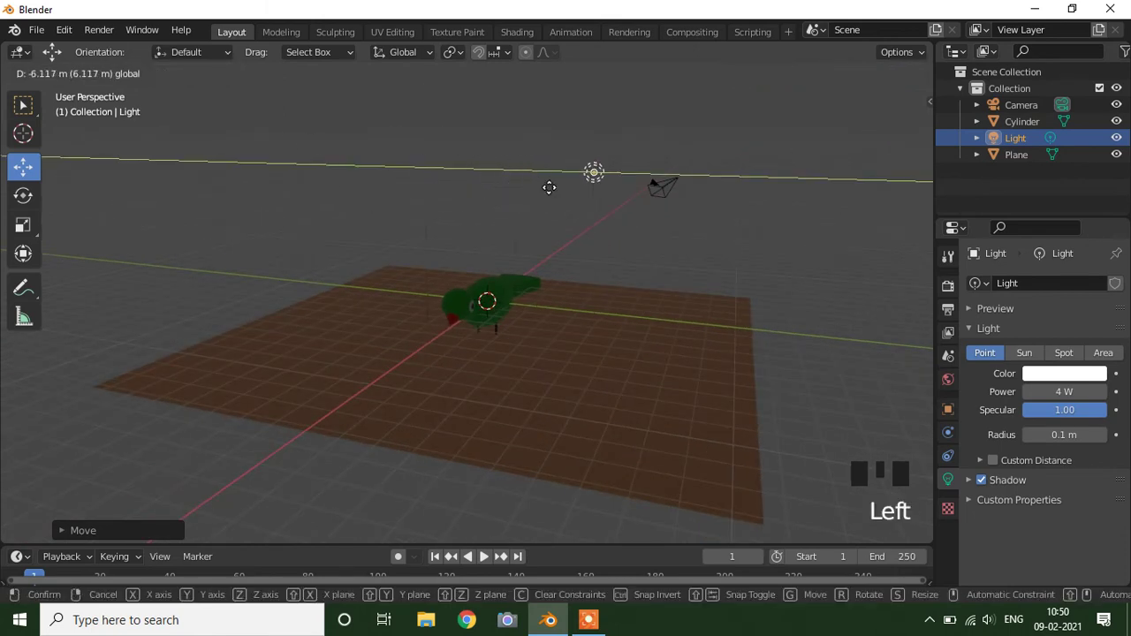
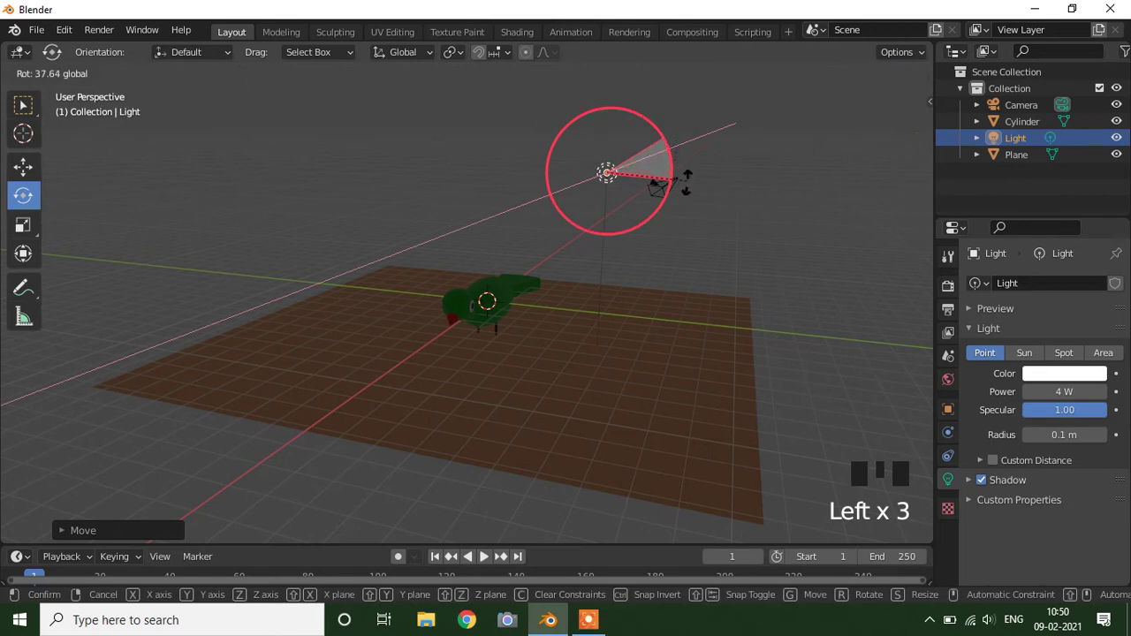
left_click(1032, 352)
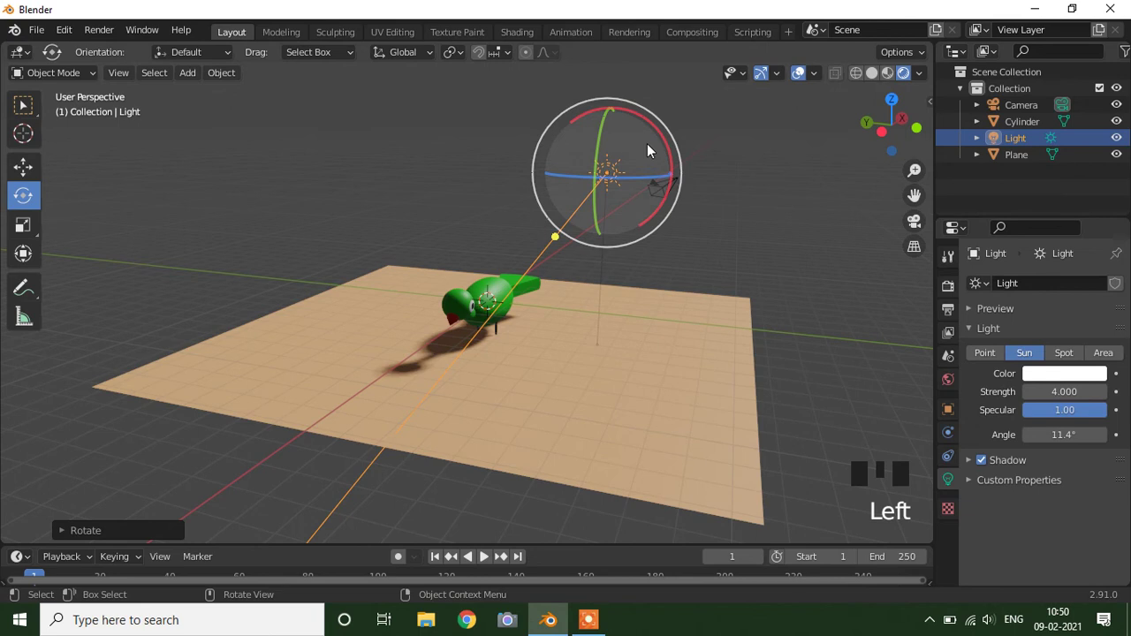
- Rotate the sun so the duck casts a long shadow, then zoom in on it
left_click(665, 138)
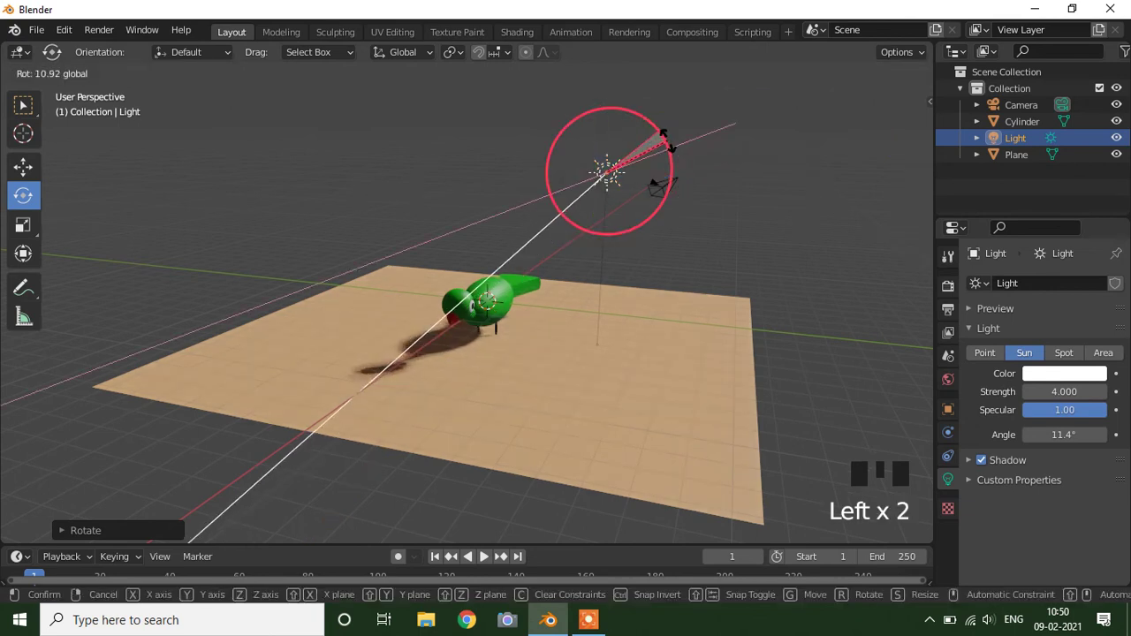
scroll("up", 3)
left_click_drag(595, 313, 584, 305)
scroll("down", 3)
left_click_drag(590, 348, 592, 337)
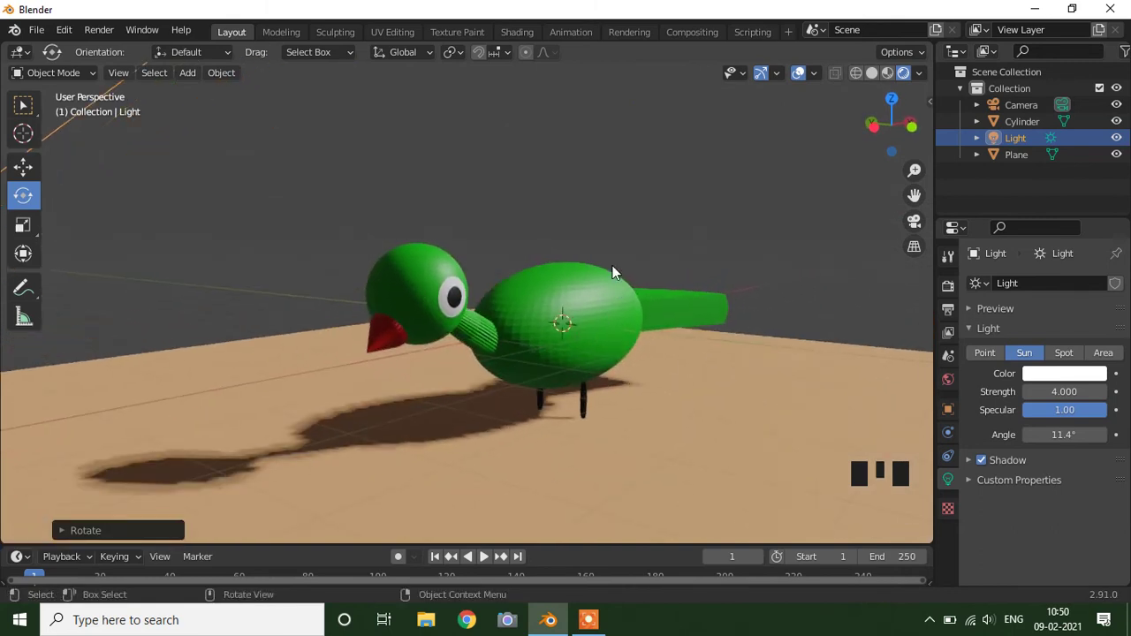
- Play the animation to frame 28, then select the duck and check its materials
key("space")
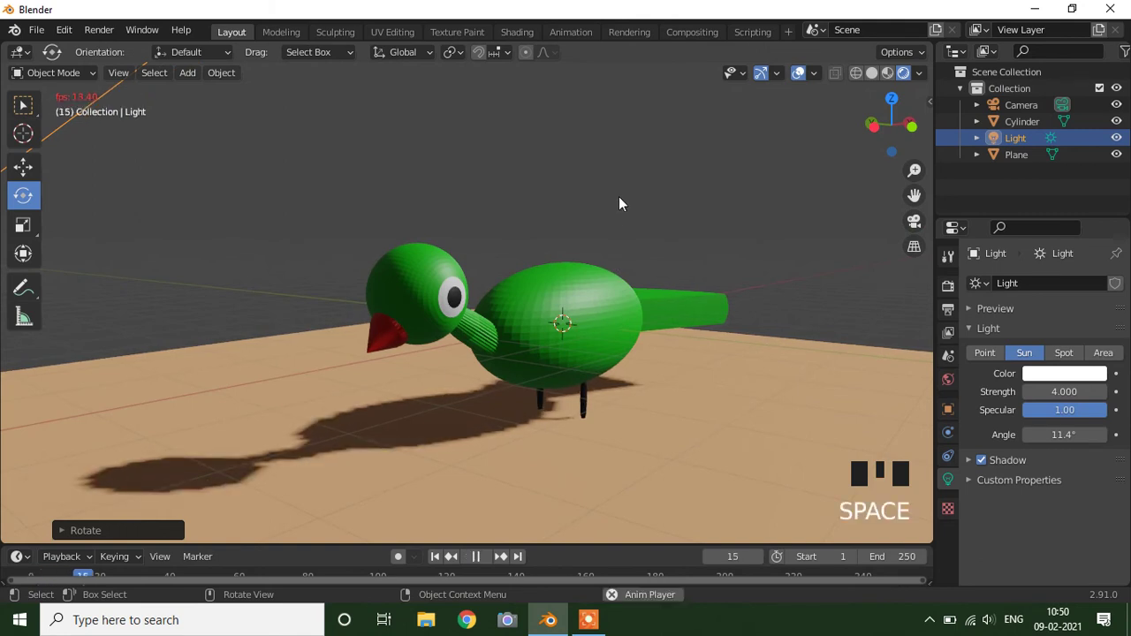
key("space")
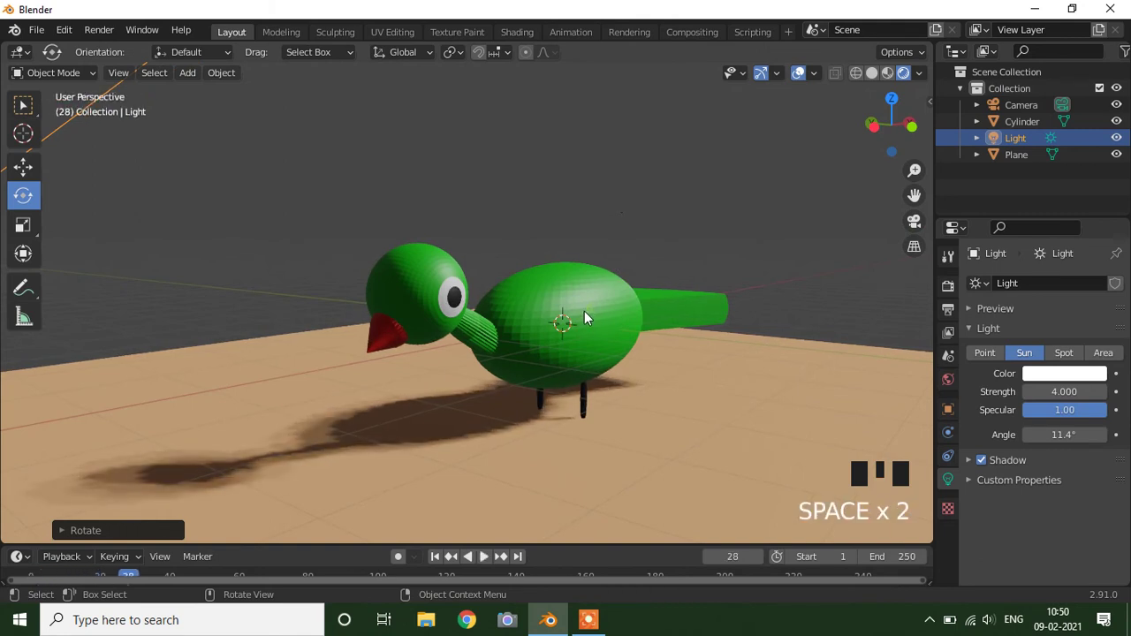
left_click(611, 309)
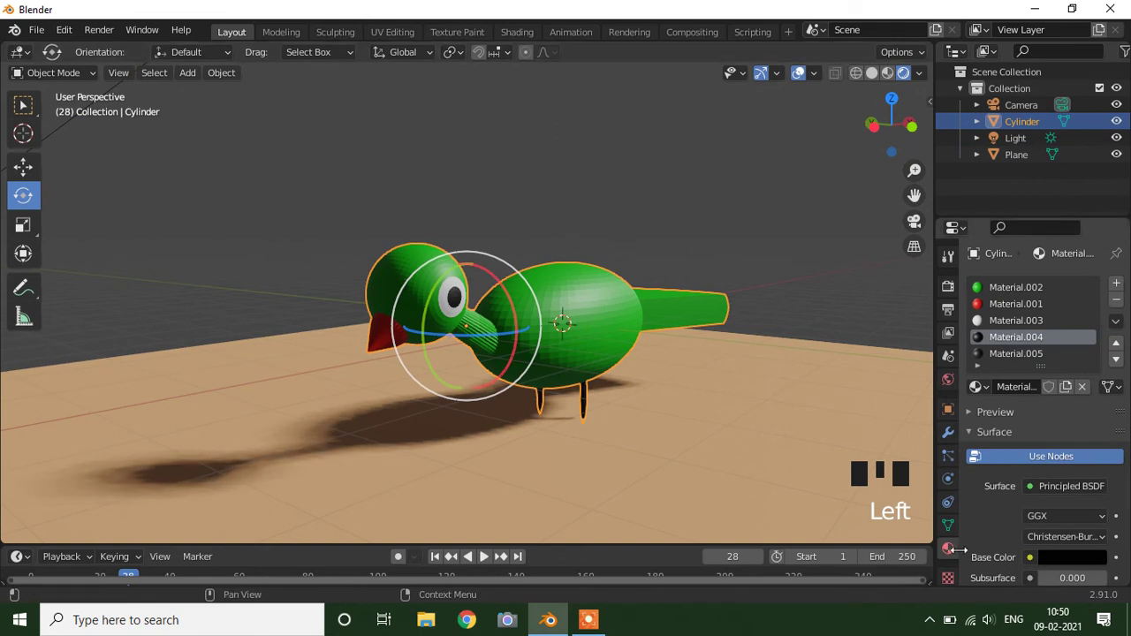
left_click(987, 299)
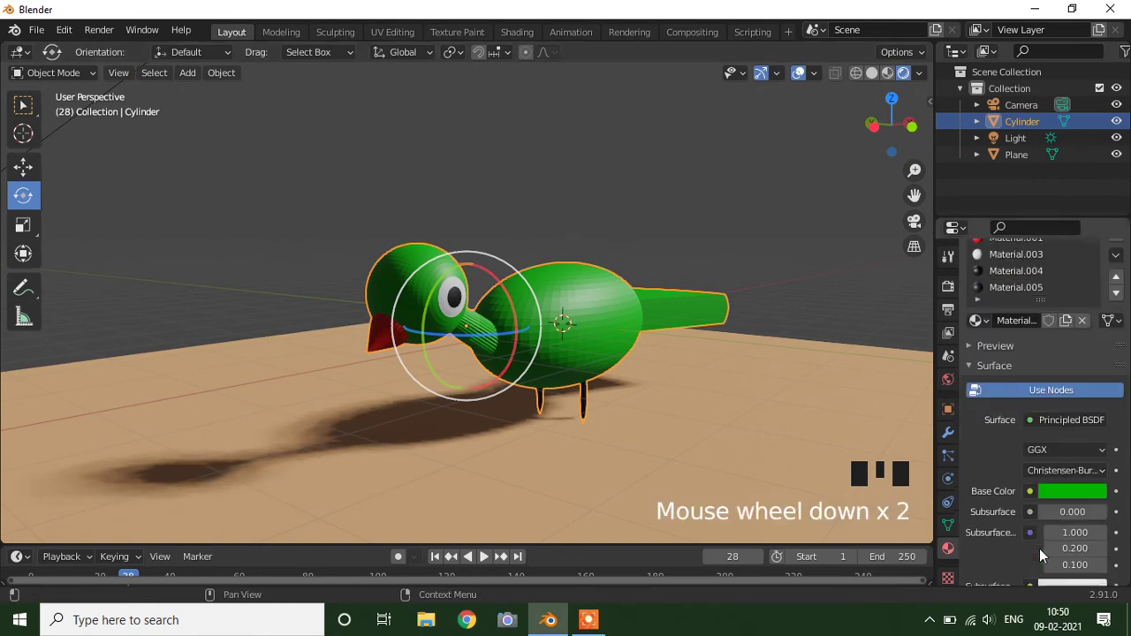
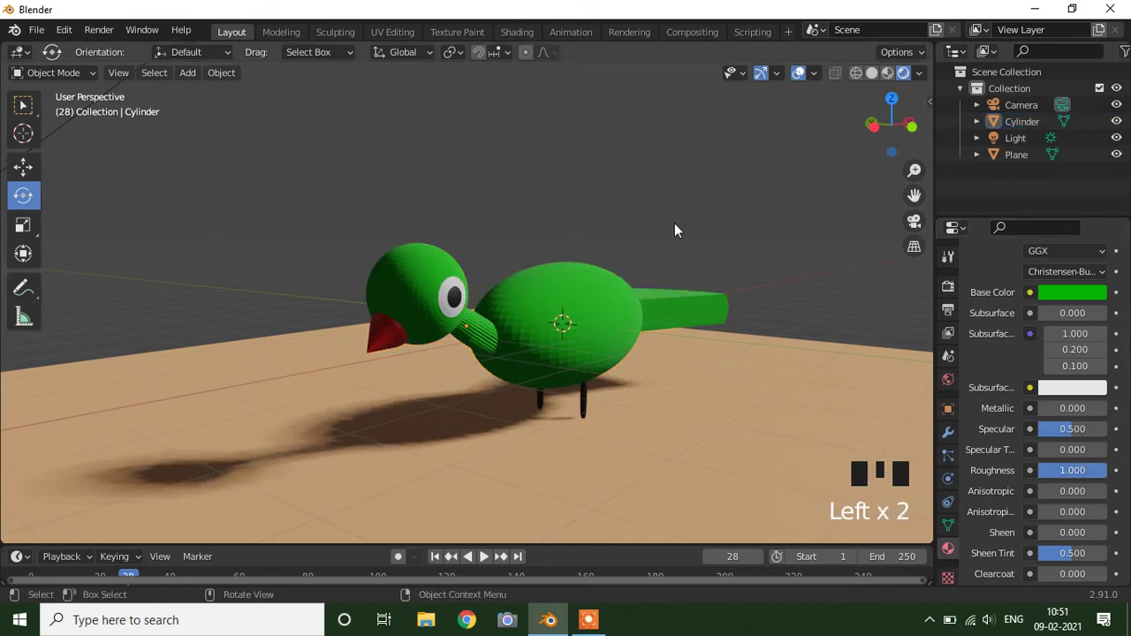
- Orbit the view to look at the duck's neck from the side
left_click_drag(623, 300, 602, 309)
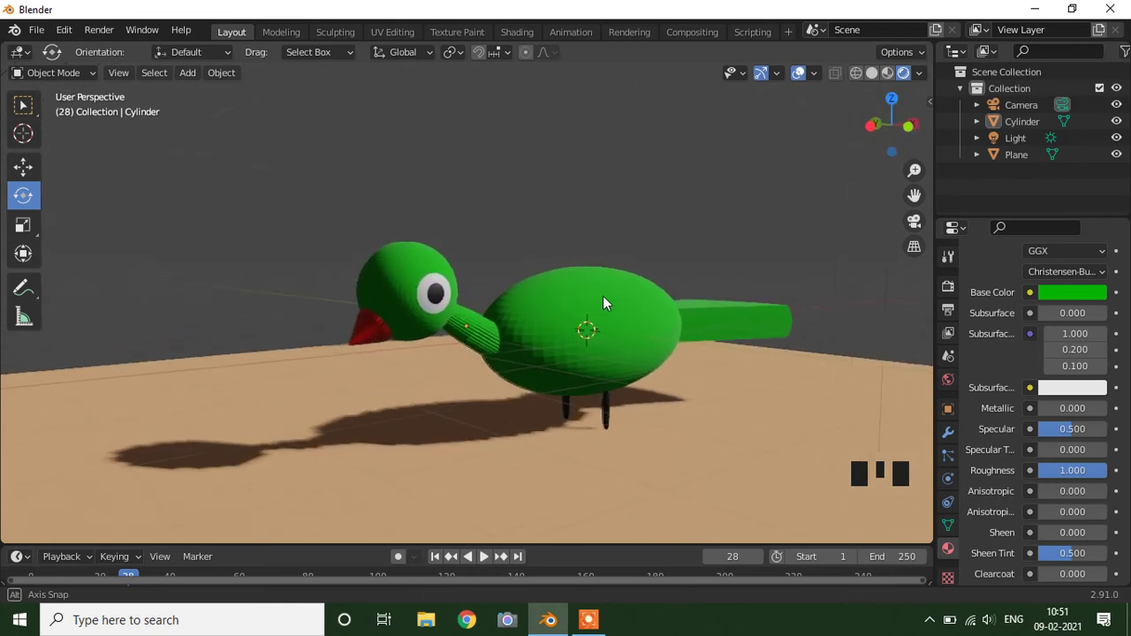
left_click_drag(669, 253, 728, 334)
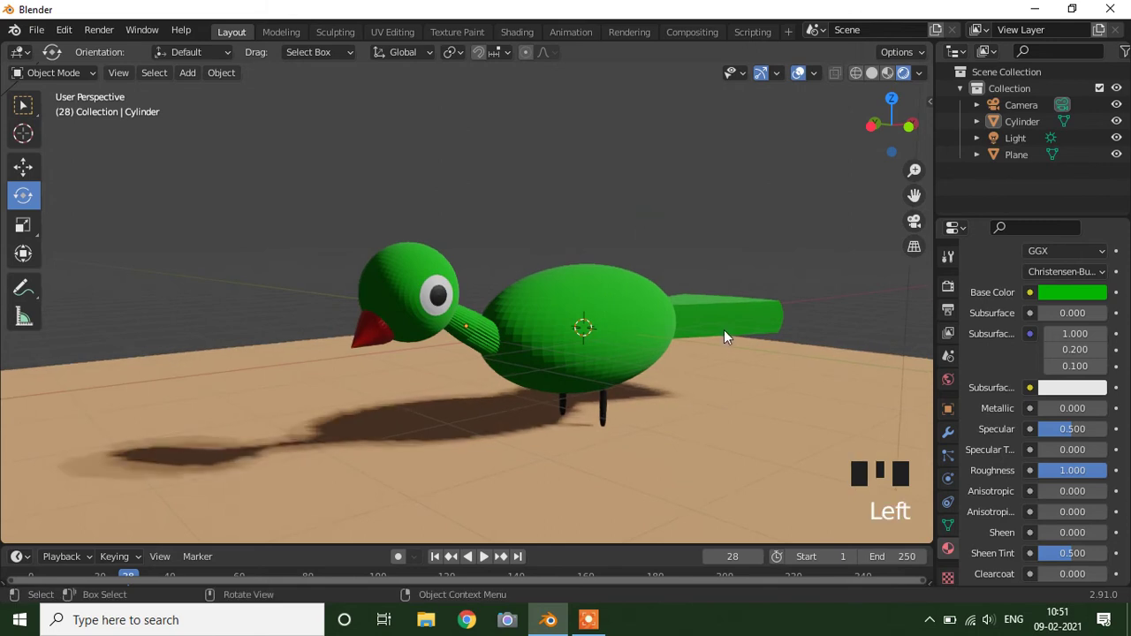
left_click_drag(716, 334, 701, 334)
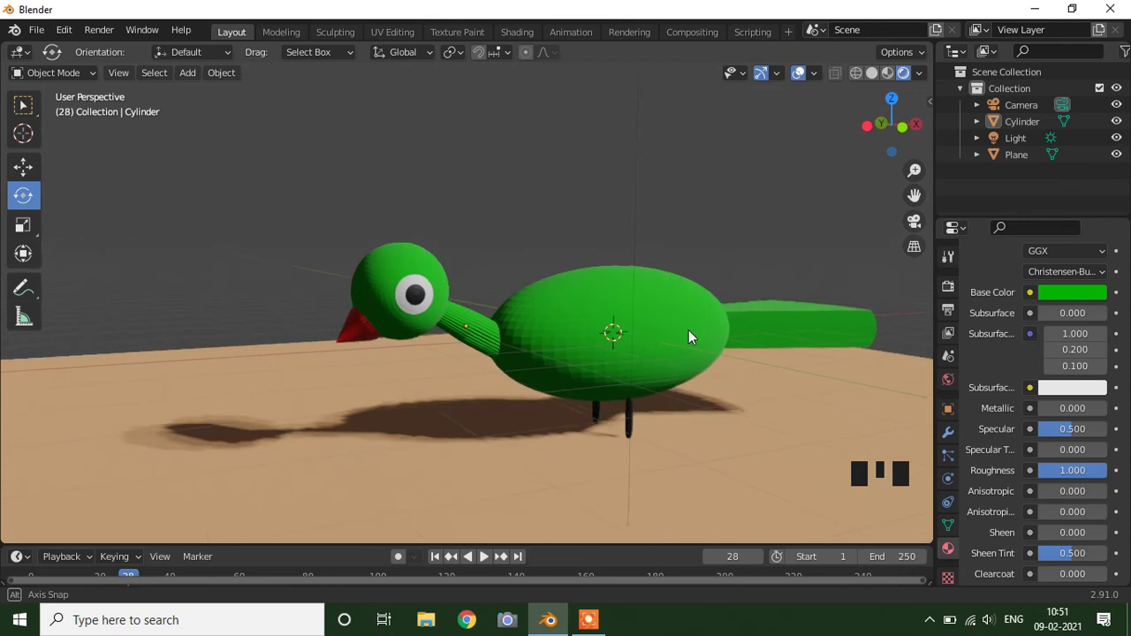
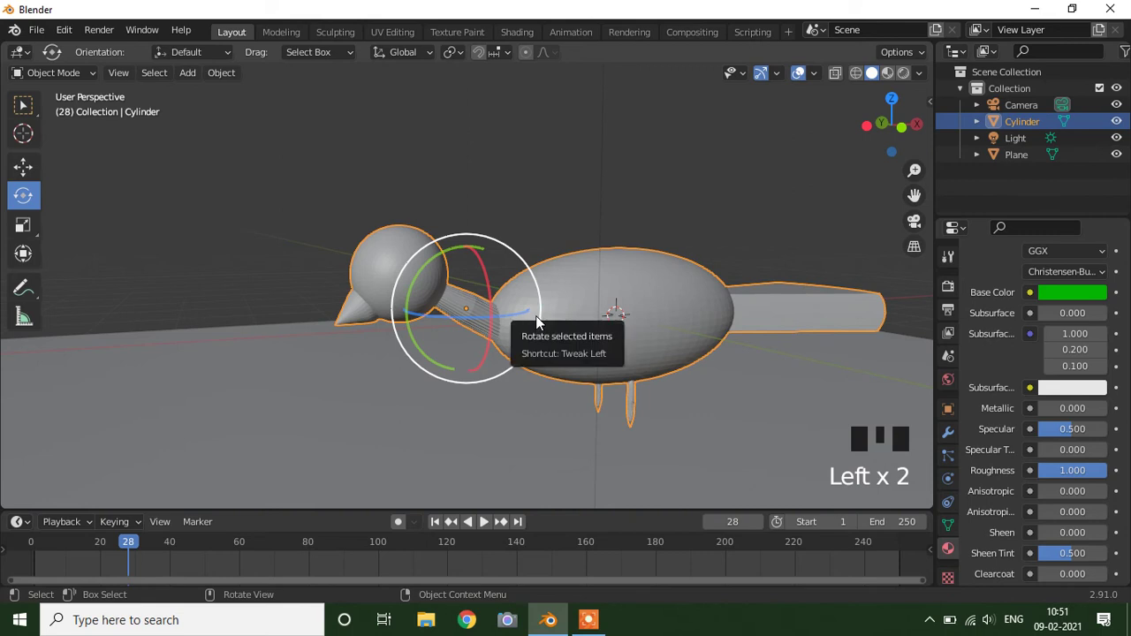
- In Edit Mode add Ctrl+R loop cuts near the body end and head end of the neck
key("Tab")
scroll("up", 3)
scroll("up", 3)
scroll("down", 3)
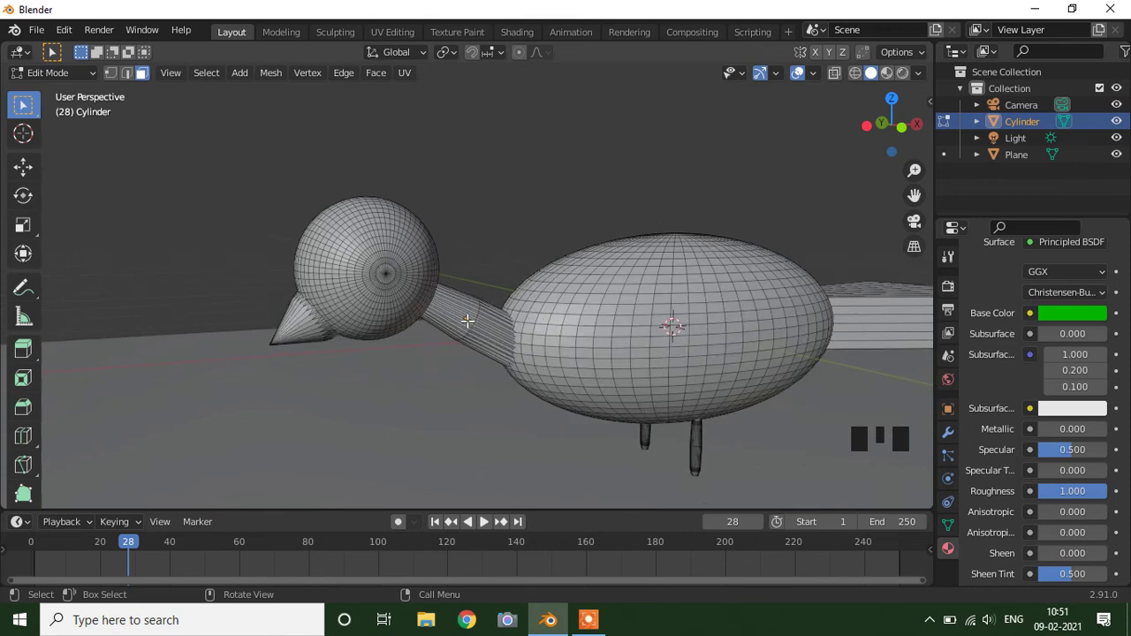
key("ctrl+r")
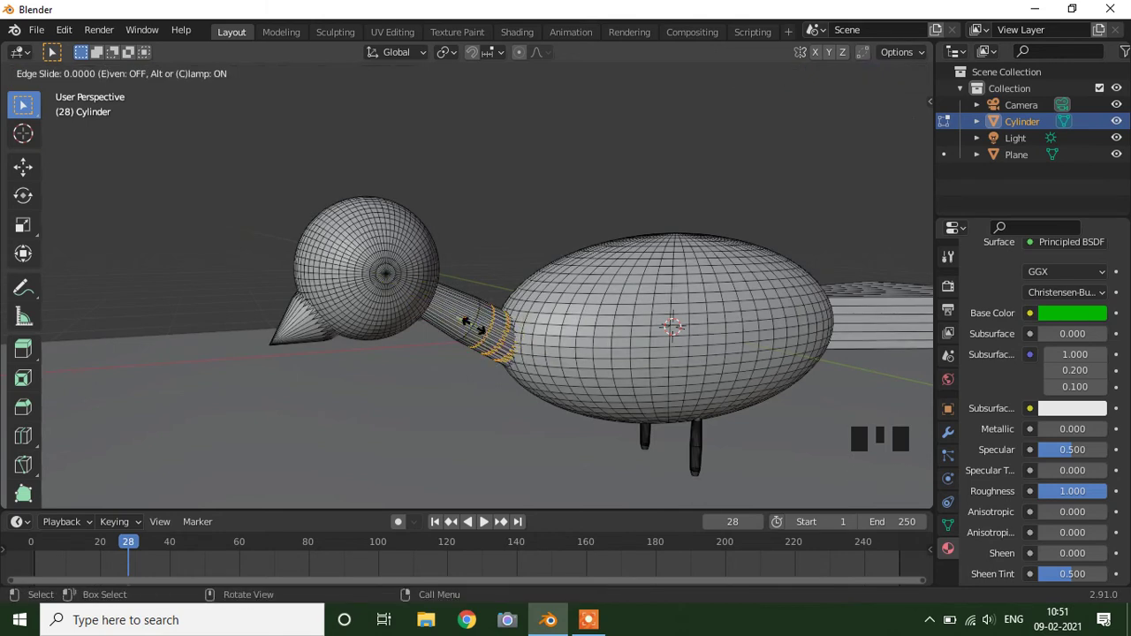
scroll("up", 3)
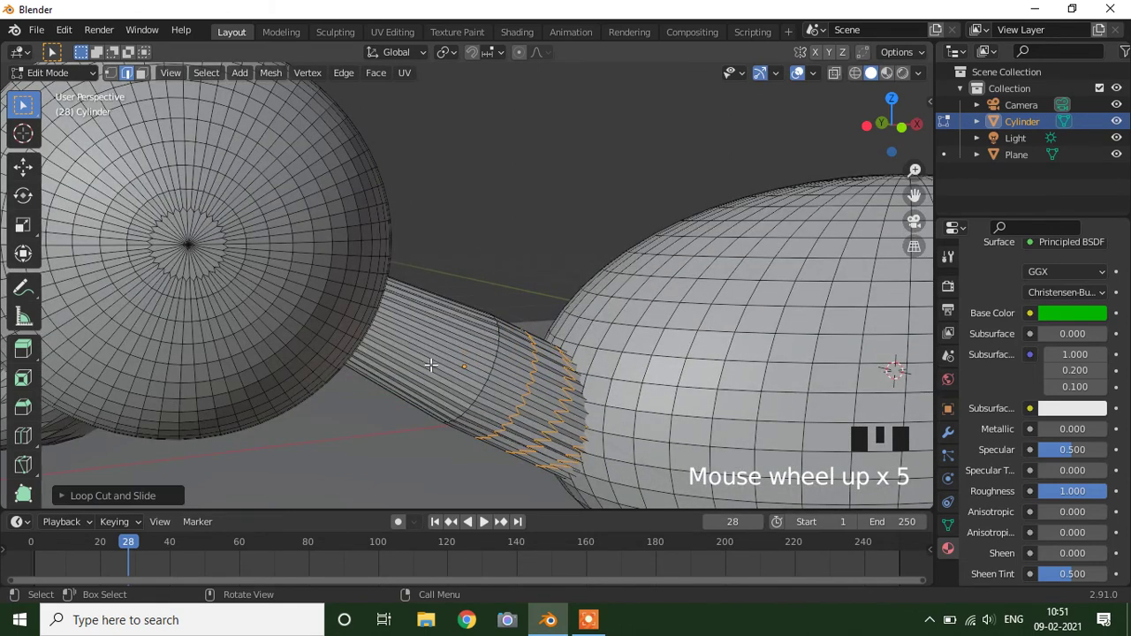
key("ctrl+r")
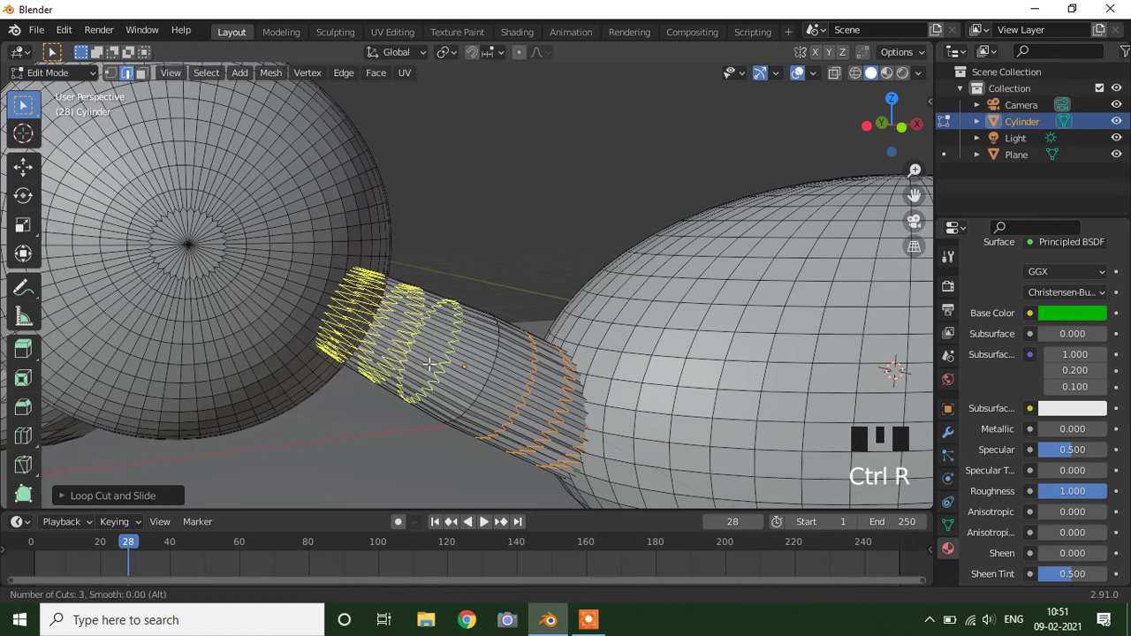
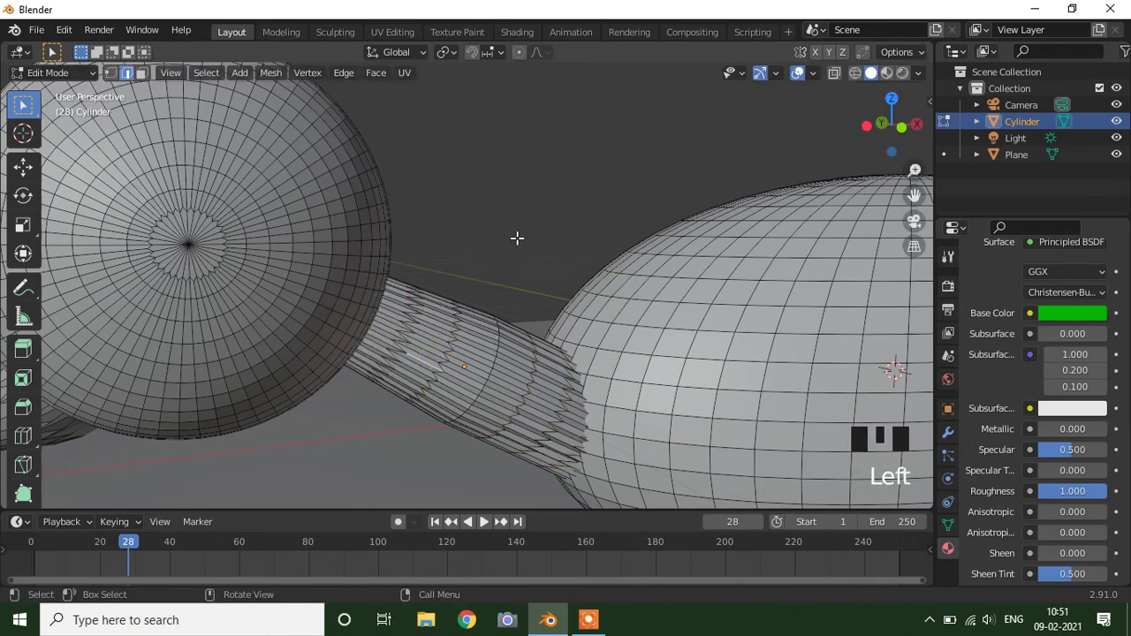
- Leave Edit Mode and return the viewport to solid shading
scroll("down", 3)
key("Tab")
scroll("down", 3)
scroll("down", 3)
left_click(319, 236)
left_click(17, 111)
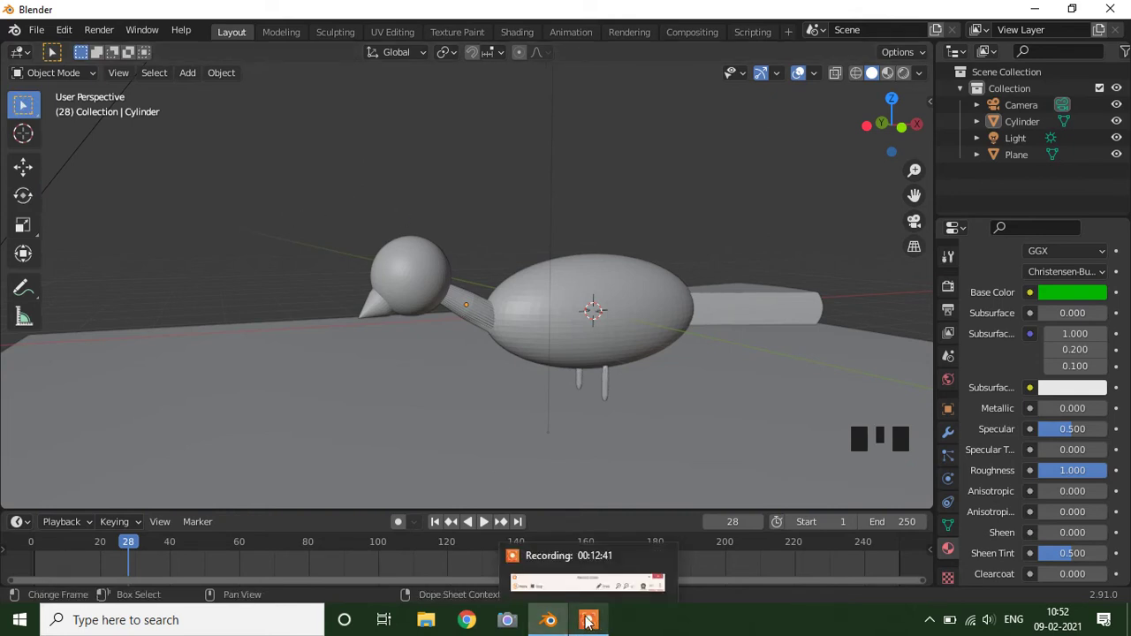
- From front orthographic view, add an armature at the centre of the duck's body
left_click(193, 83)
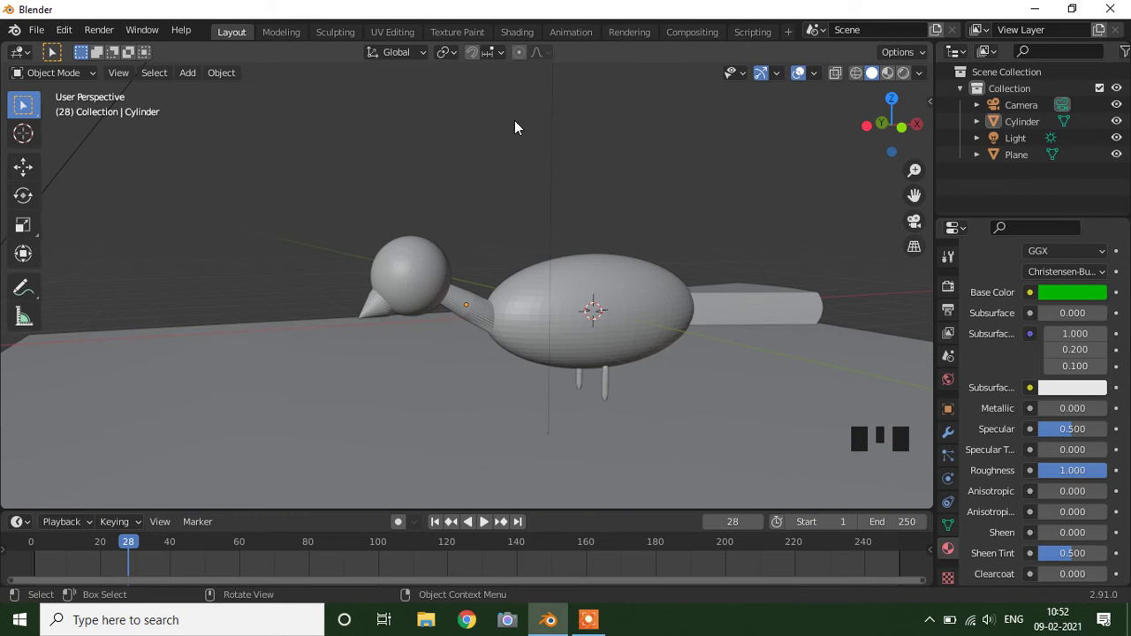
key("KP_1")
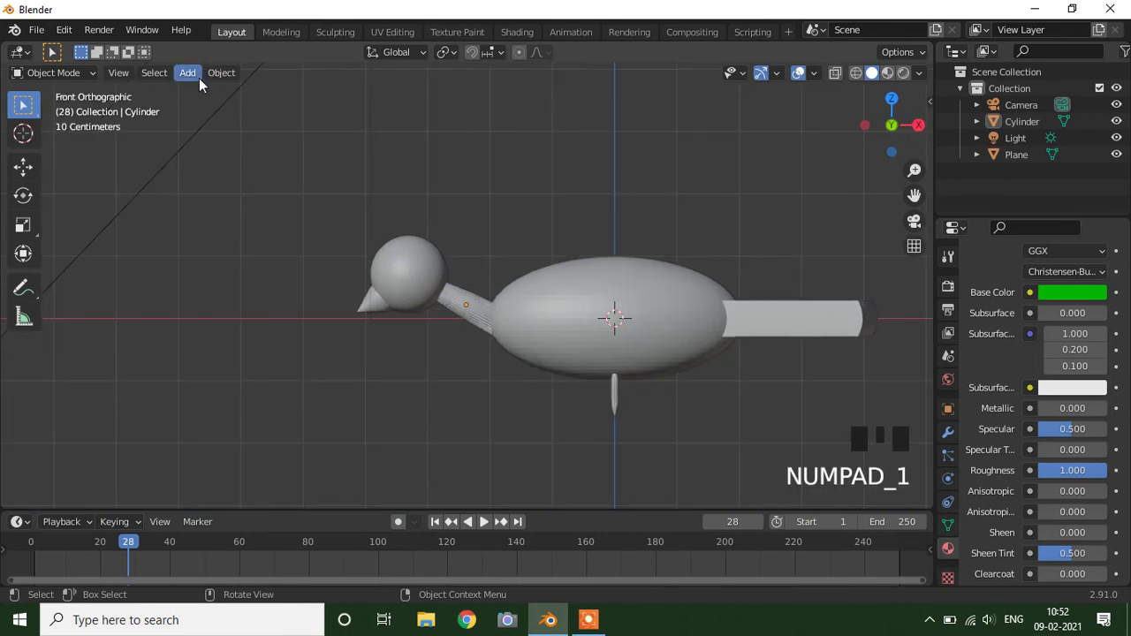
left_click_drag(201, 81, 208, 96)
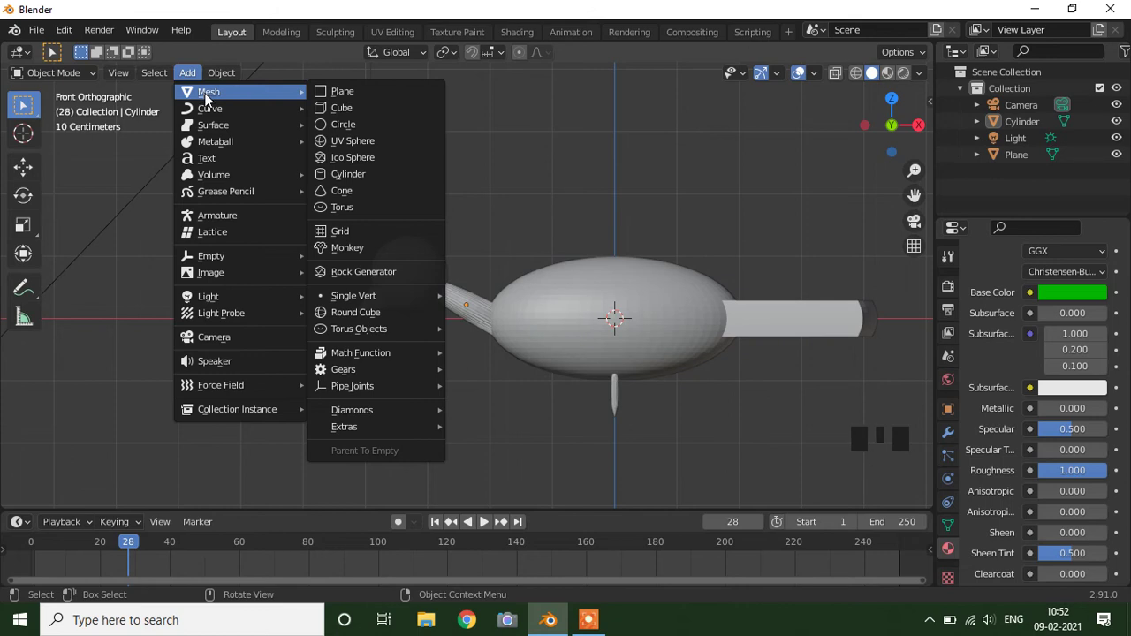
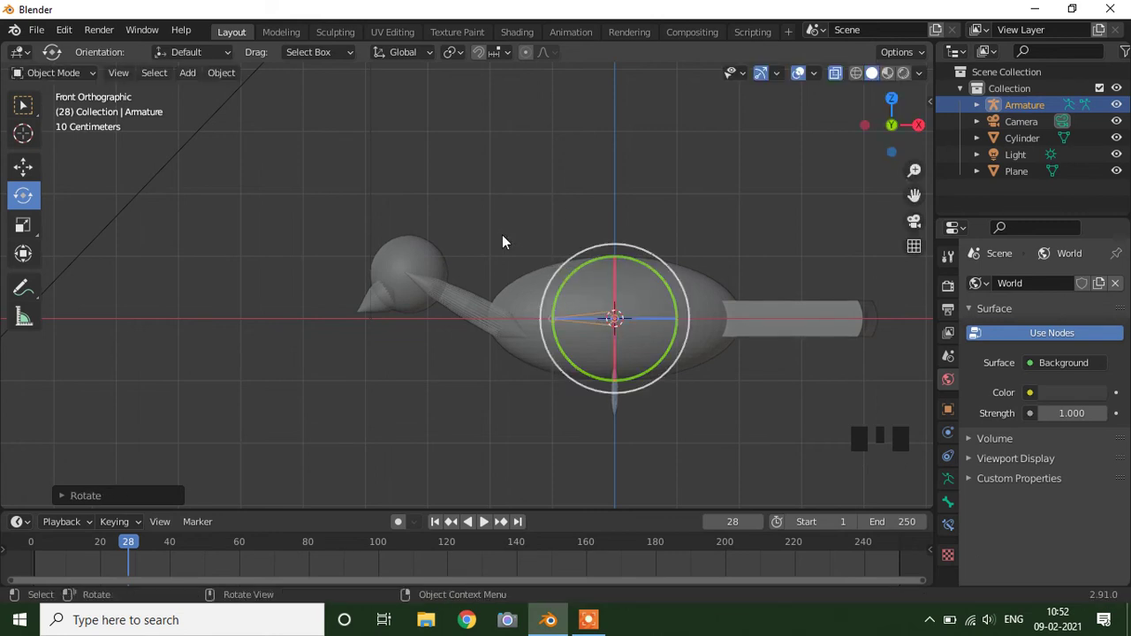
- In Edit Mode, extrude four bones from the body centre up the neck into the head, then return to Object Mode
key("Tab")
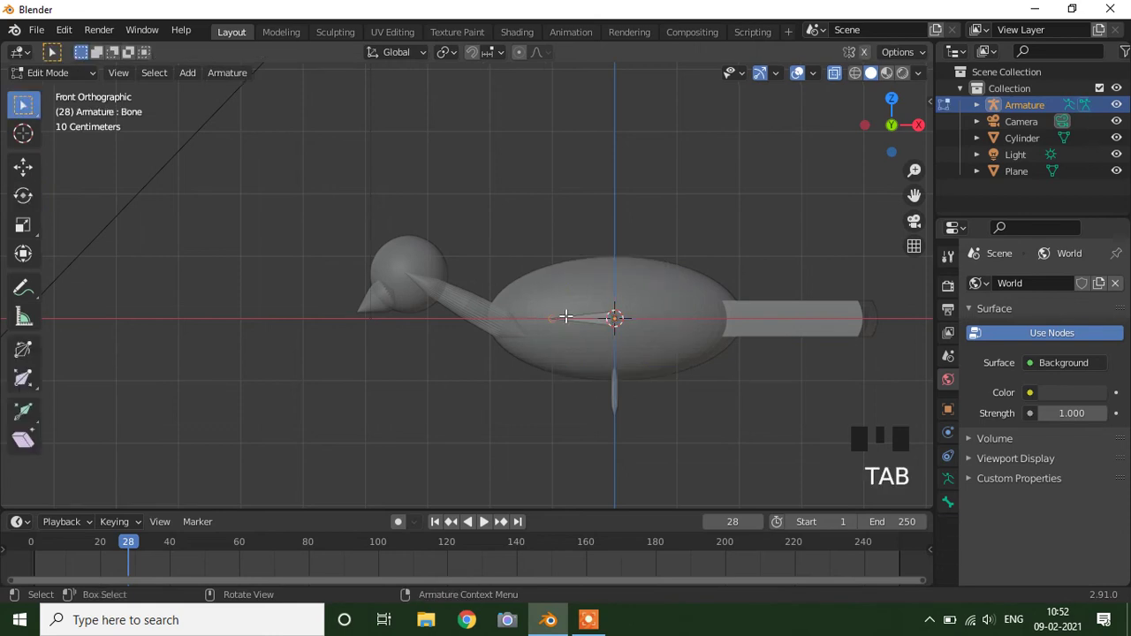
key("e")
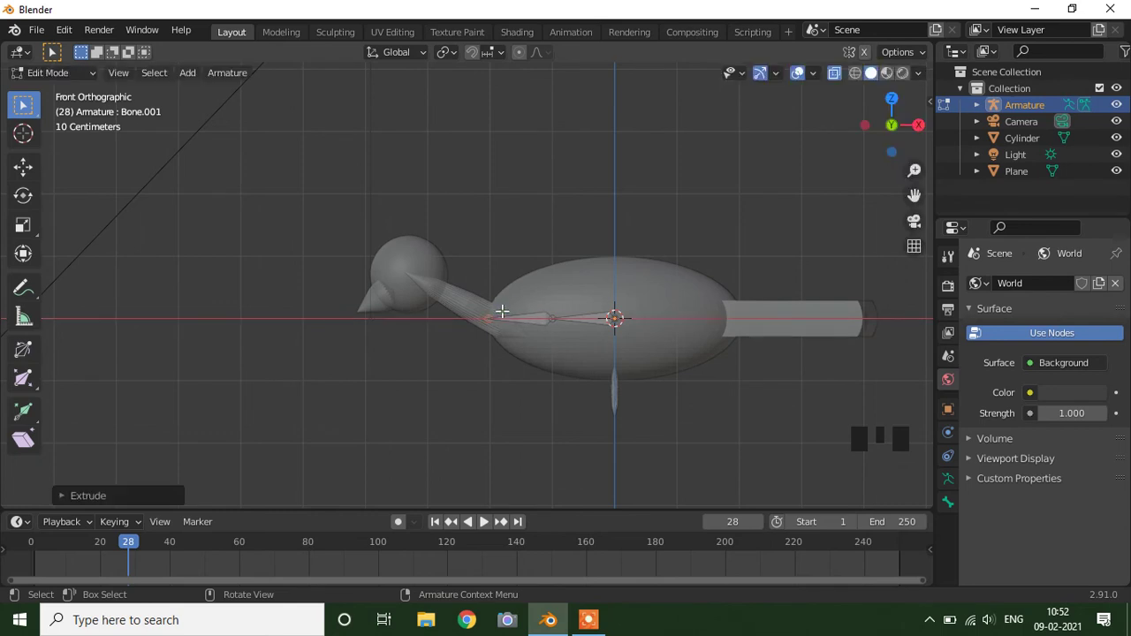
key("e")
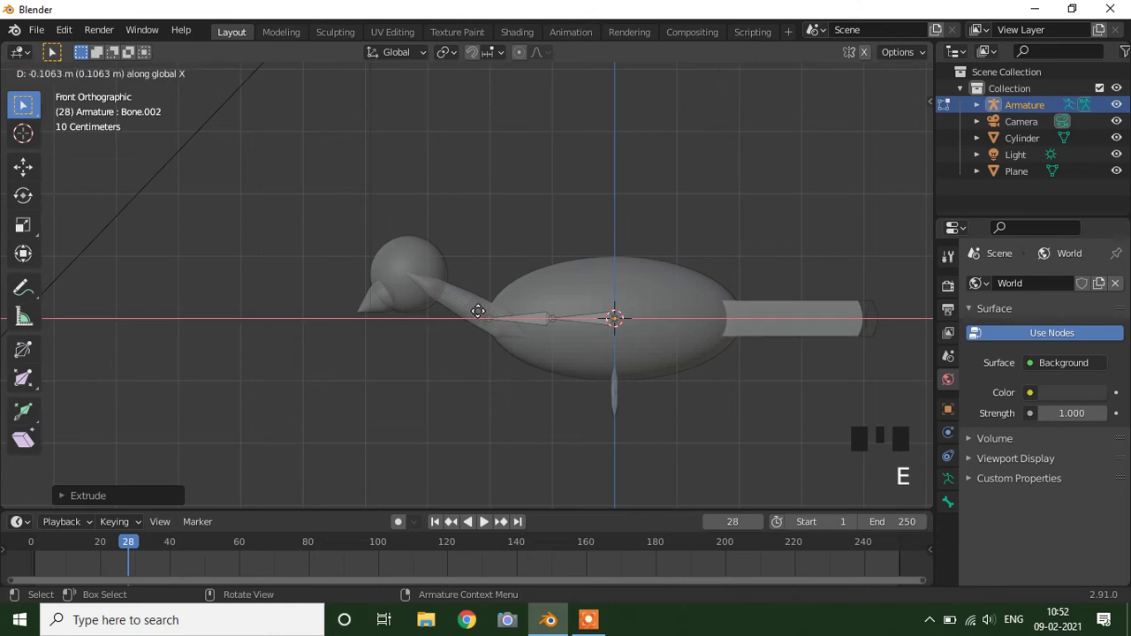
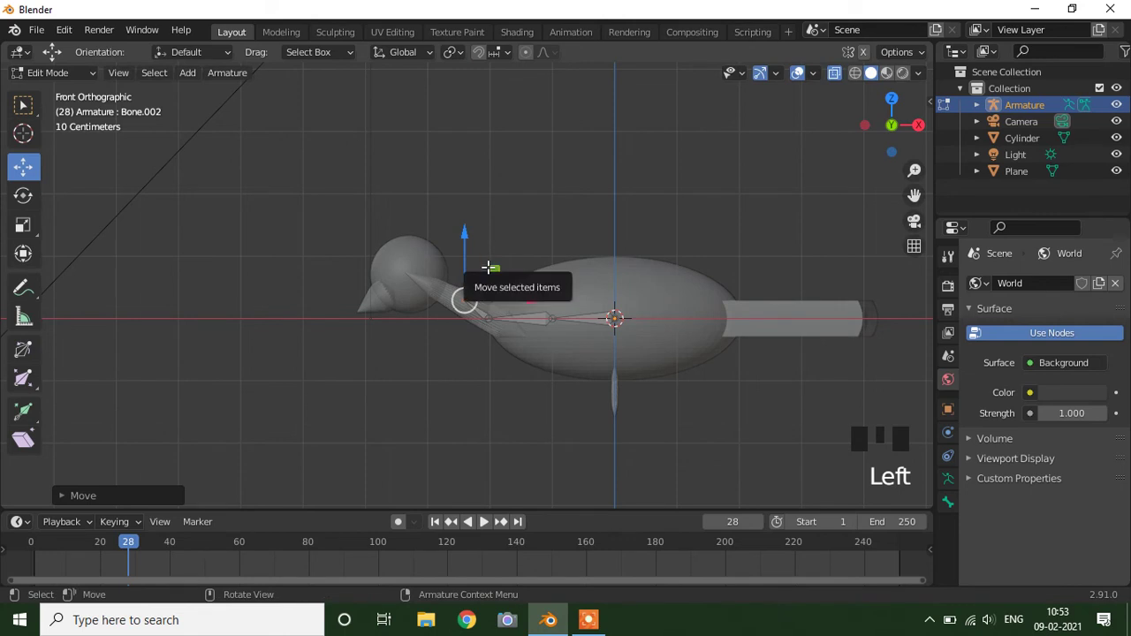
key("e")
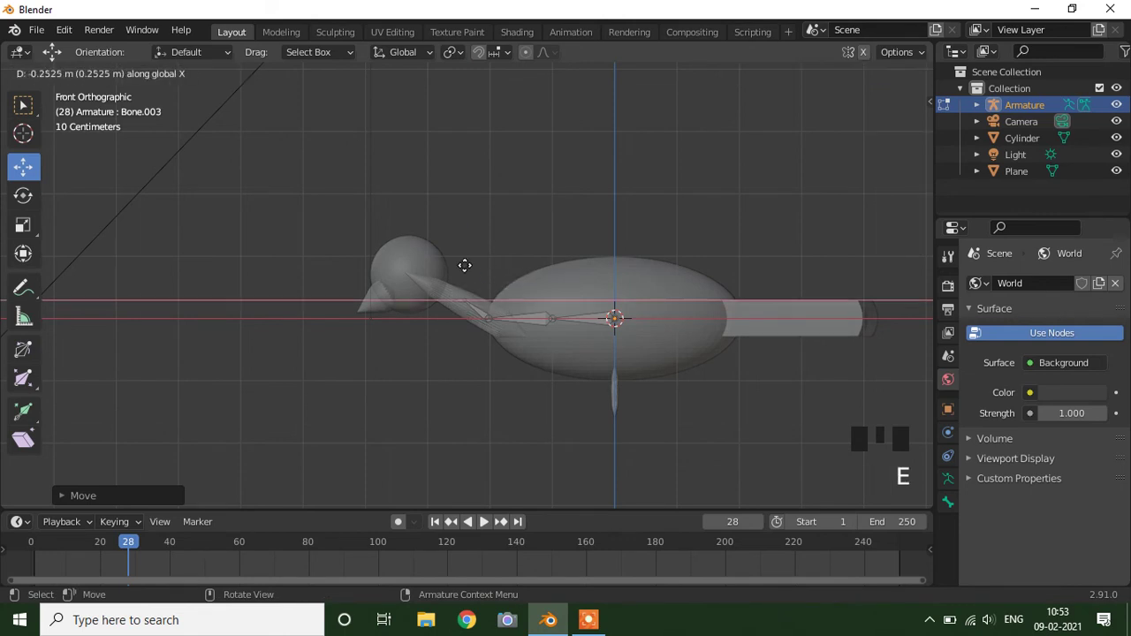
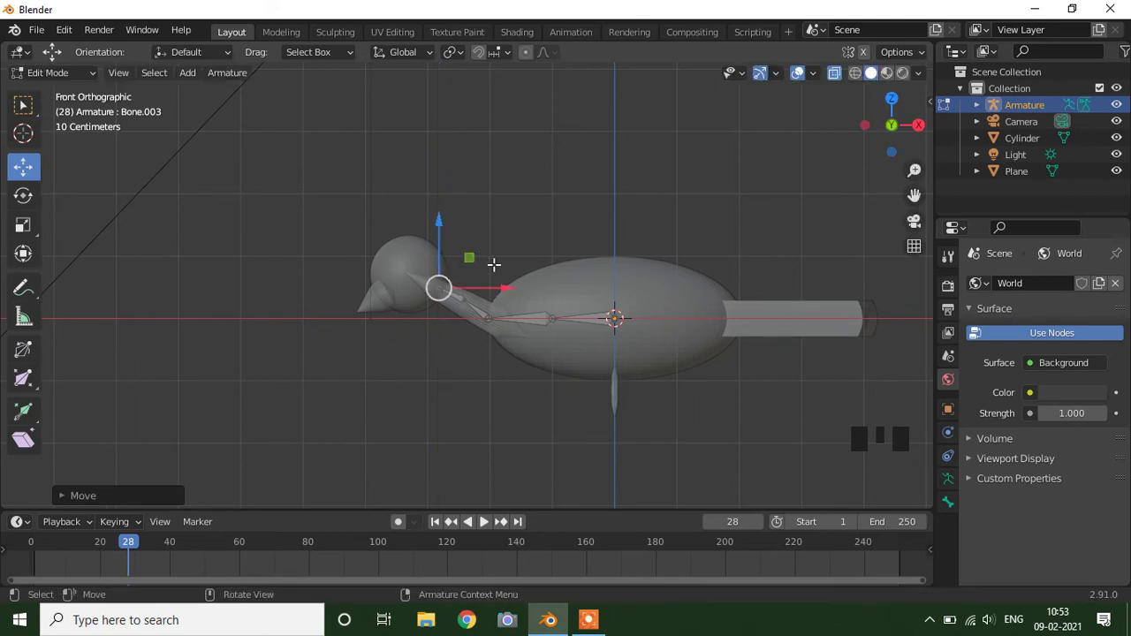
key("e")
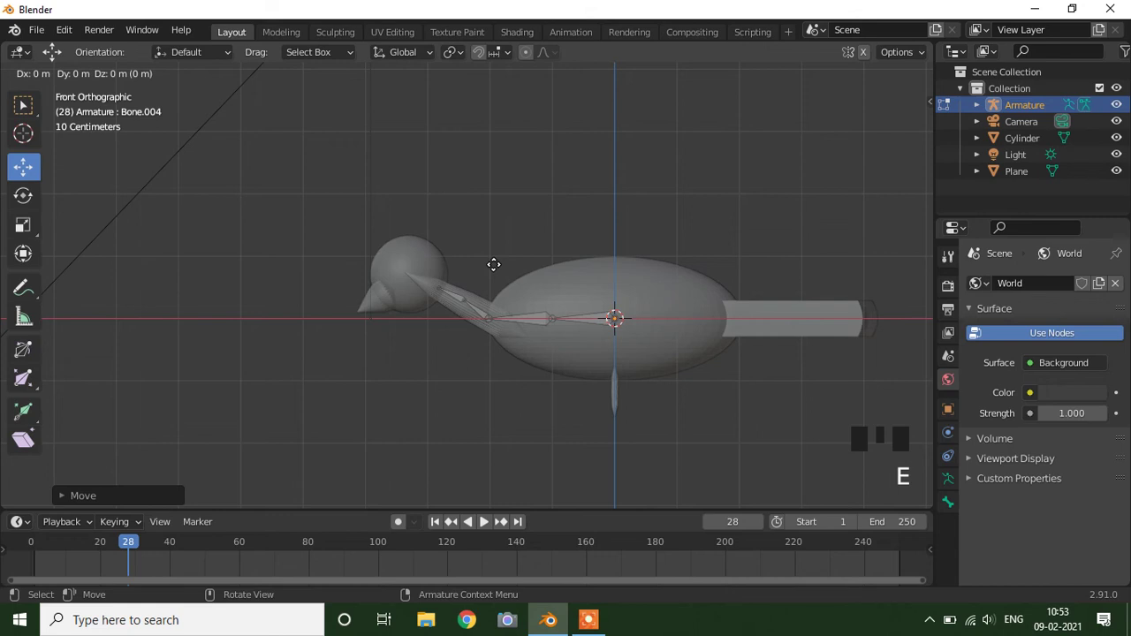
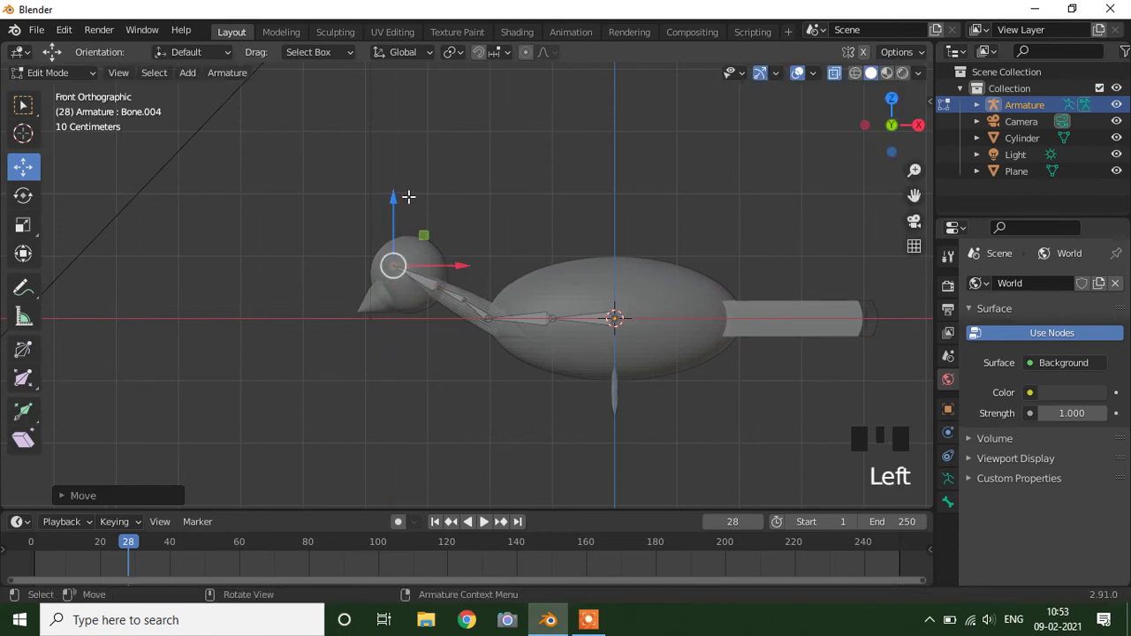
key("Tab")
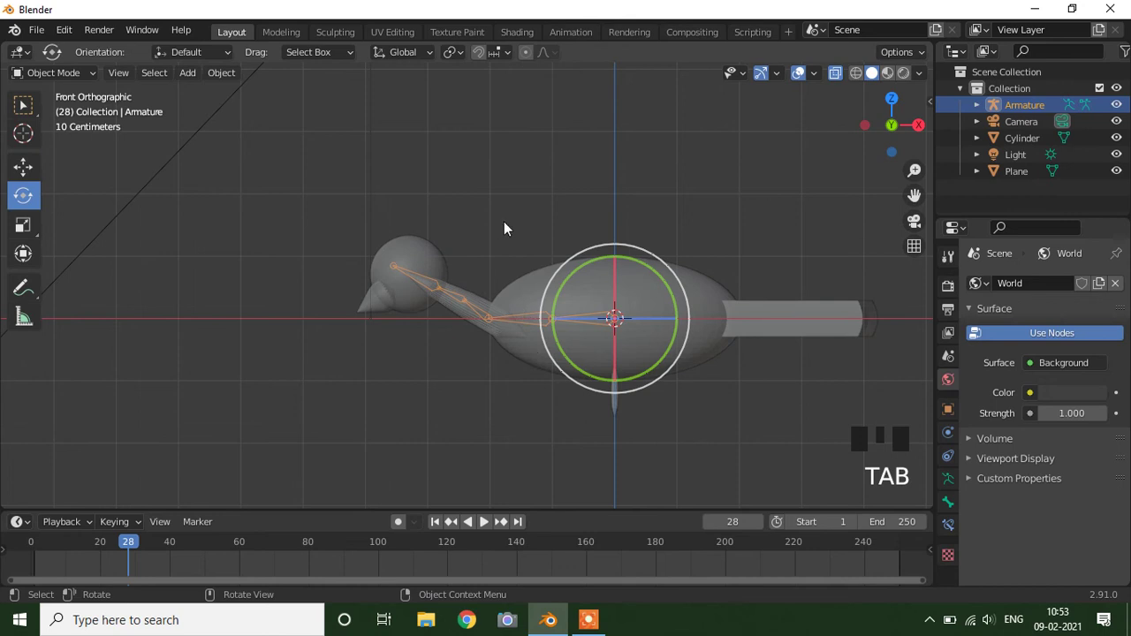
- Parent the duck mesh to the armature with automatic weights
left_click_drag(511, 228, 511, 335)
left_click(523, 349)
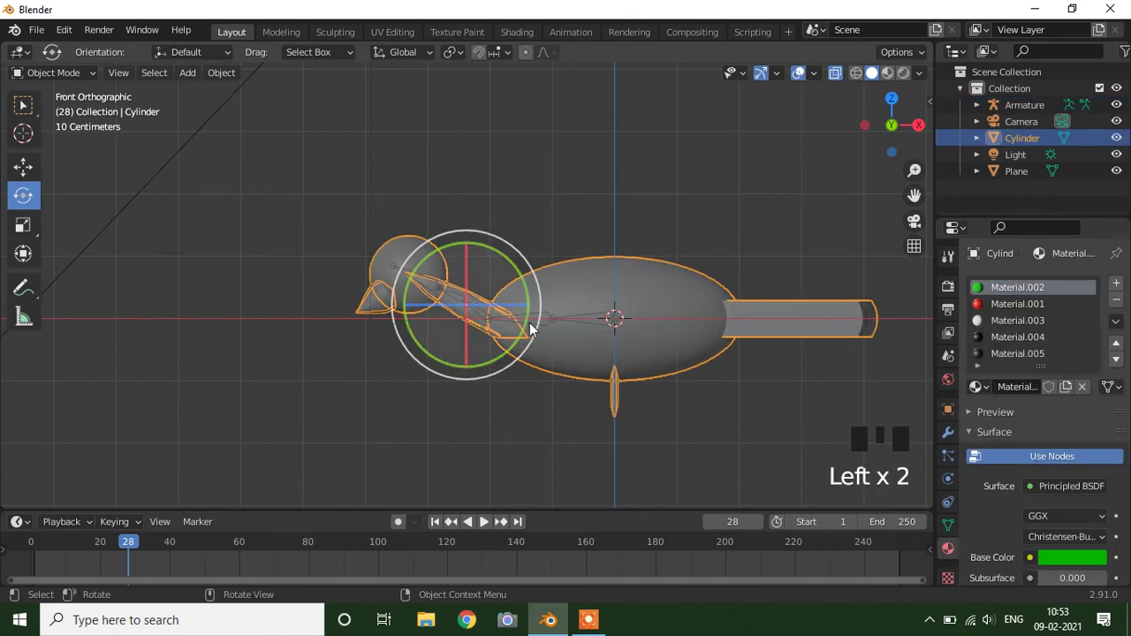
left_click(572, 320)
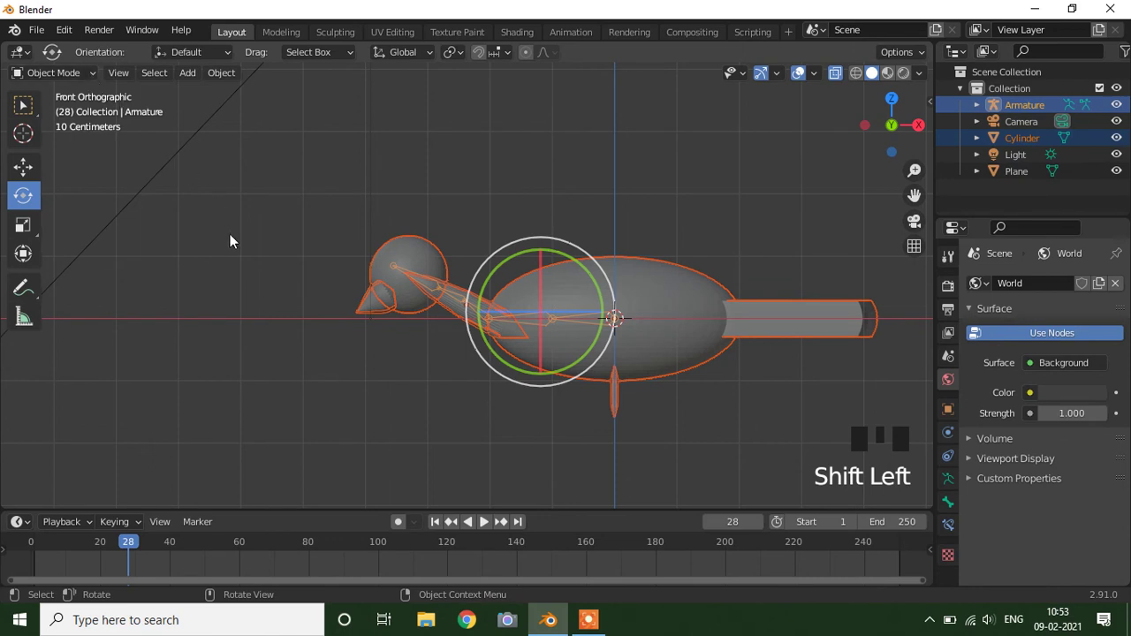
key("ctrl+p")
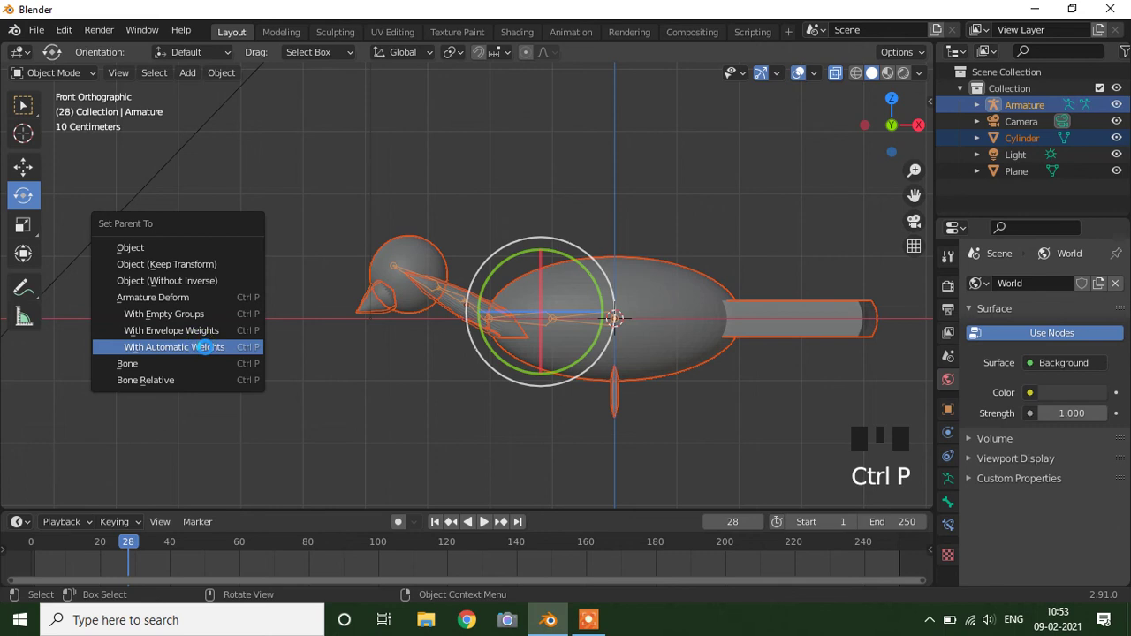
left_click_drag(89, 78, 485, 321)
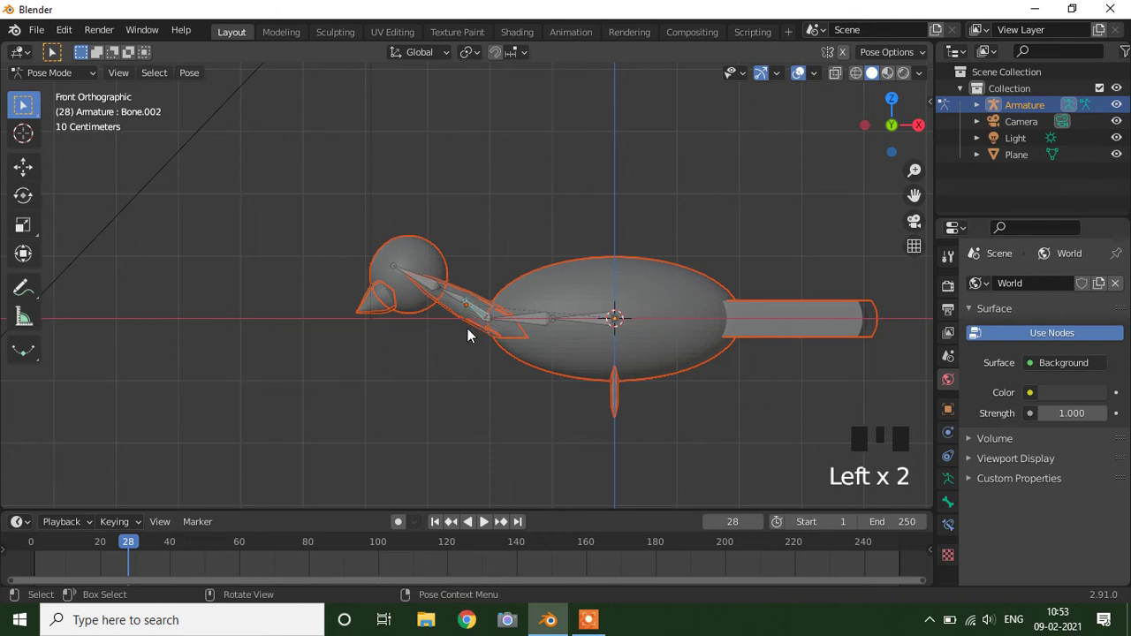
- Enter Pose Mode at frame 1 and clear the bones' rotation and location
key("r")
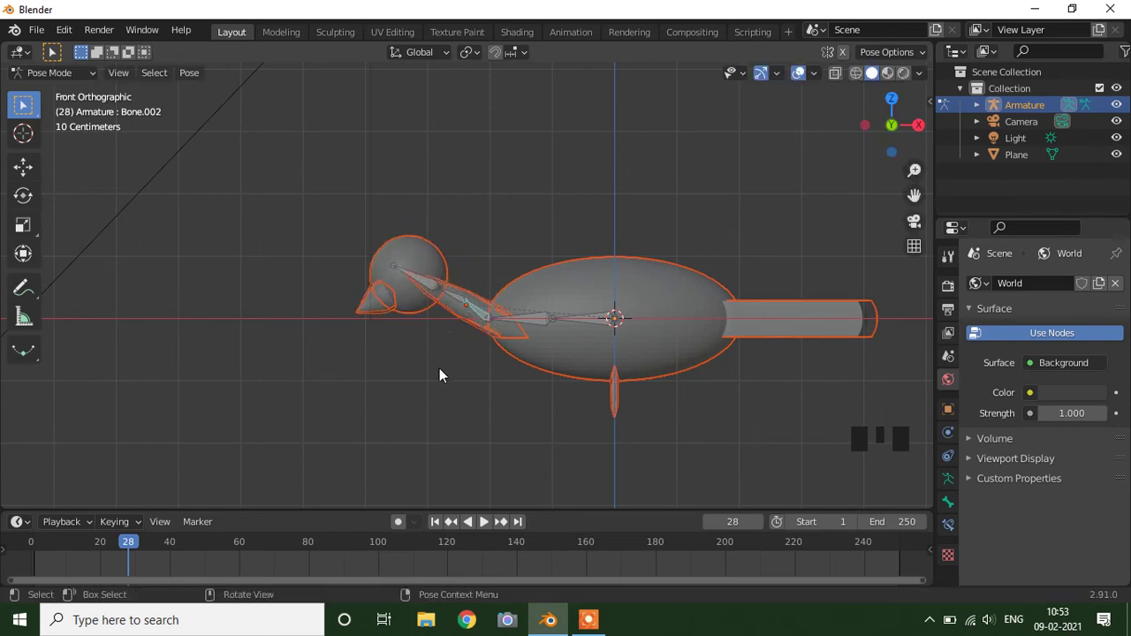
left_click_drag(440, 526, 283, 459)
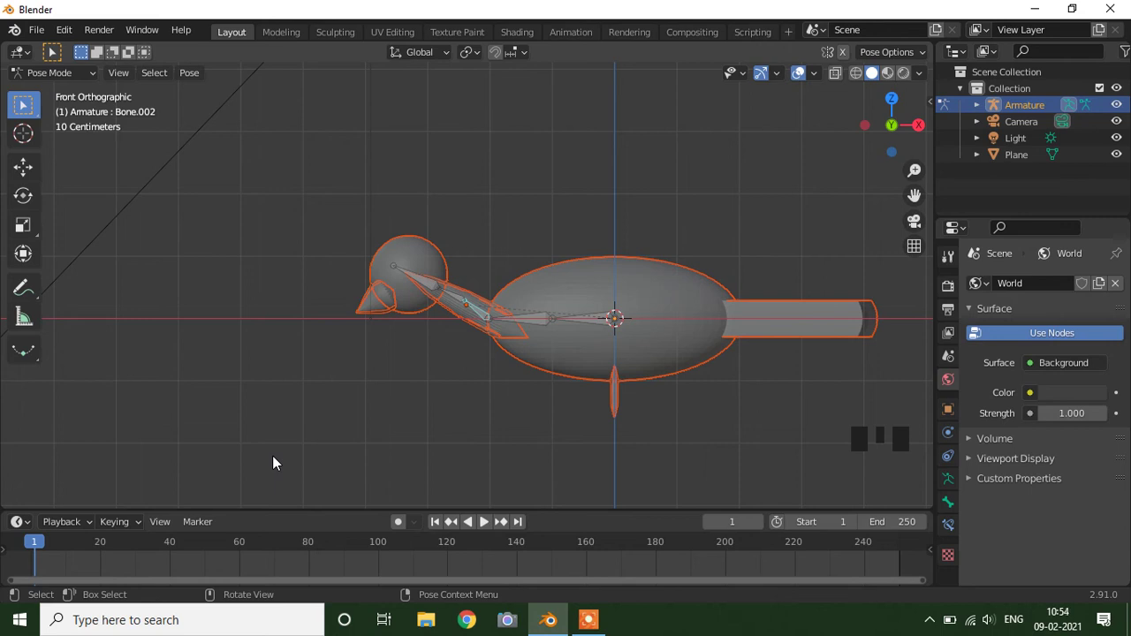
key("alt+r")
key("alt+r")
key("alt+g")
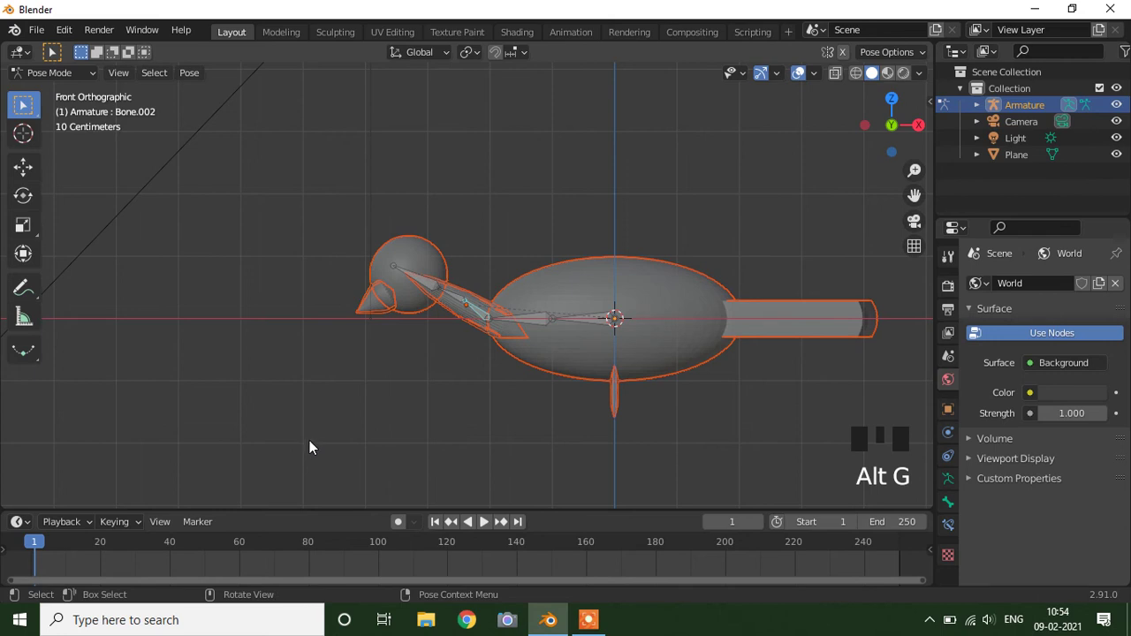
- Keyframe the neck at frame 1, then rotate and key a neck pose at frame 20 and select the next bone up
key("i")
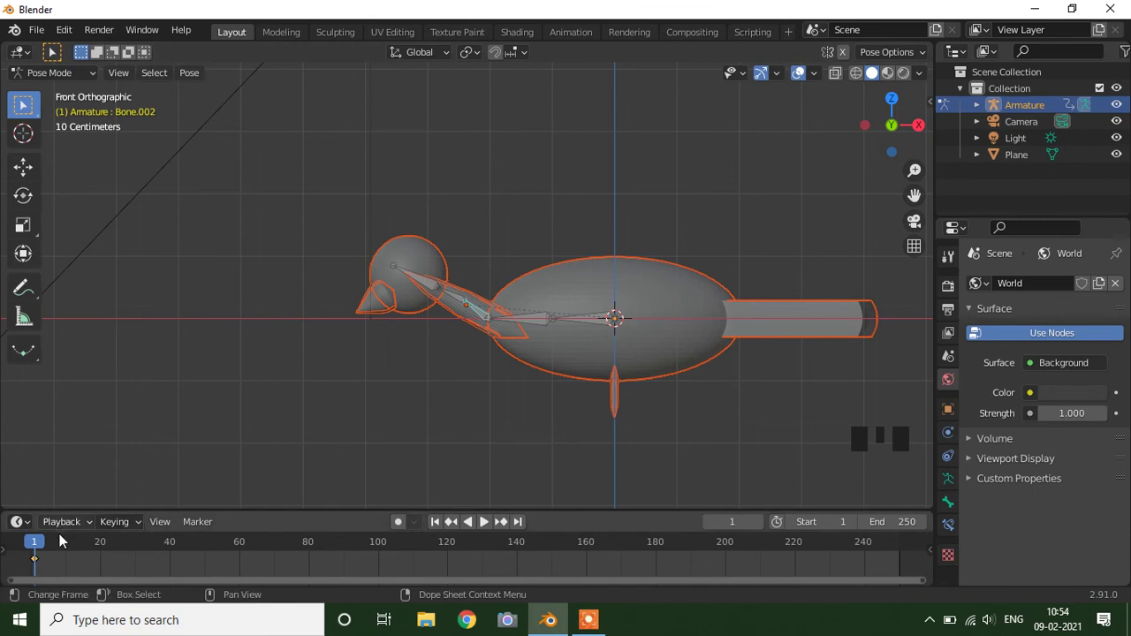
left_click_drag(46, 544, 106, 547)
key("r")
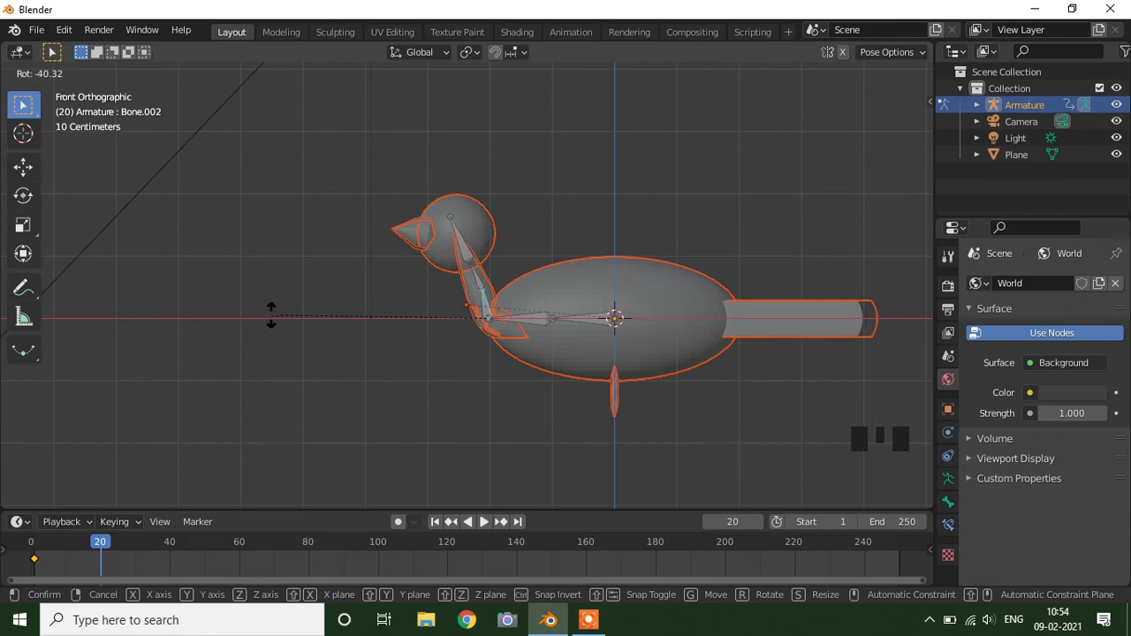
key("i")
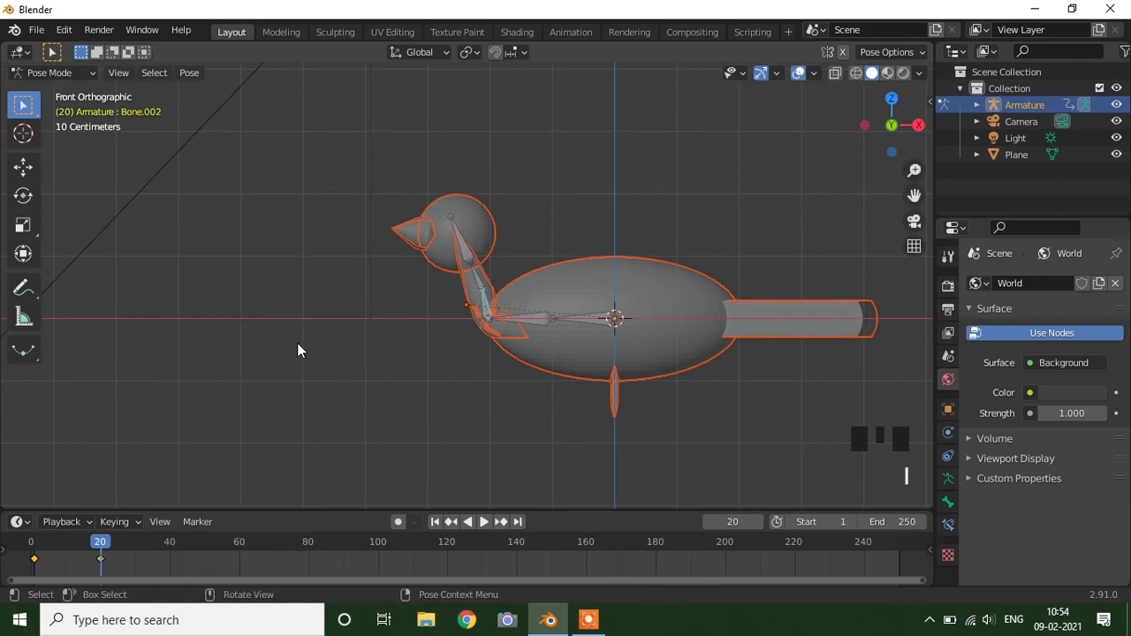
left_click(481, 283)
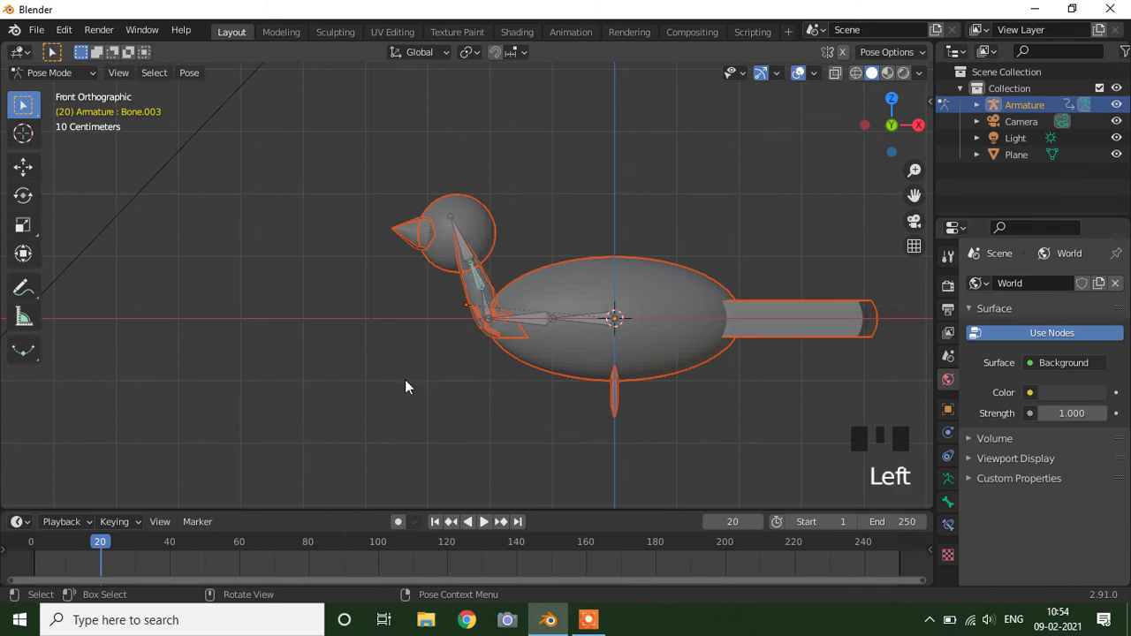
key("i")
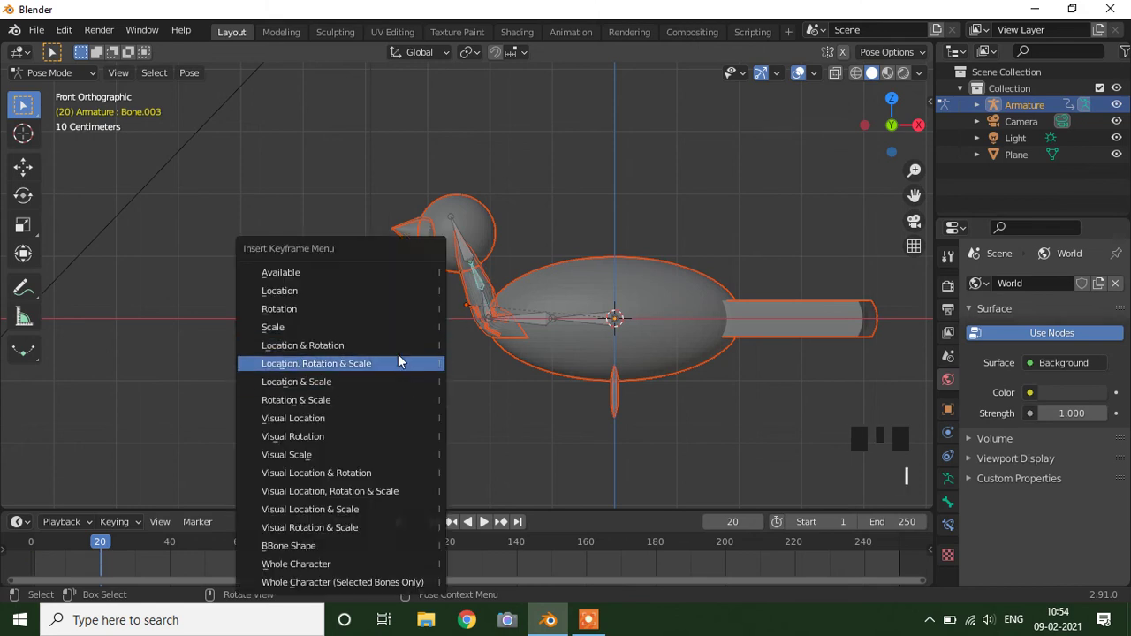
- Key the head dipped at frame 42, then rotate the neck to raise the head at frame 62
key("space")
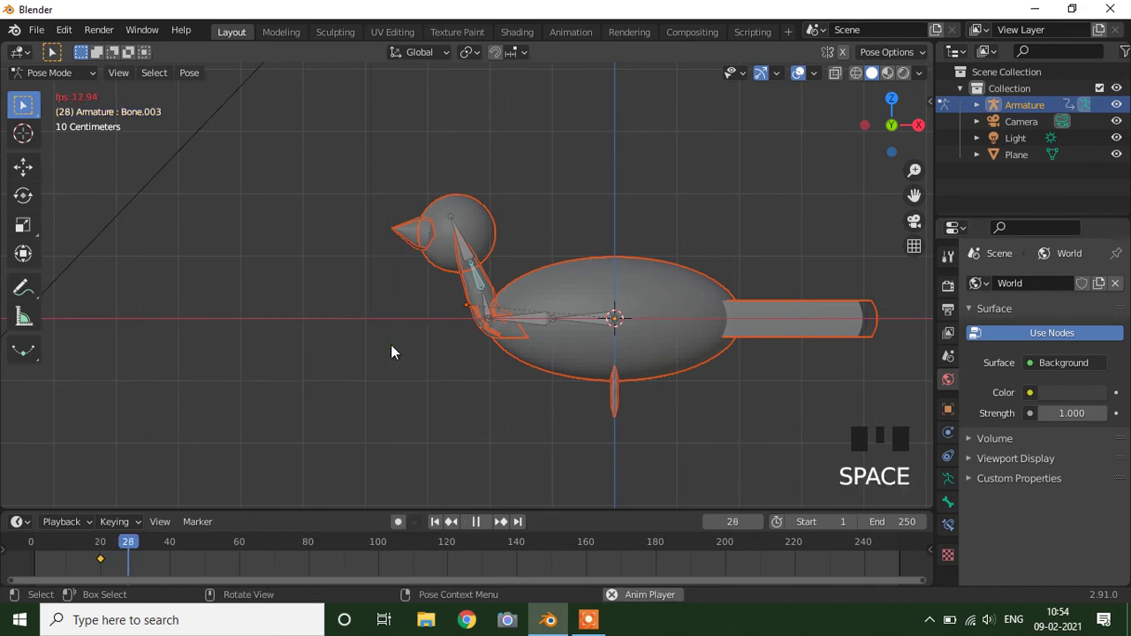
key("space")
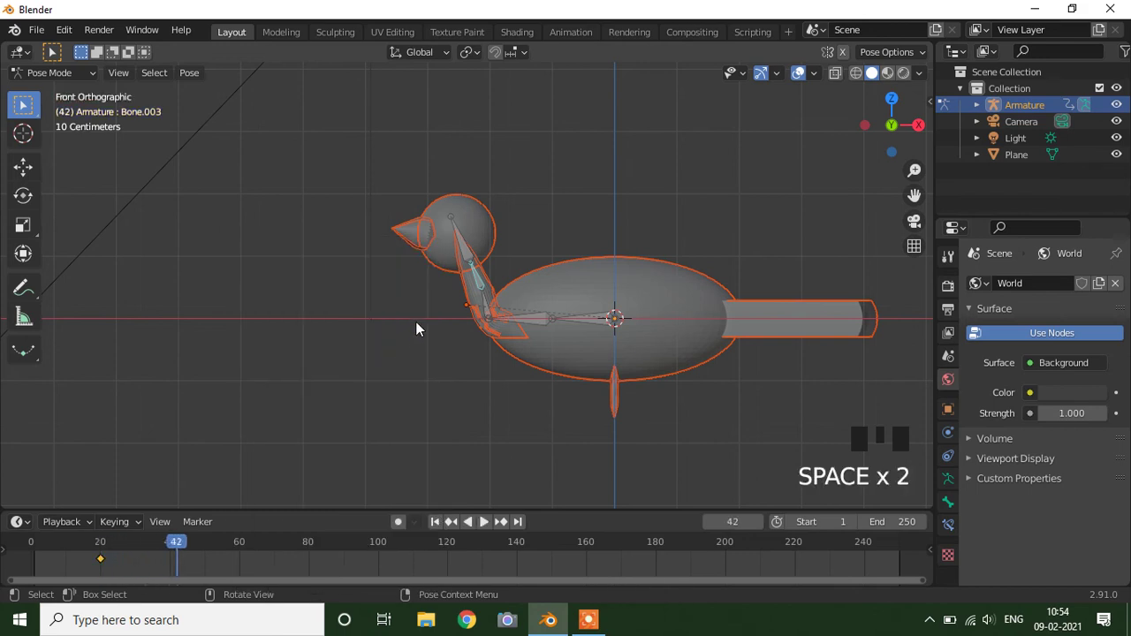
key("r")
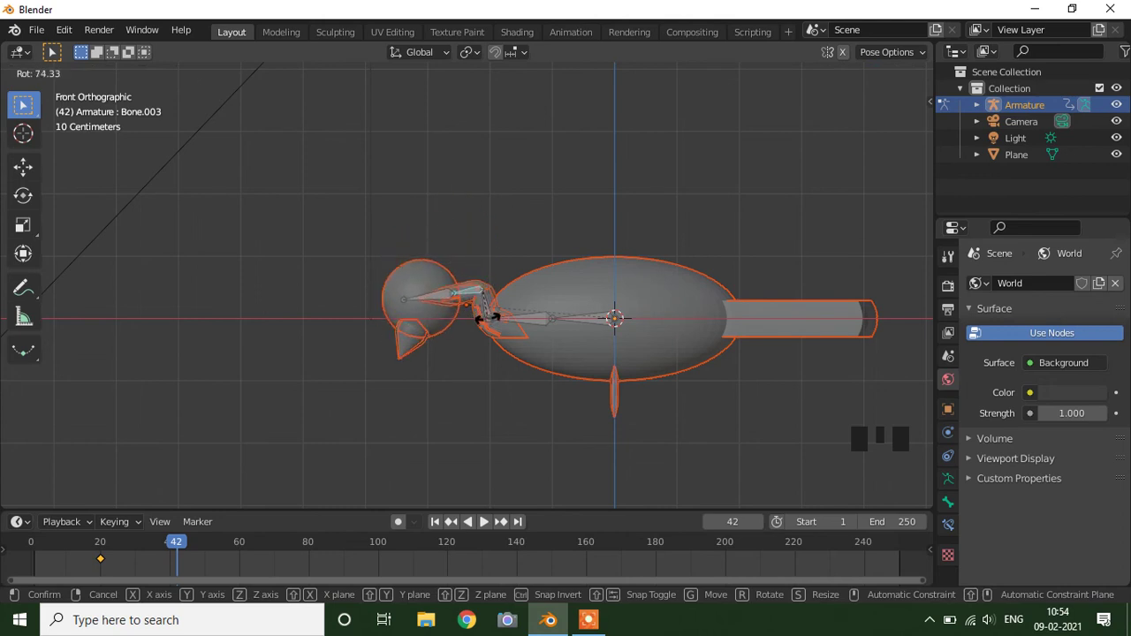
key("i")
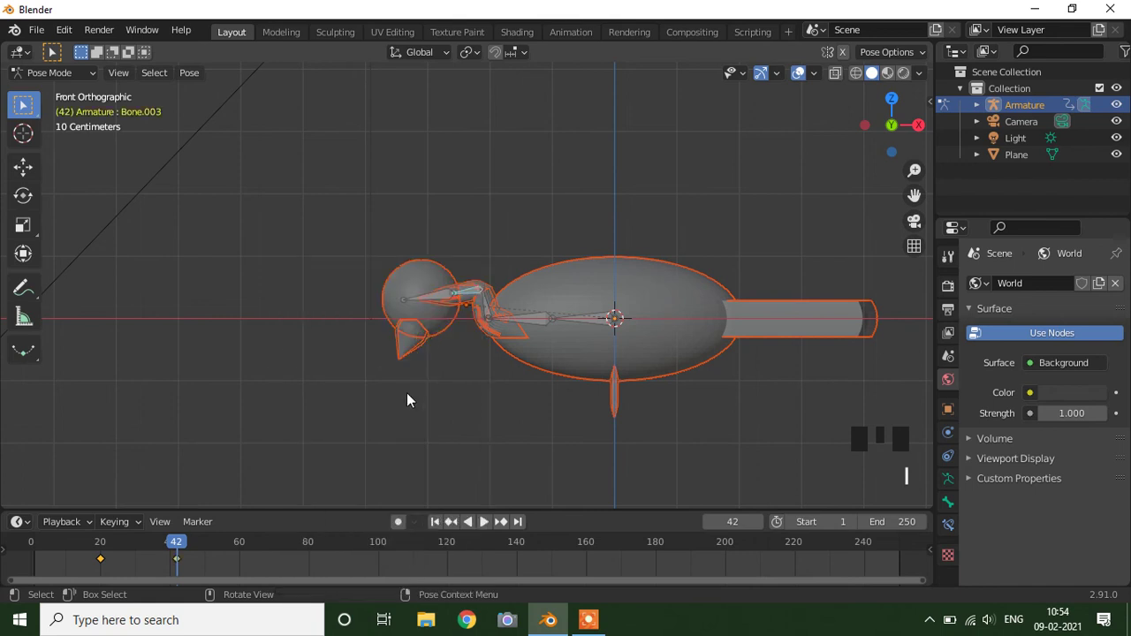
key("space")
key("space")
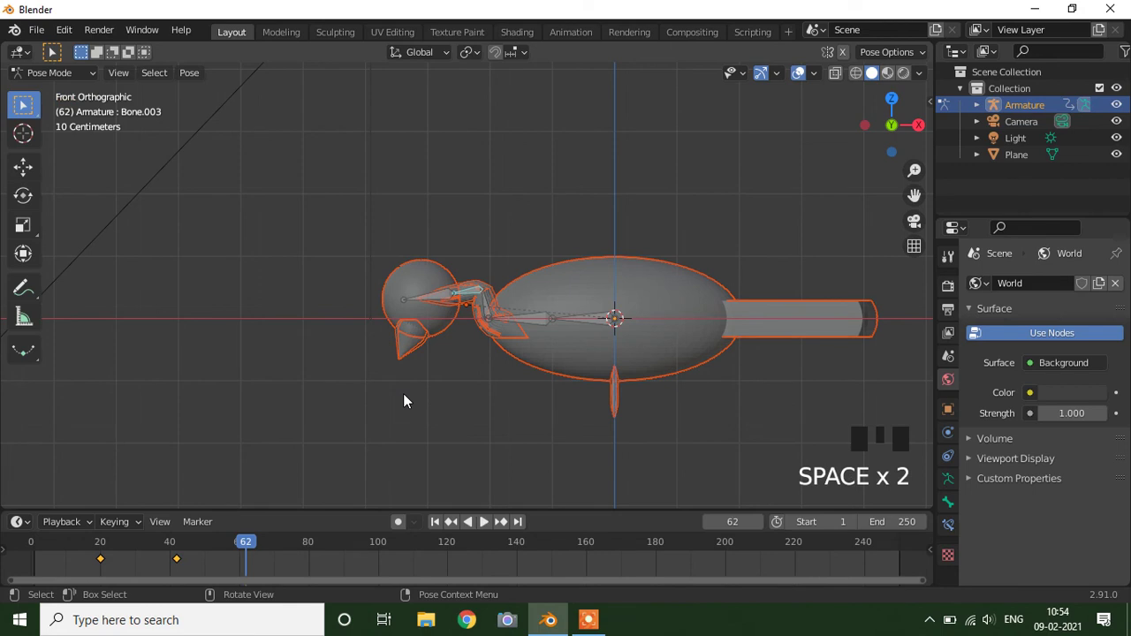
key("r")
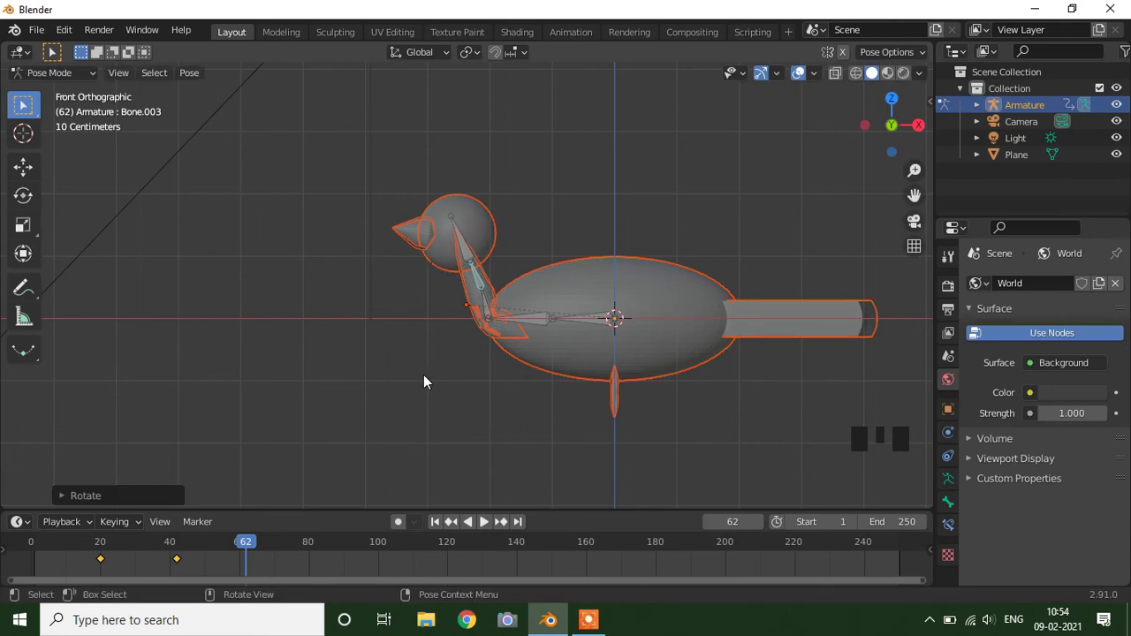
- Key the raised pose at frame 62, then rotate Bone.002 to lower the head and key it at frame 95
key("i")
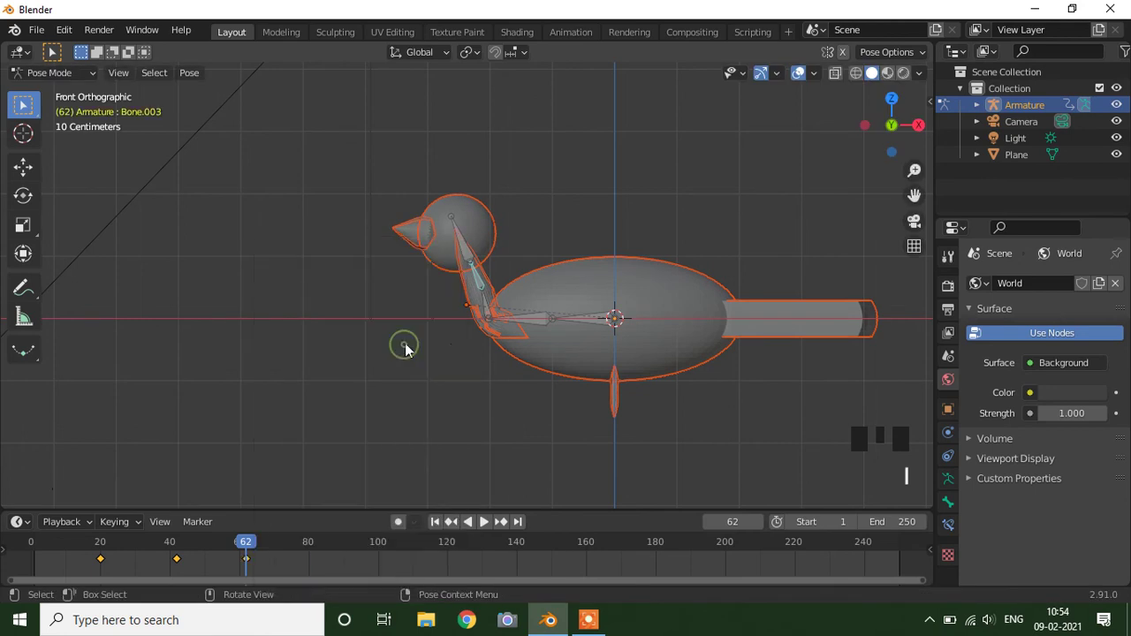
left_click(488, 313)
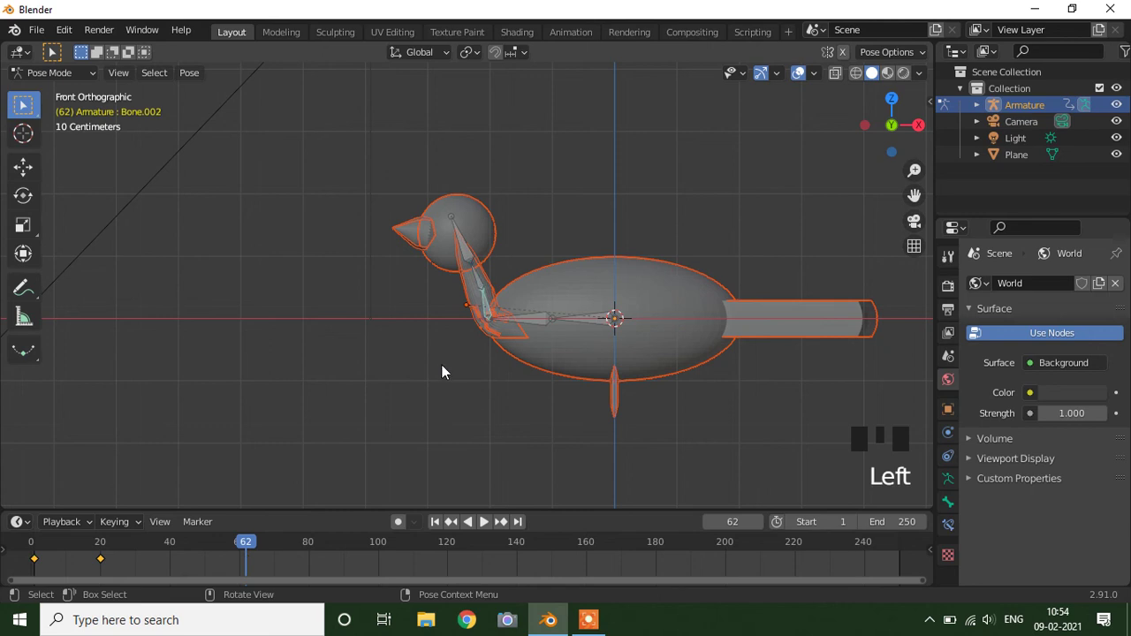
key("i")
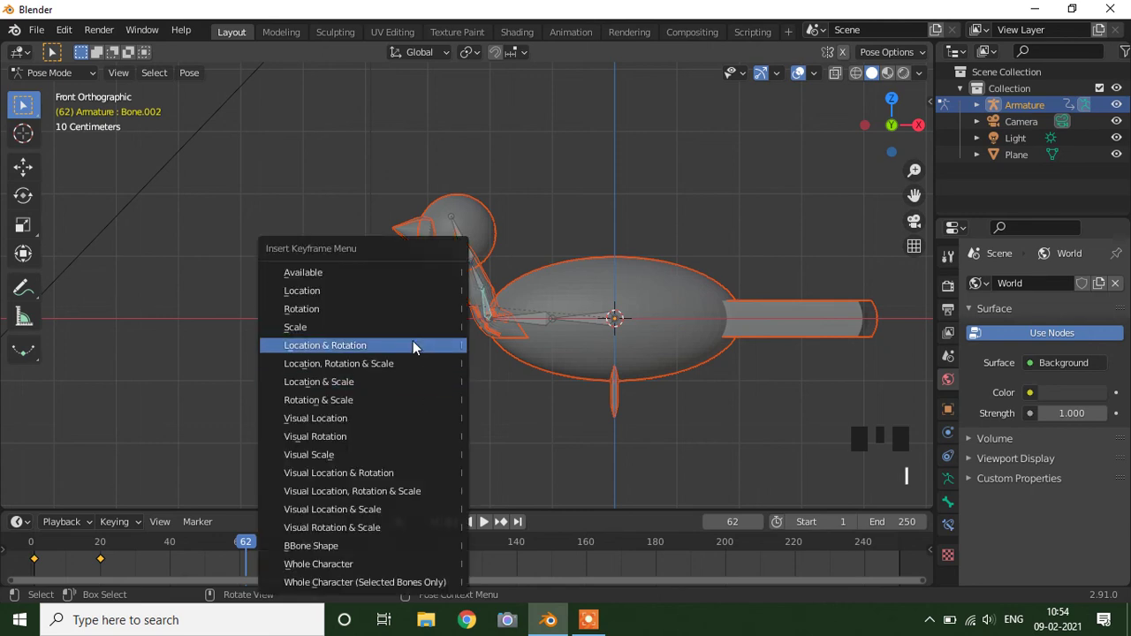
key("space")
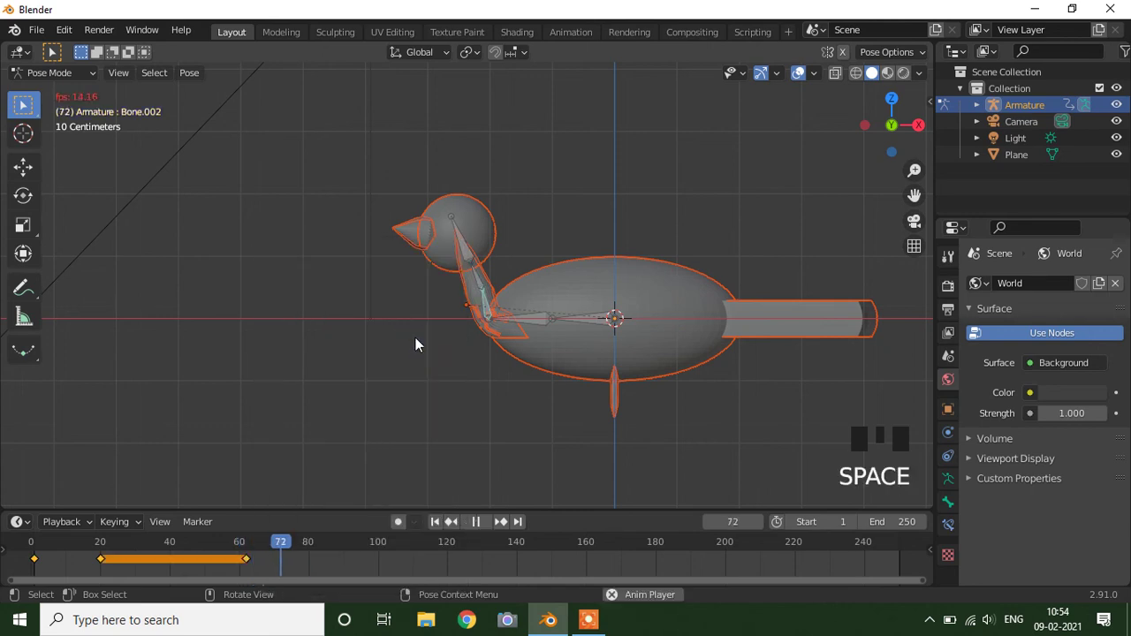
key("space")
key("r")
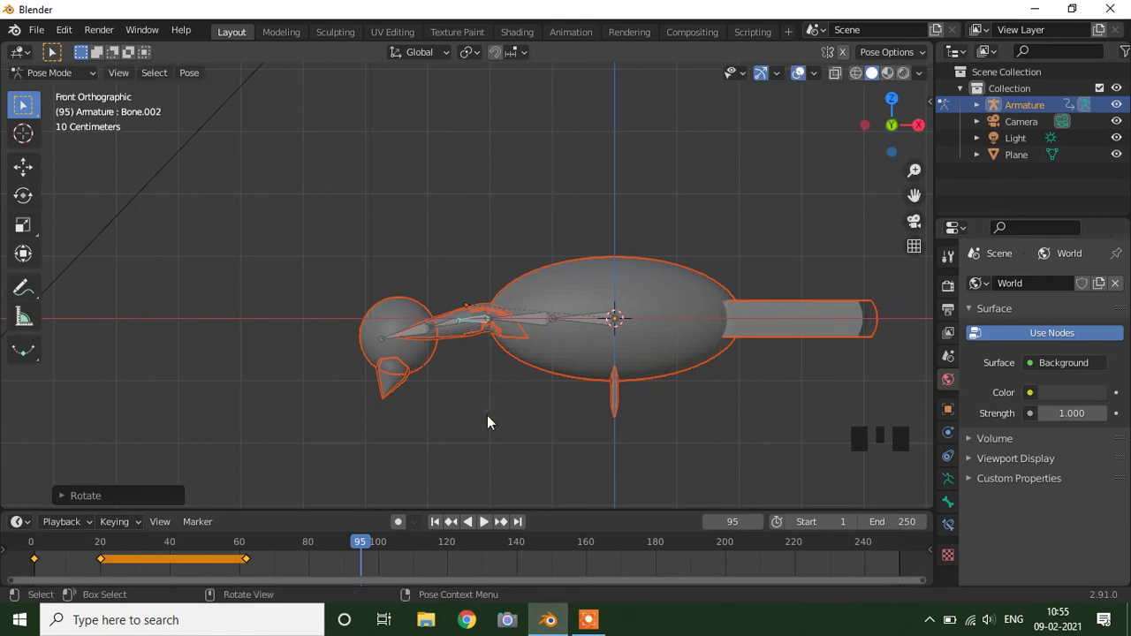
key("i")
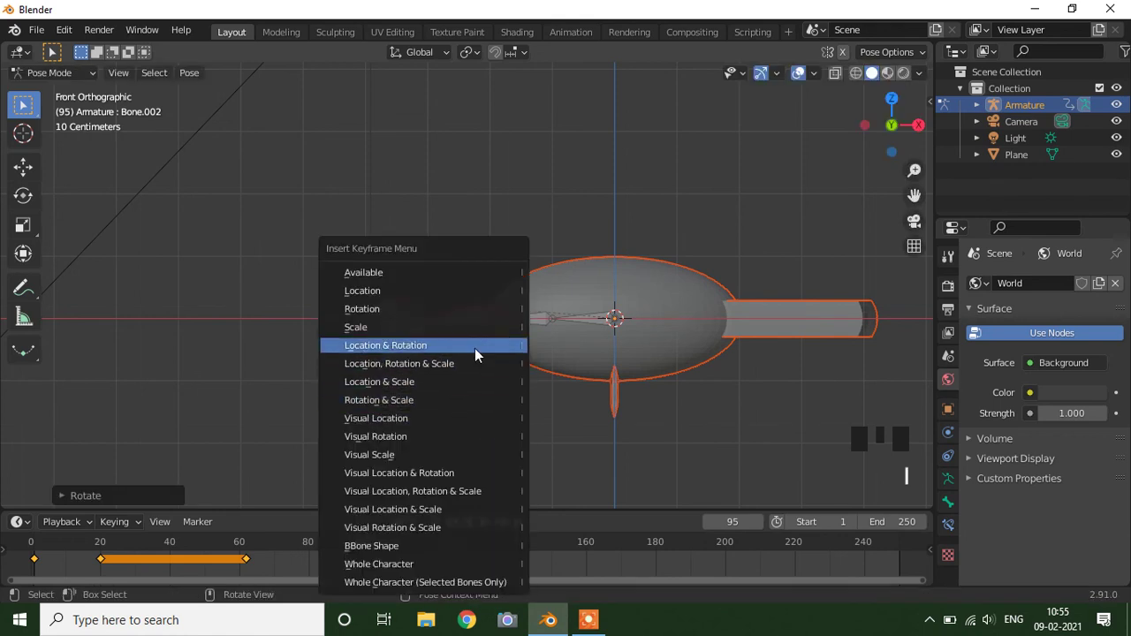
- Hold the lowered head with a keyframe at frame 141, then raise it and key frame 154
key("space")
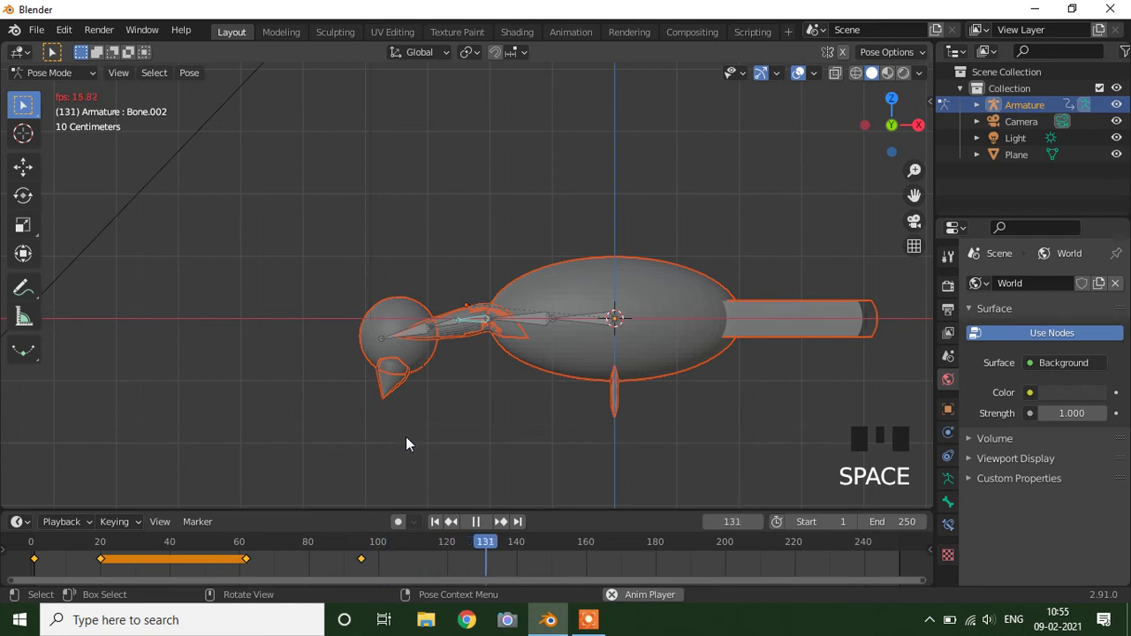
key("space")
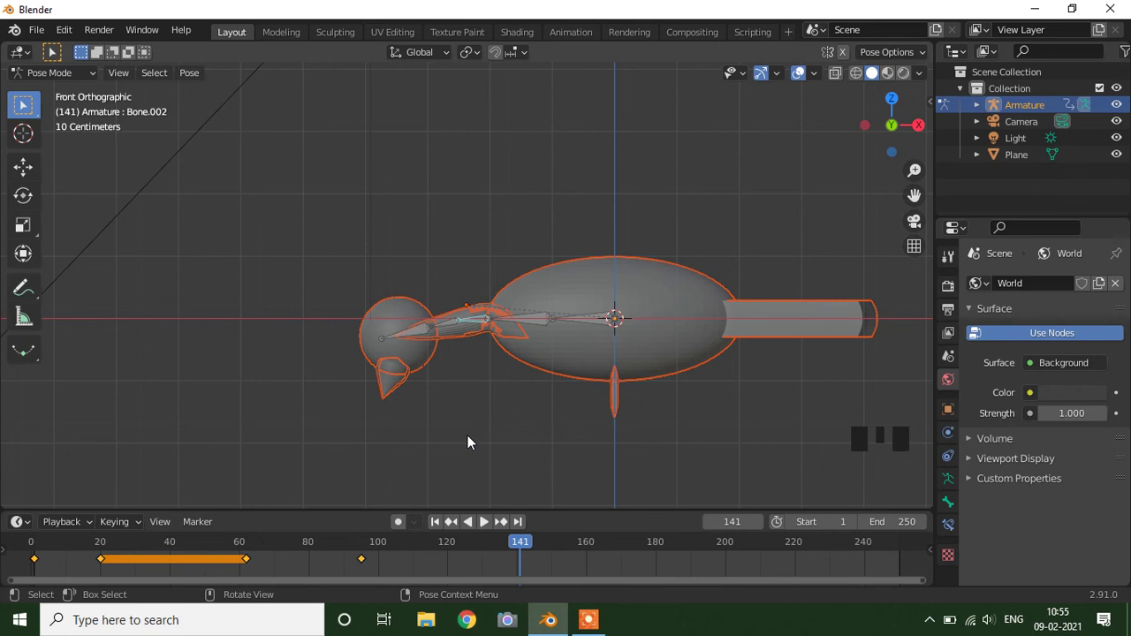
key("i")
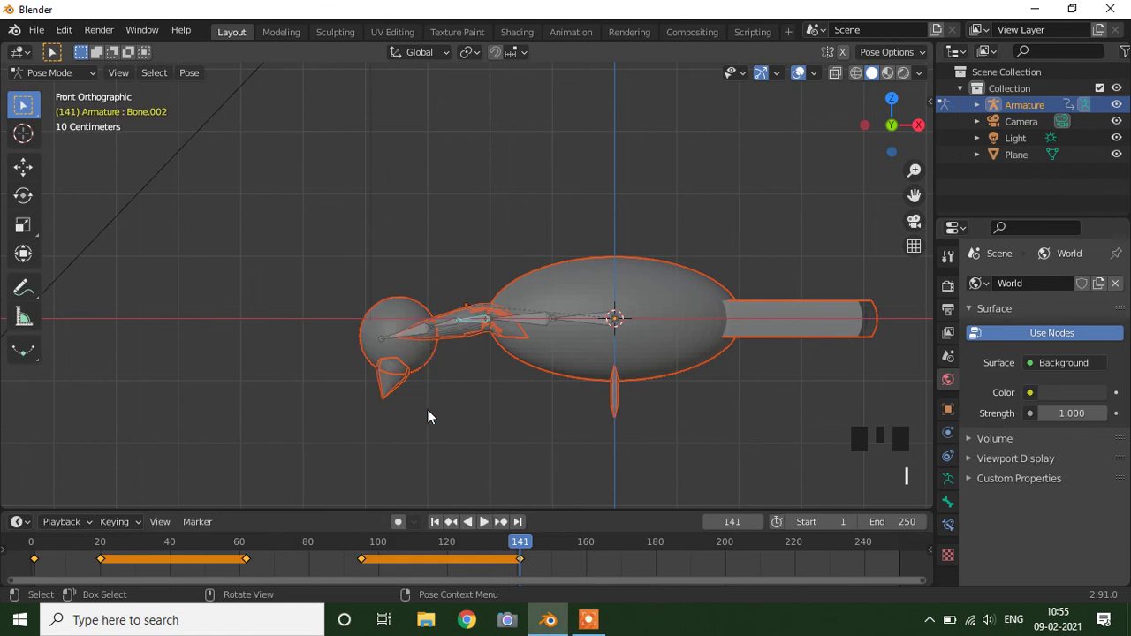
key("space")
key("space")
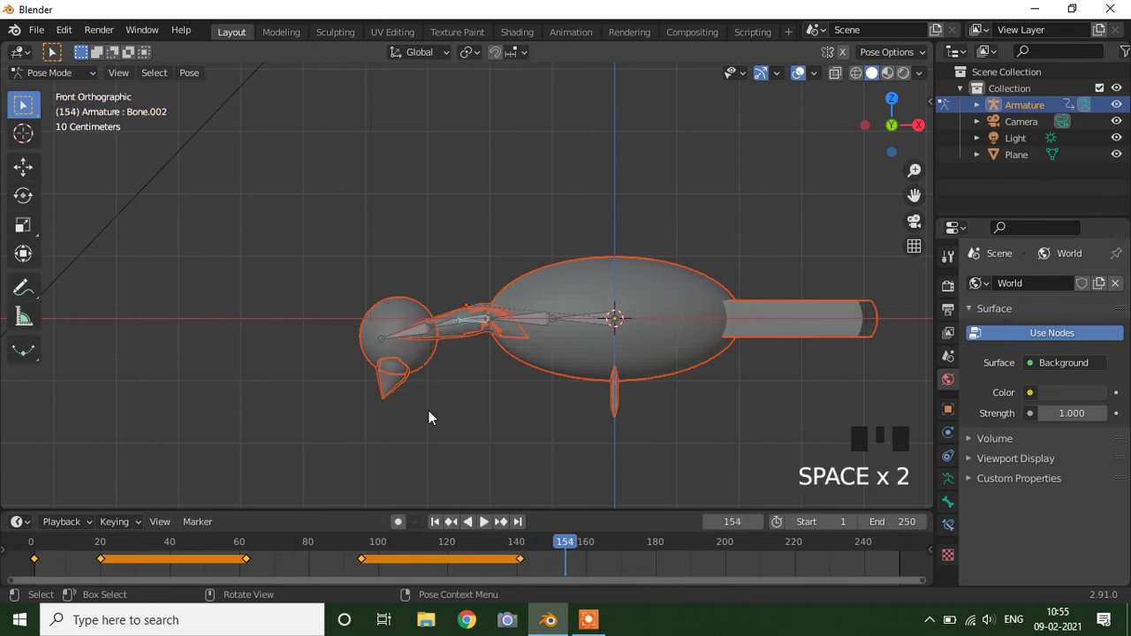
key("r")
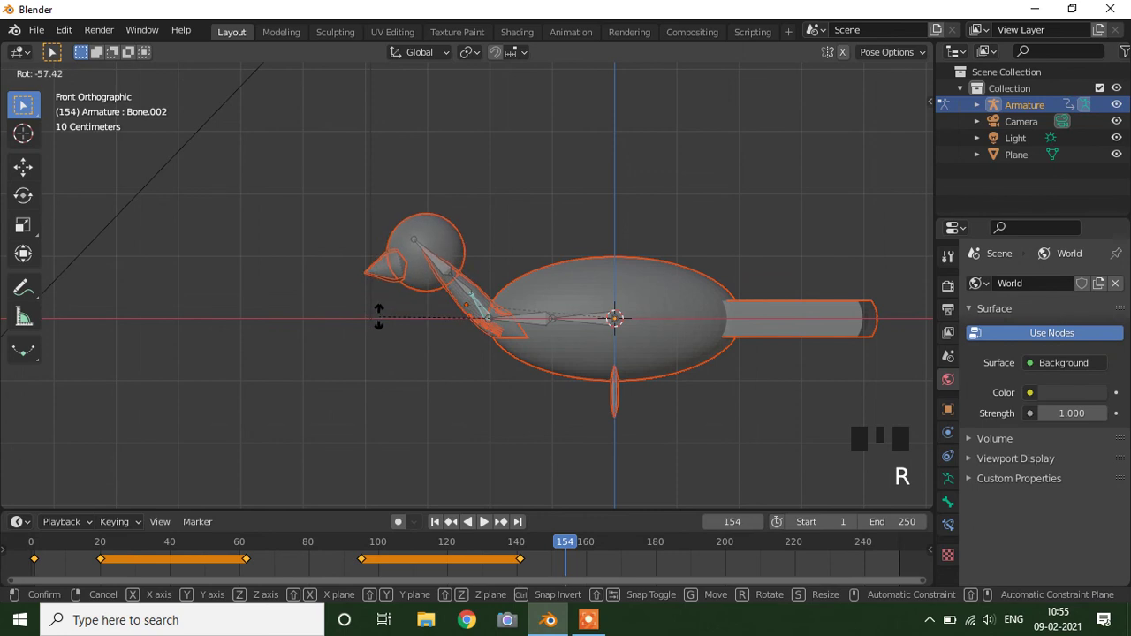
key("i")
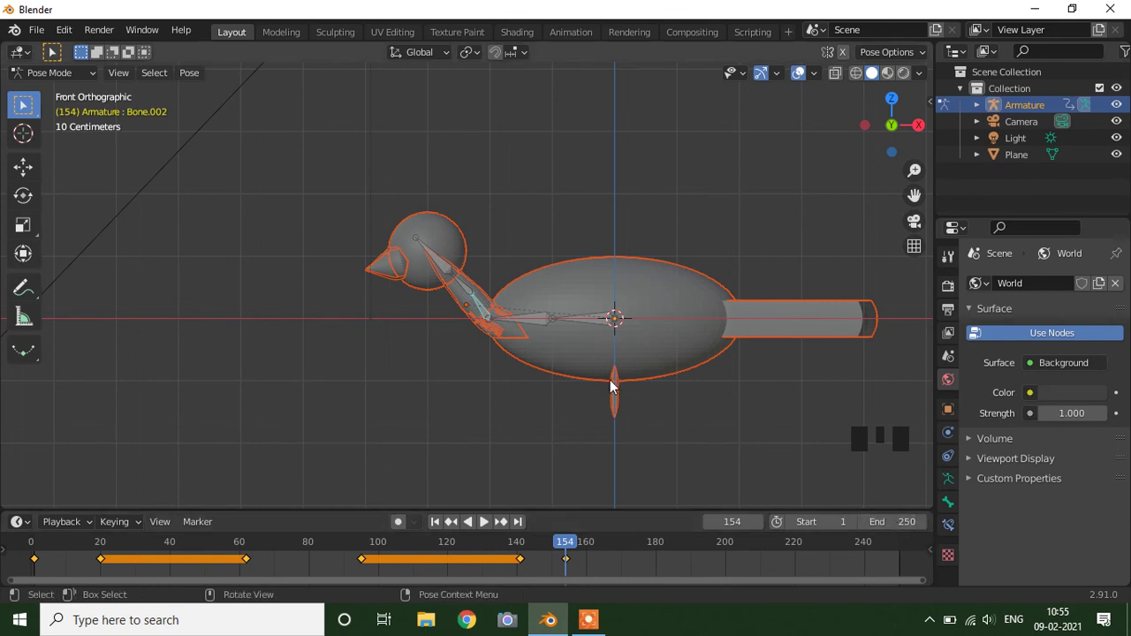
- Keyframe the head bone at frame 154 and advance to frame 195
left_click(452, 265)
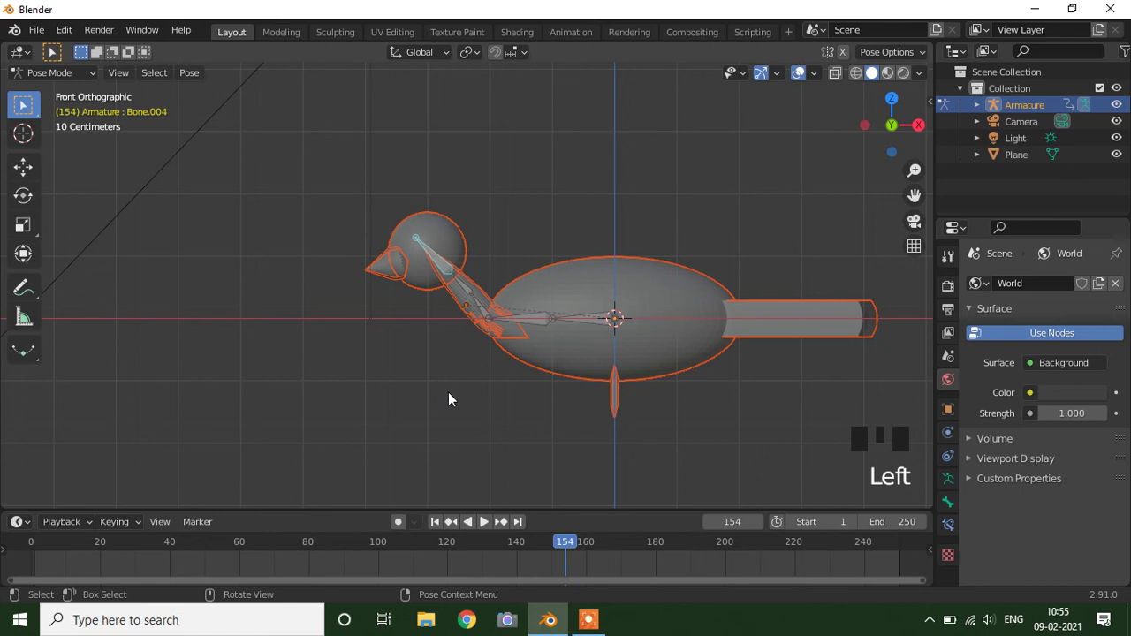
key("i")
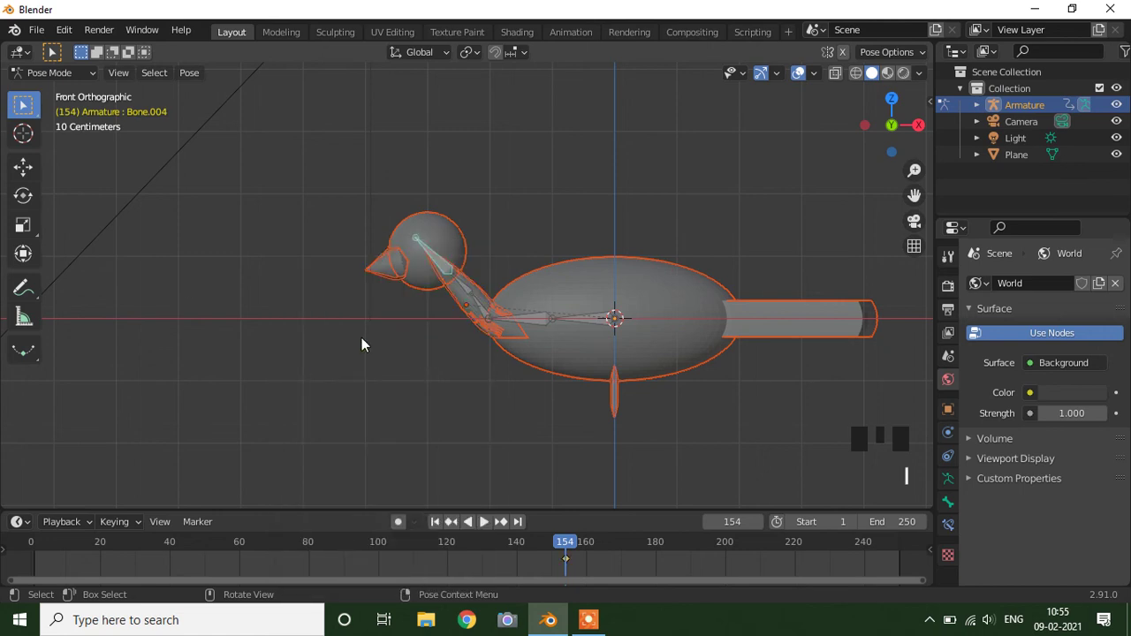
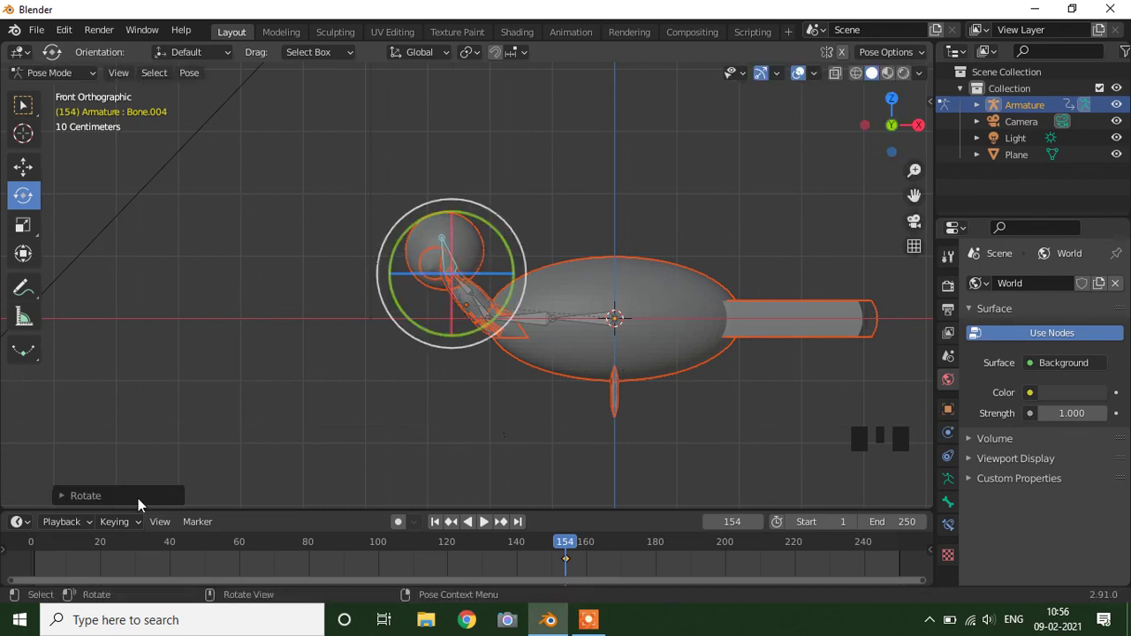
key("space")
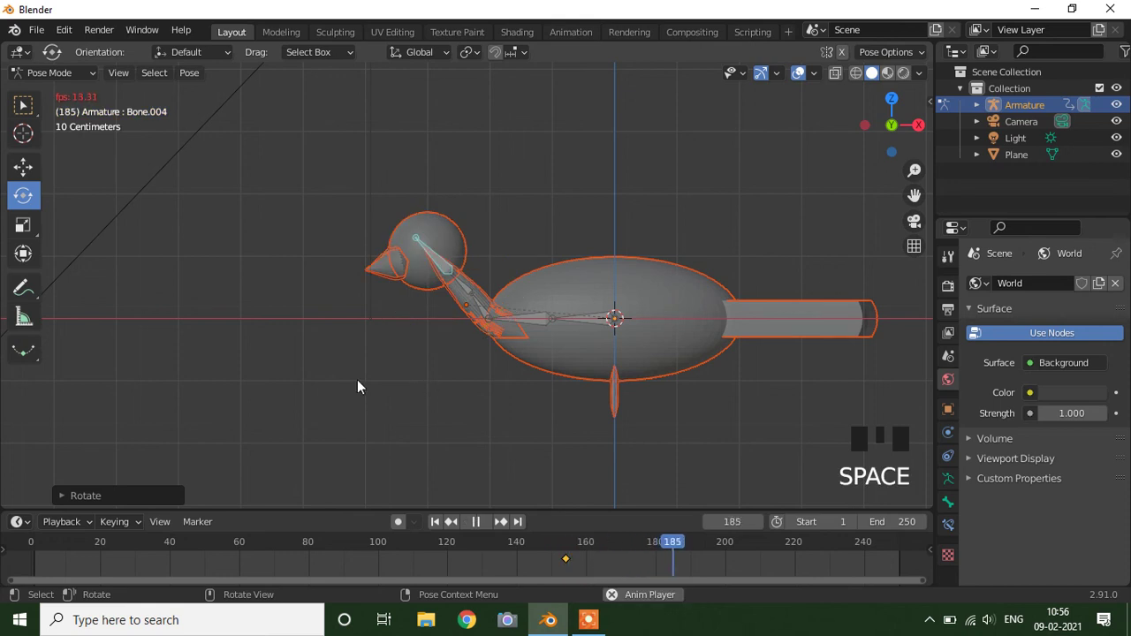
key("space")
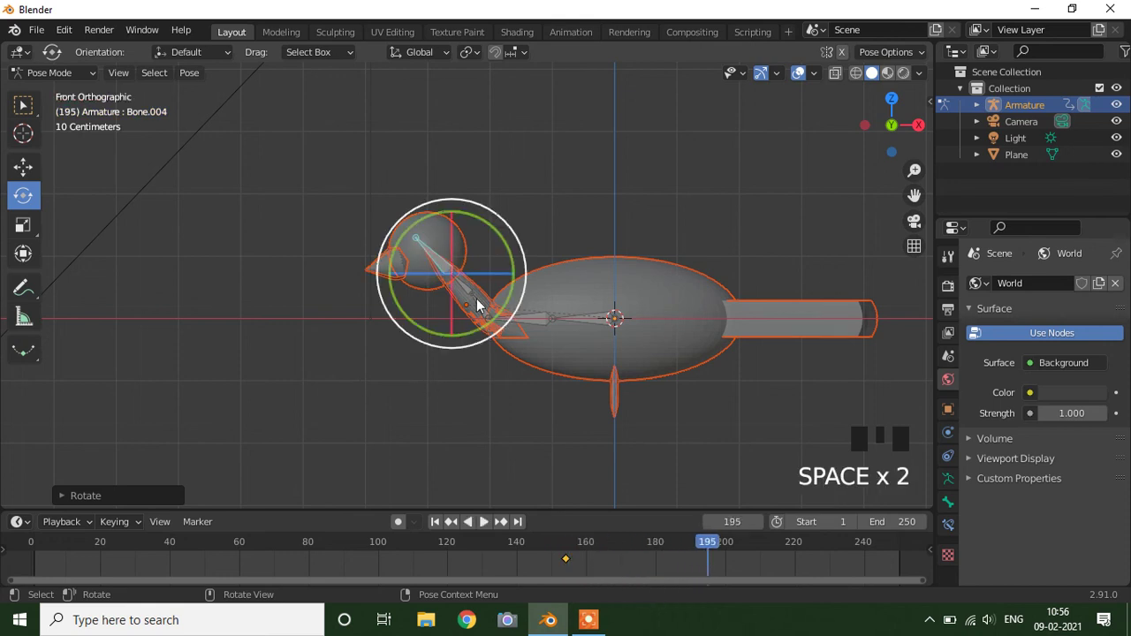
- Turn the head bone and key it at frame 195, then turn it again at frame 209
left_click(419, 278)
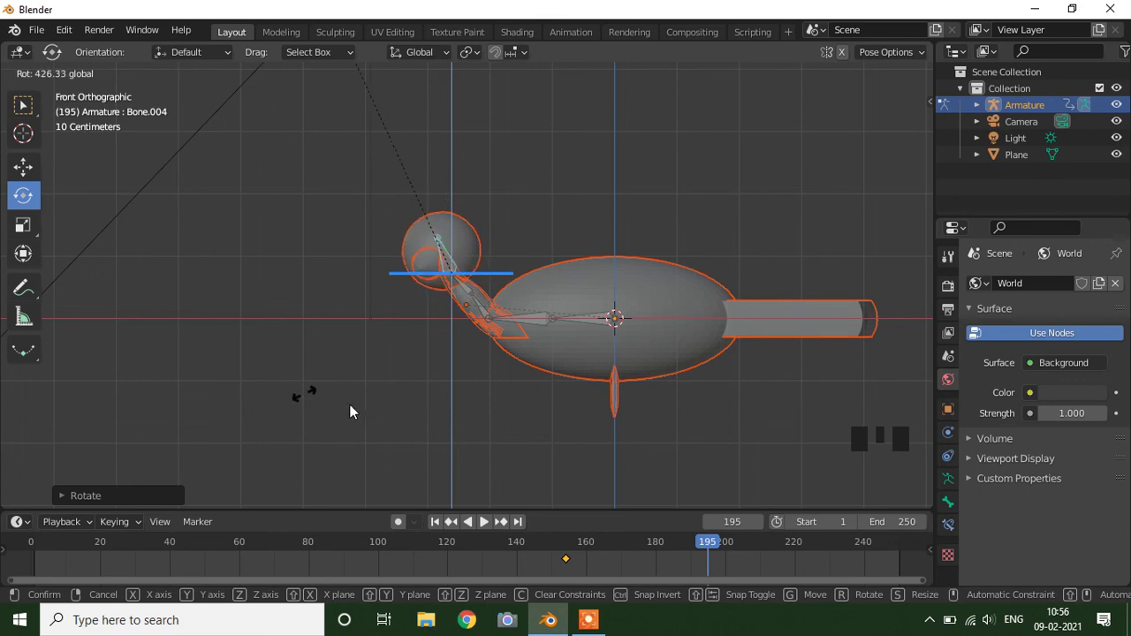
key("i")
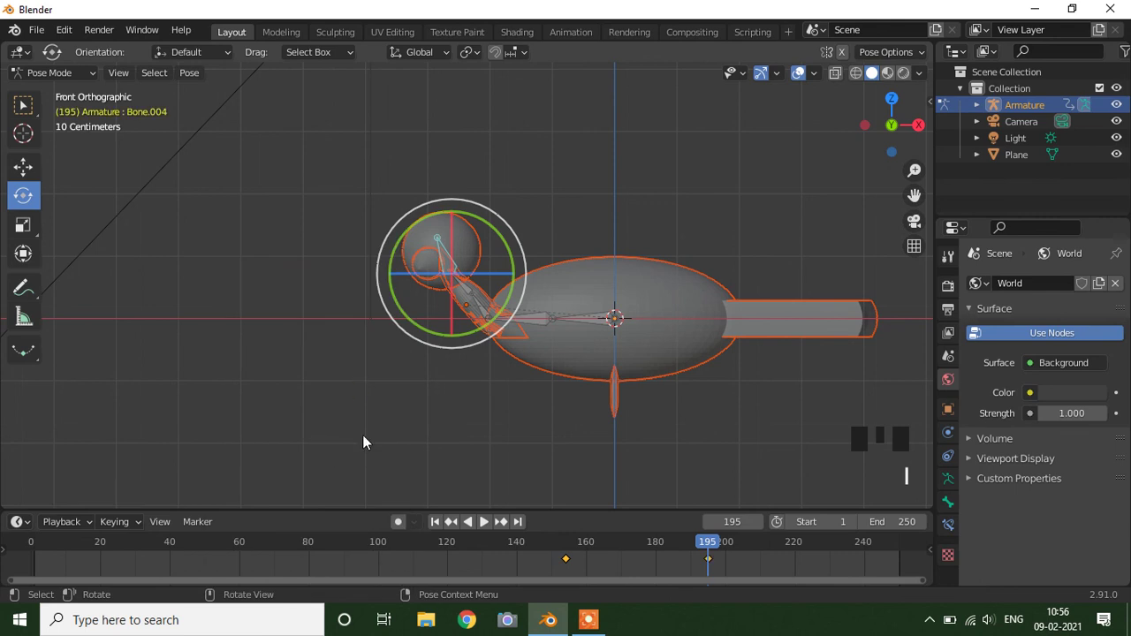
key("space")
key("space")
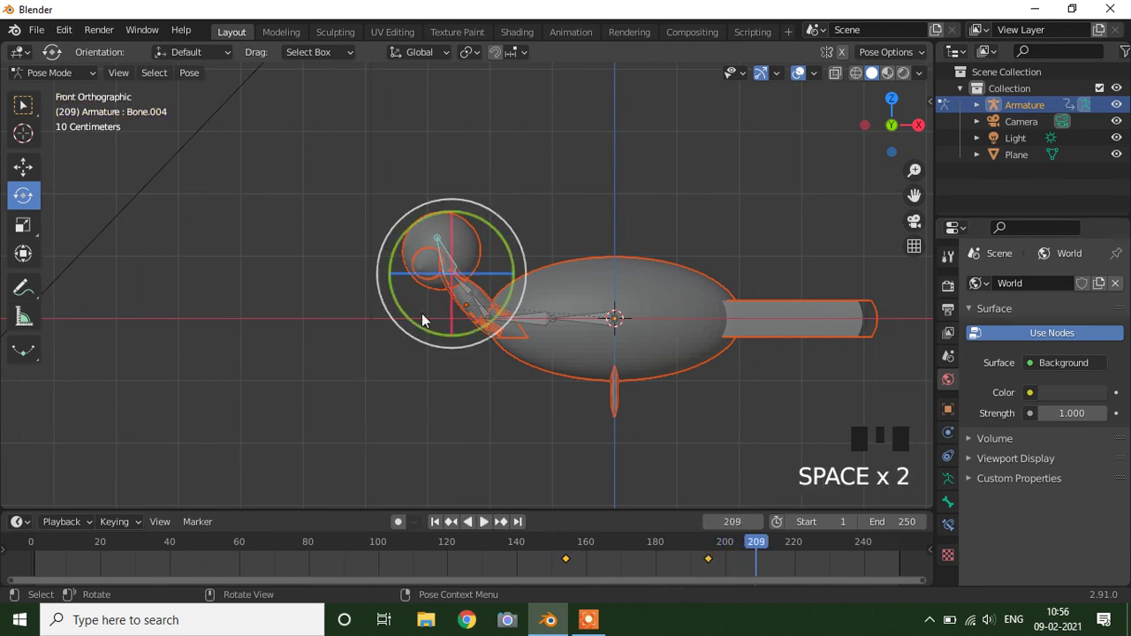
left_click(441, 294)
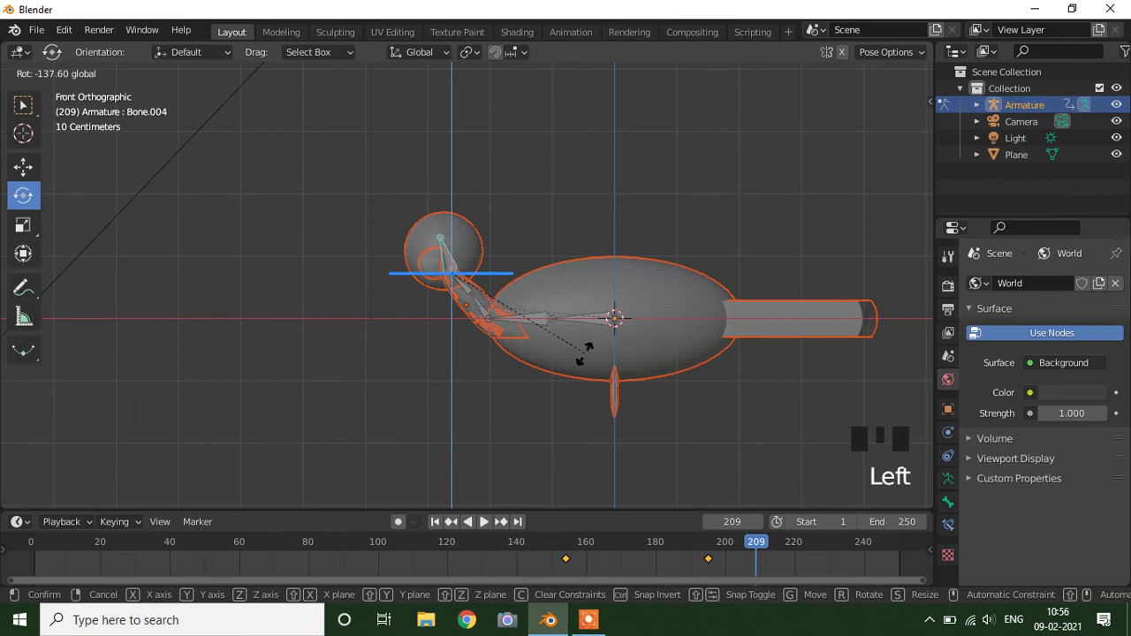
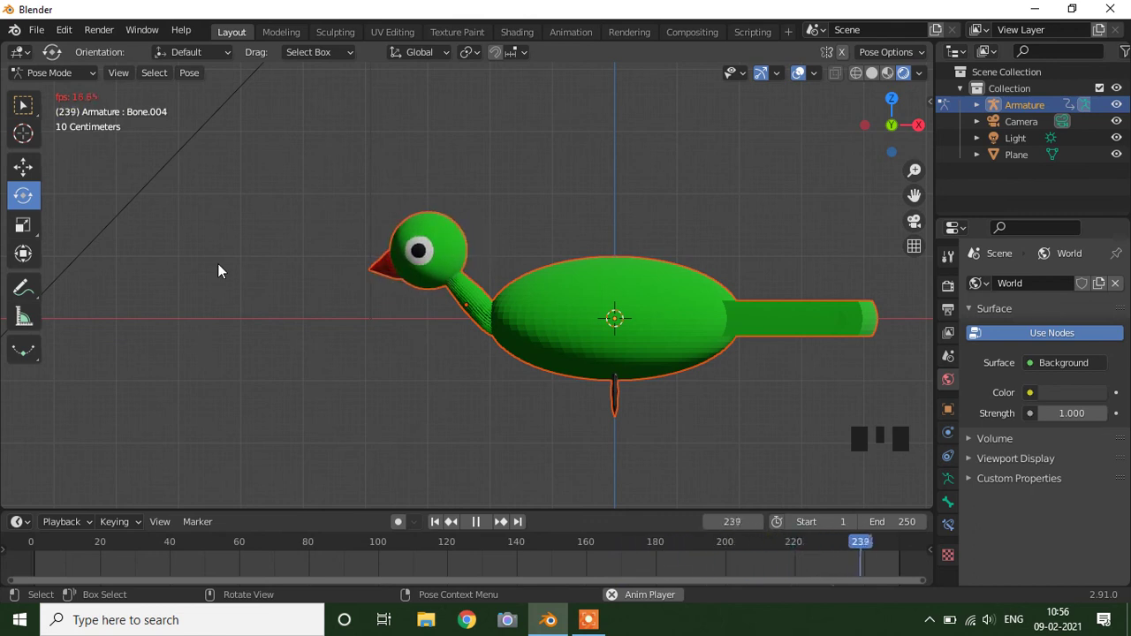
- Play the animation from frame 1 with viewport overlays hidden, orbiting to watch the duck on the ground
key("space")
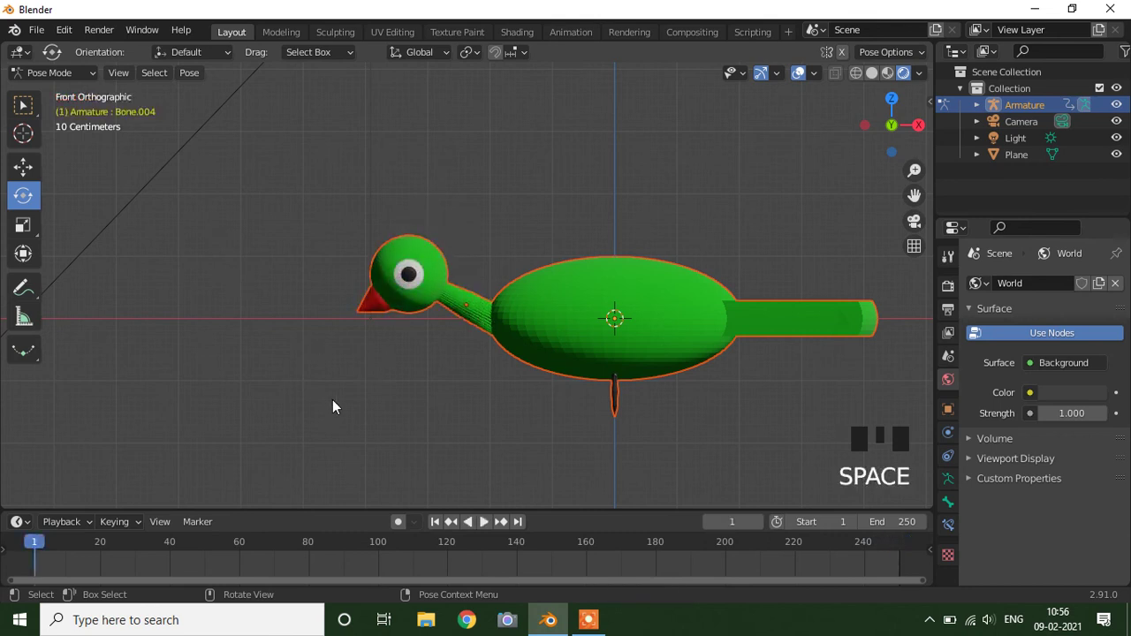
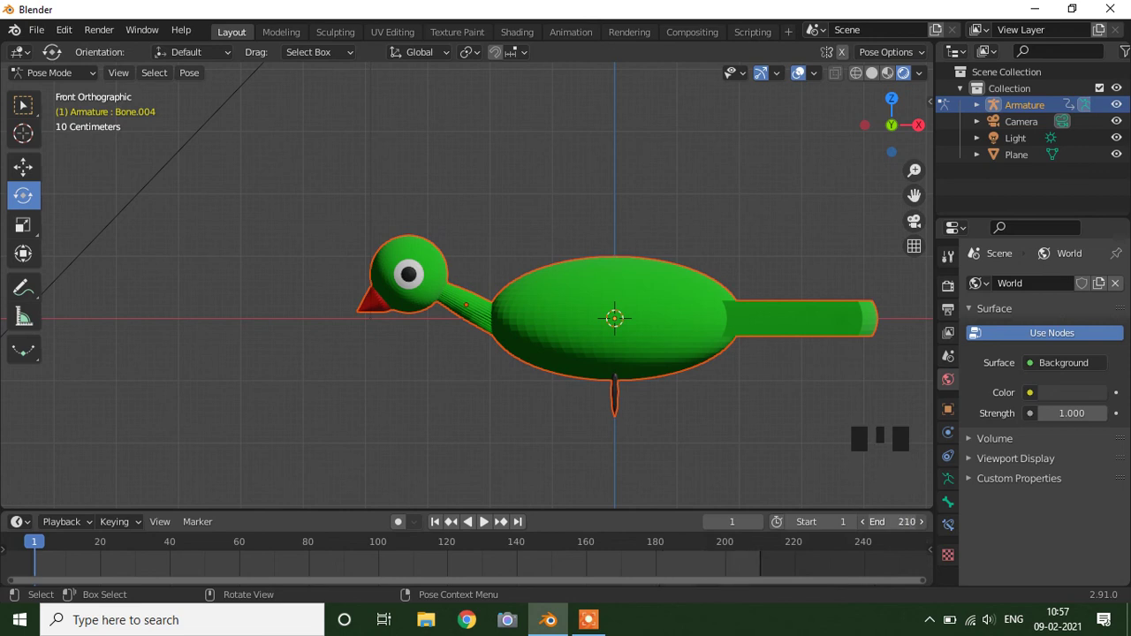
key("space")
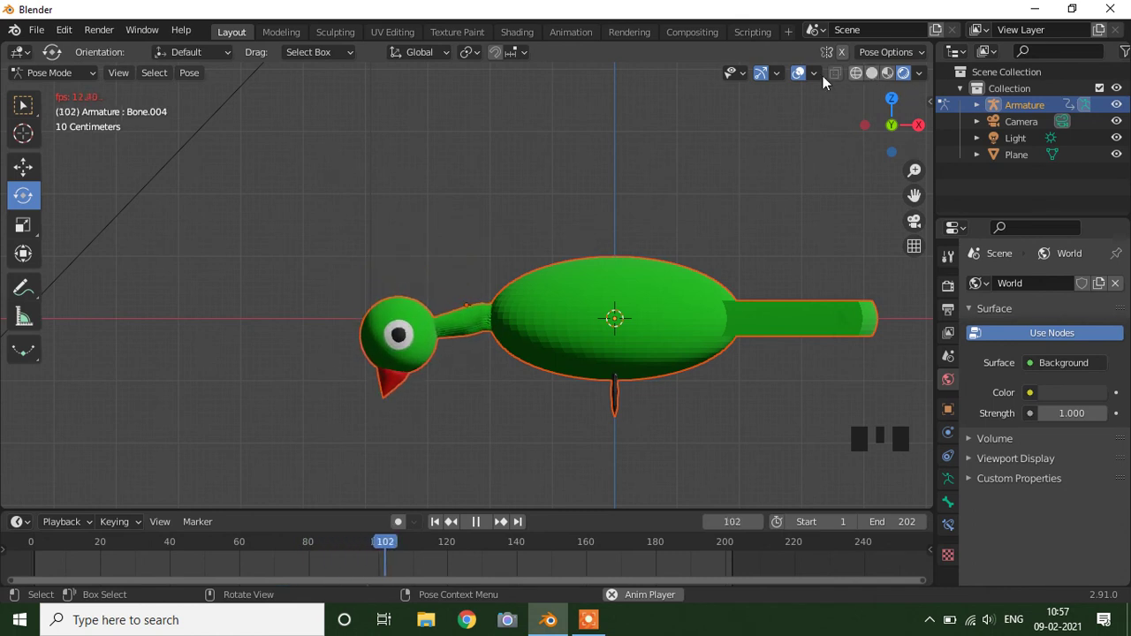
left_click(800, 82)
scroll("down", 3)
left_click_drag(733, 364, 738, 372)
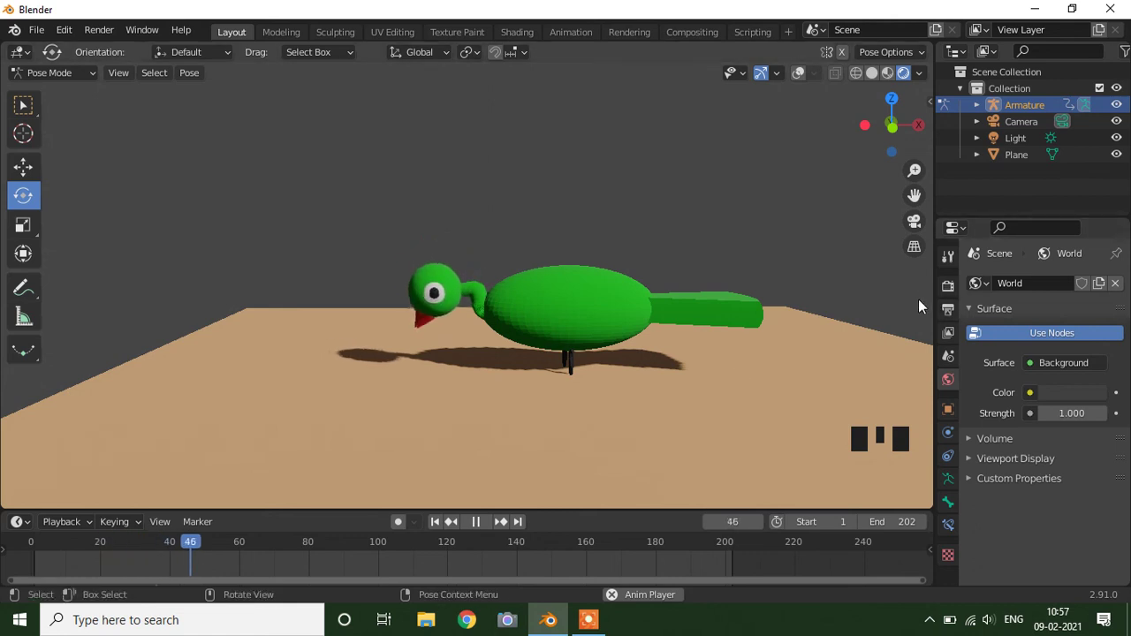